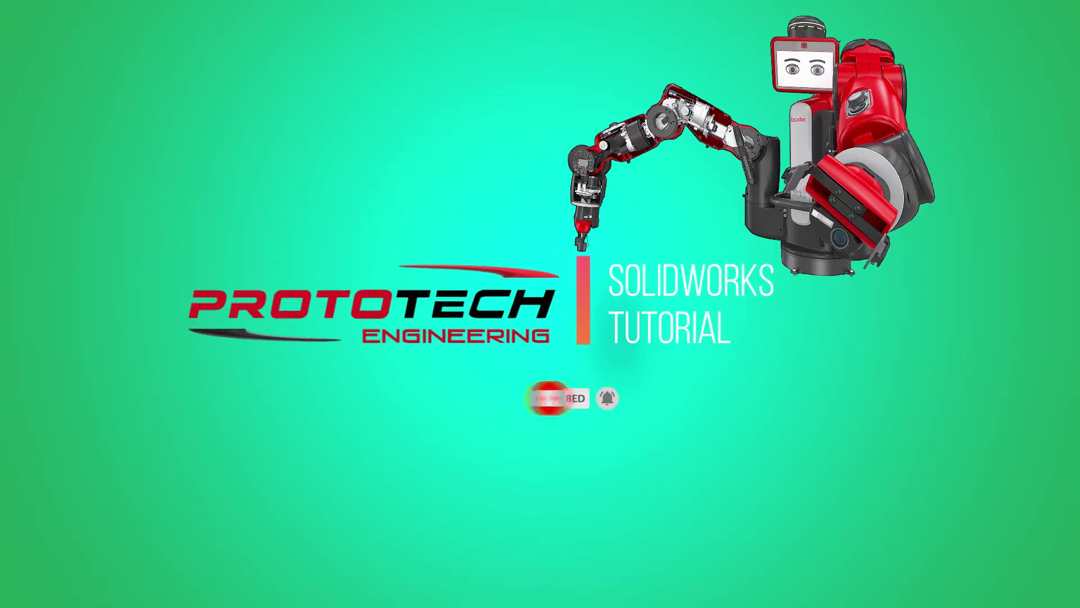
- Start a new sketch on the front plane (Plan de face) of the Rigid coupling part
click(58, 249)
right_click(57, 248)
click(70, 243)
click(257, 247)
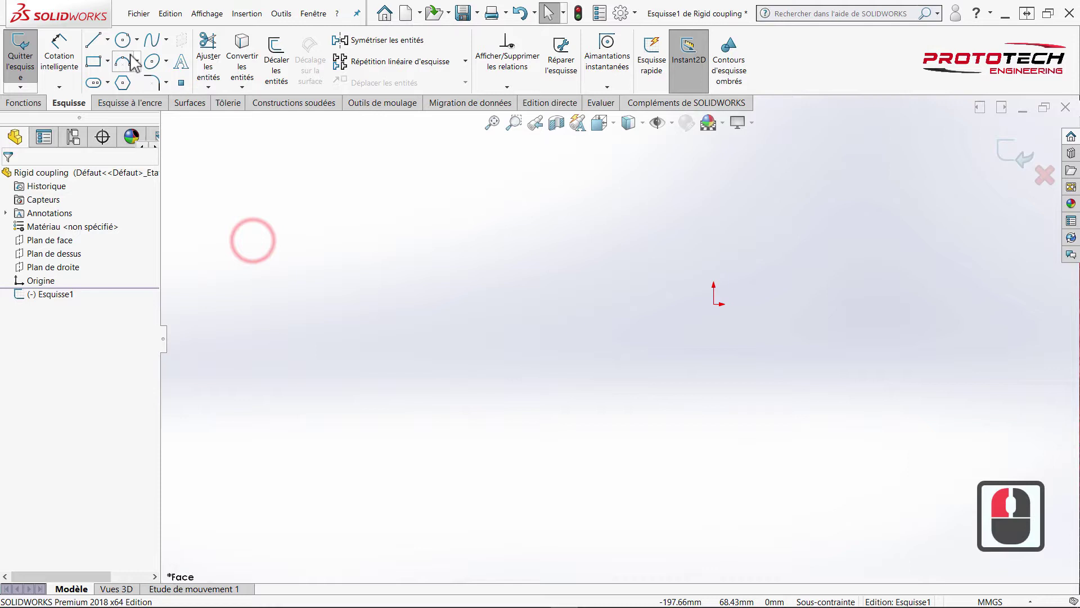
- Draw an origin-centred circle and dimension its diameter to 20 mm
click(128, 54)
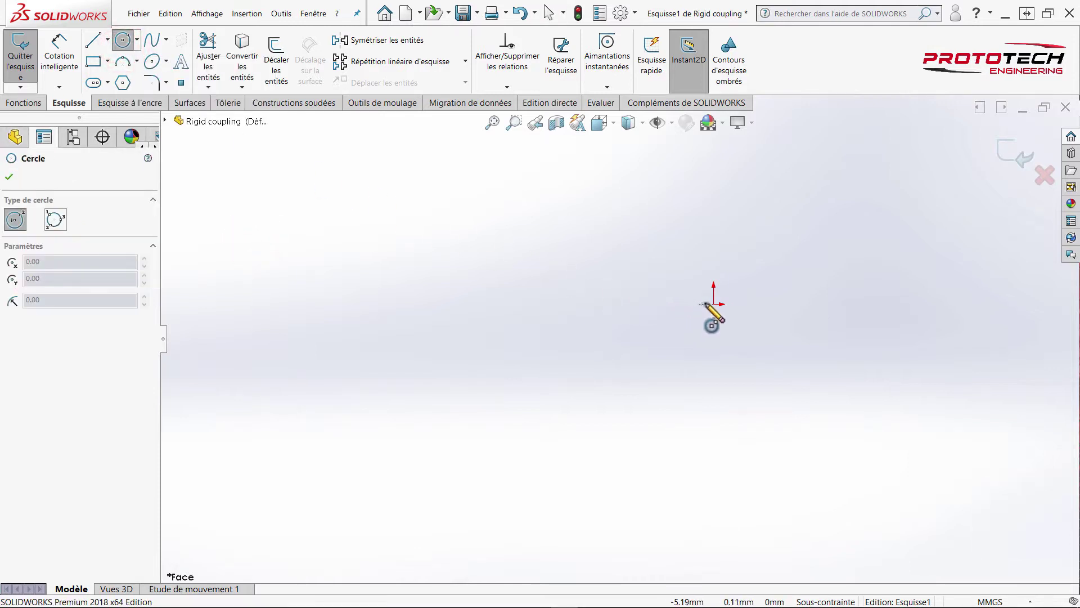
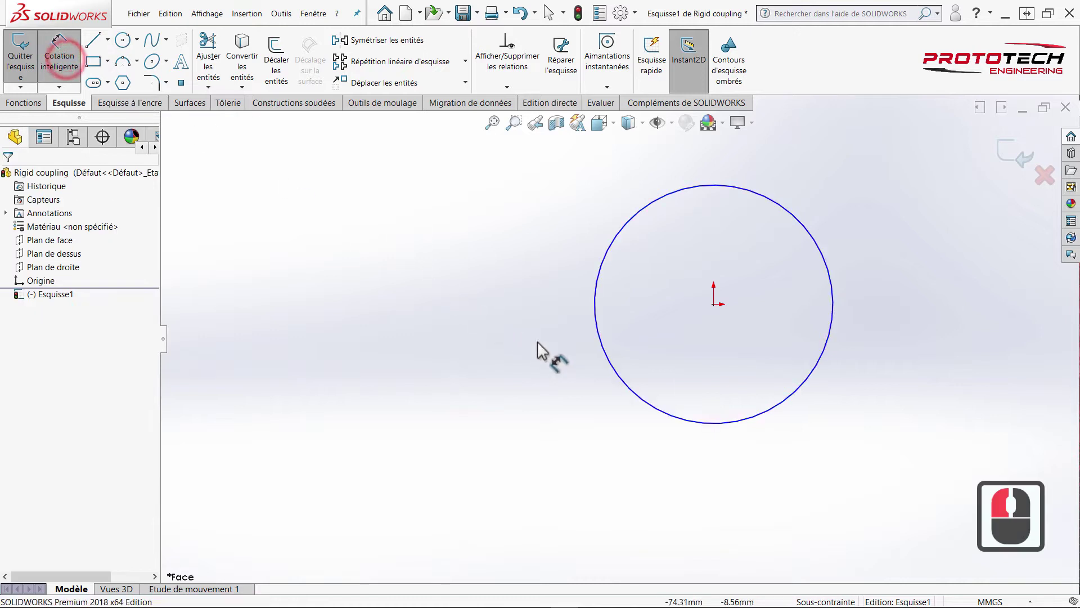
click(609, 364)
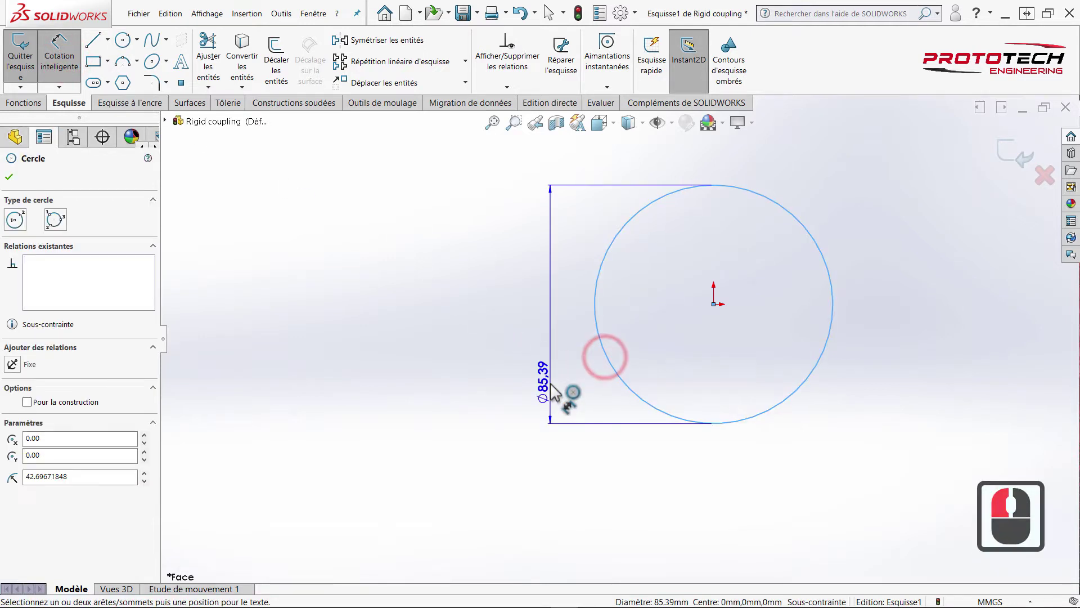
click(554, 390)
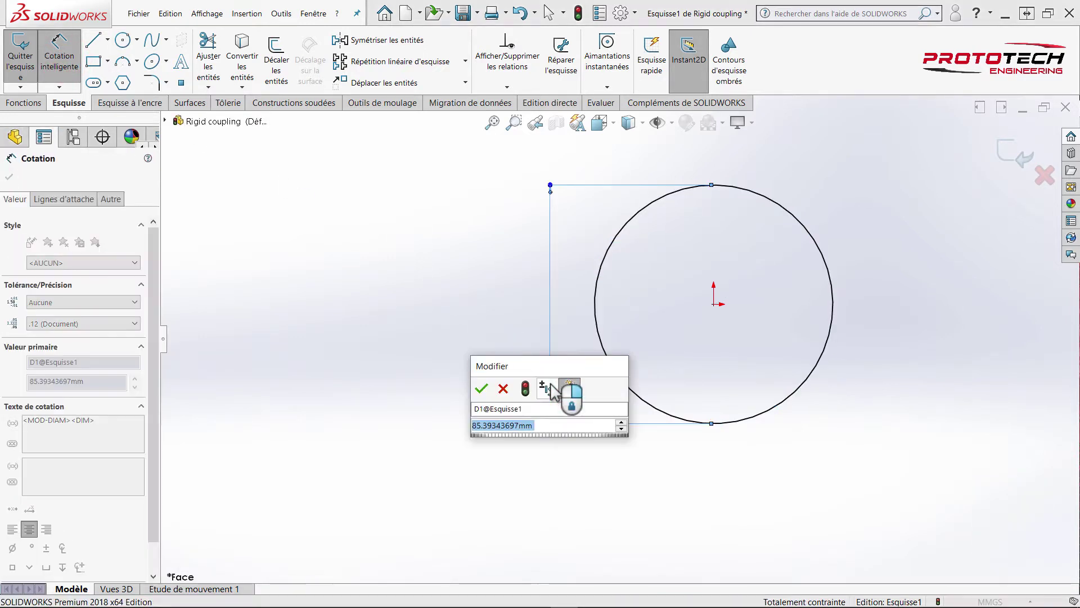
text(20)
key(Return)
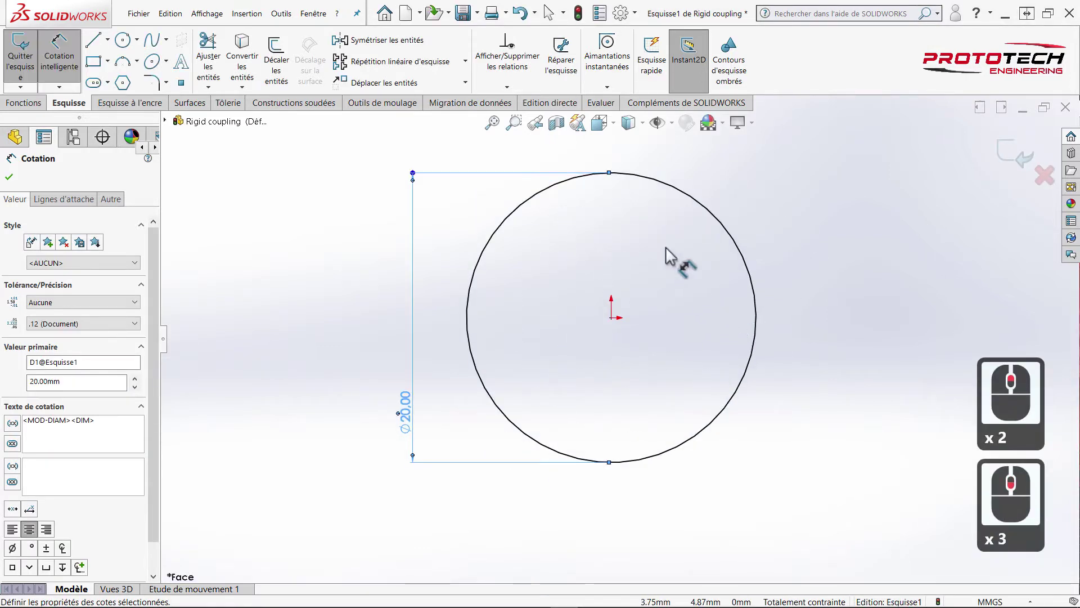
- Extrude the 20 mm circle 25 mm into a solid cylinder (Boss-Extru.1)
click(42, 109)
click(42, 74)
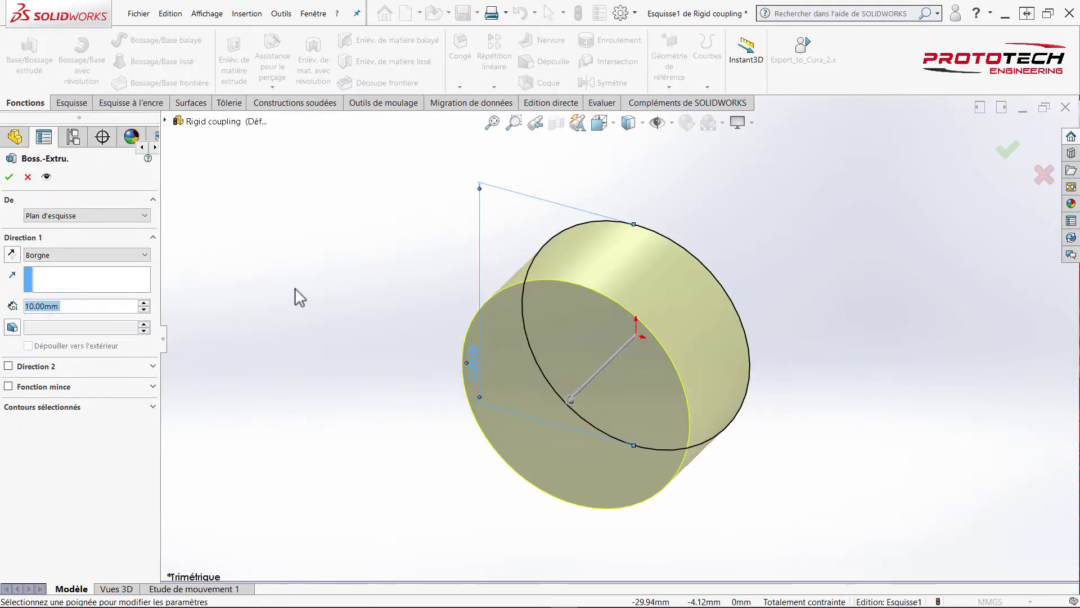
text(25)
key(Return)
- Orbit the model to view the cylinder's end face
drag(525, 385, 23, 192)
drag(19, 184, 439, 314)
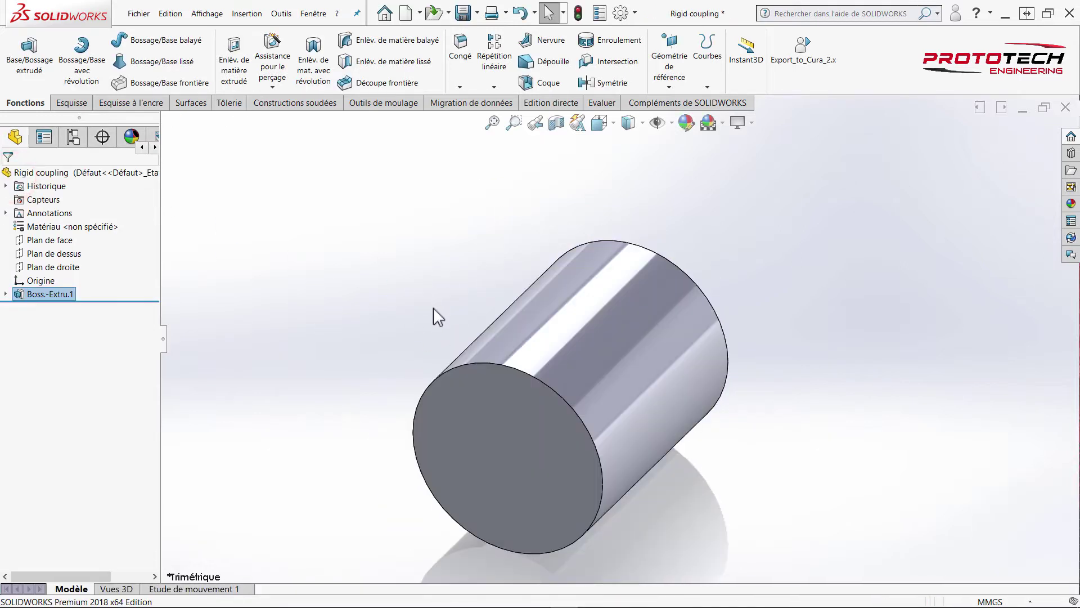
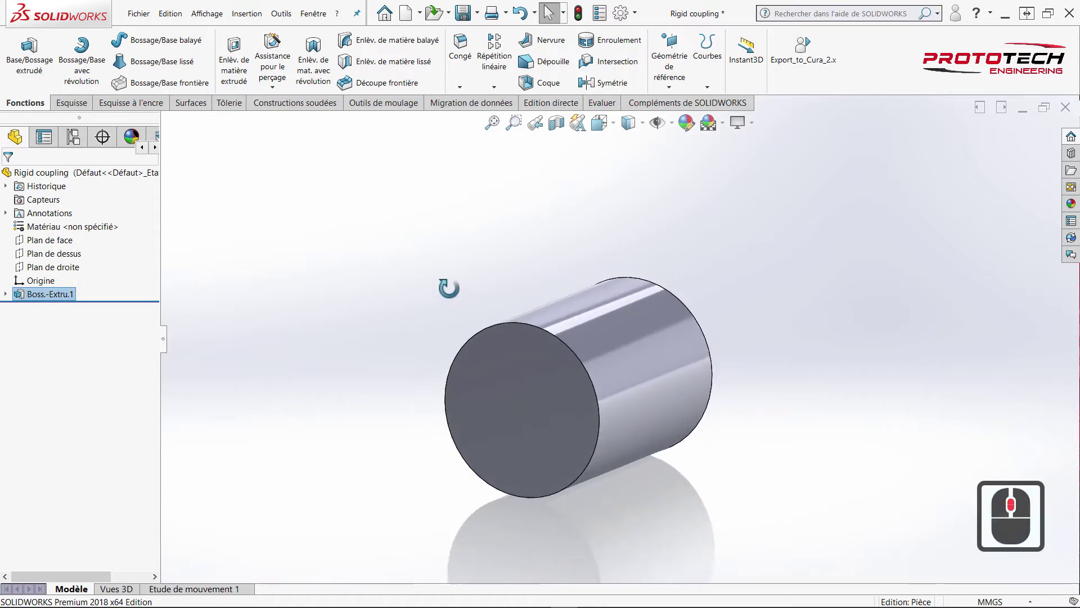
scroll(down, 3)
click(392, 296)
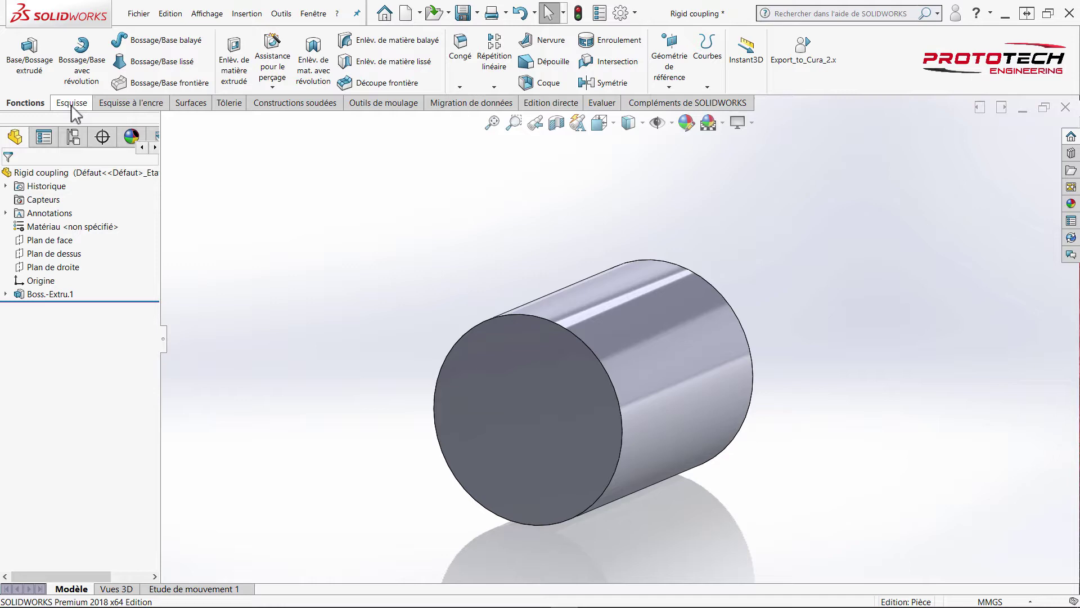
- Face the cylinder's end normal to the screen and start a sketch on it
right_click(511, 383)
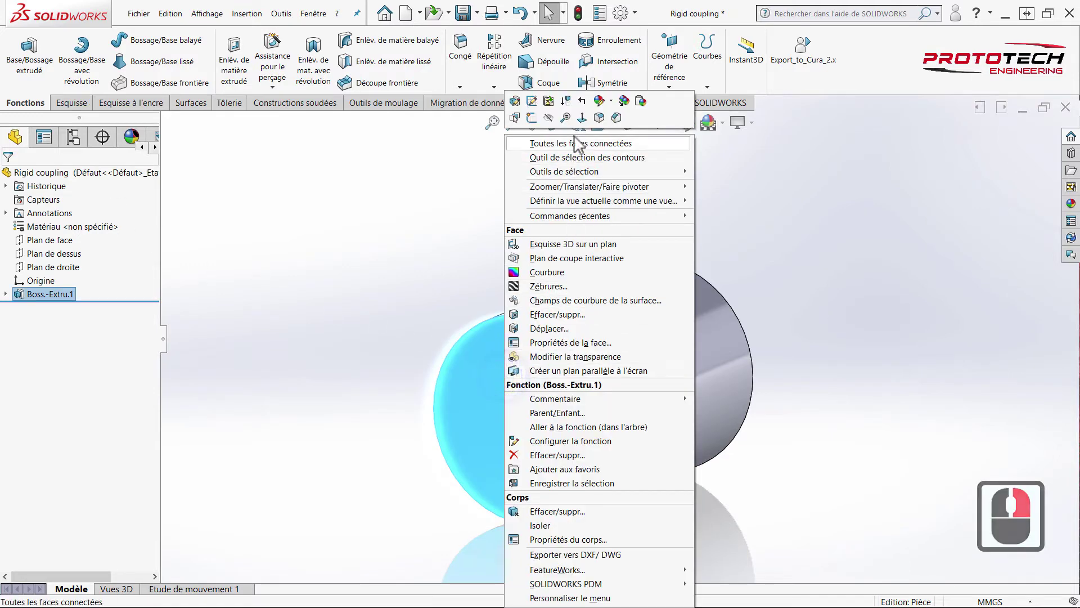
click(584, 149)
double_click(568, 298)
right_click(568, 298)
click(594, 131)
- Draw an origin-centred circle on the end face dimensioned to 8 mm diameter
click(333, 220)
click(135, 49)
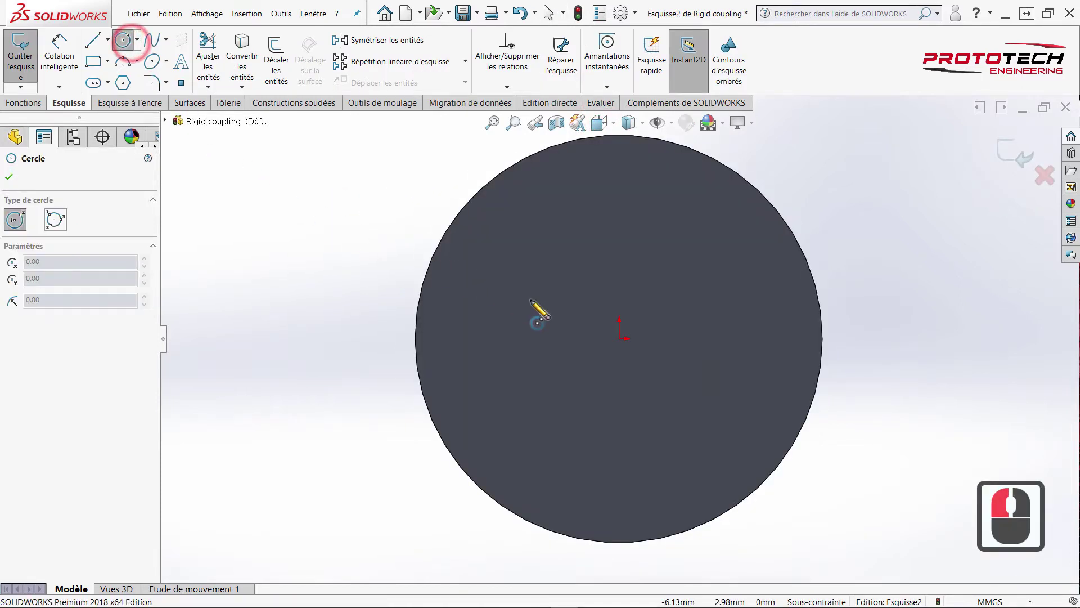
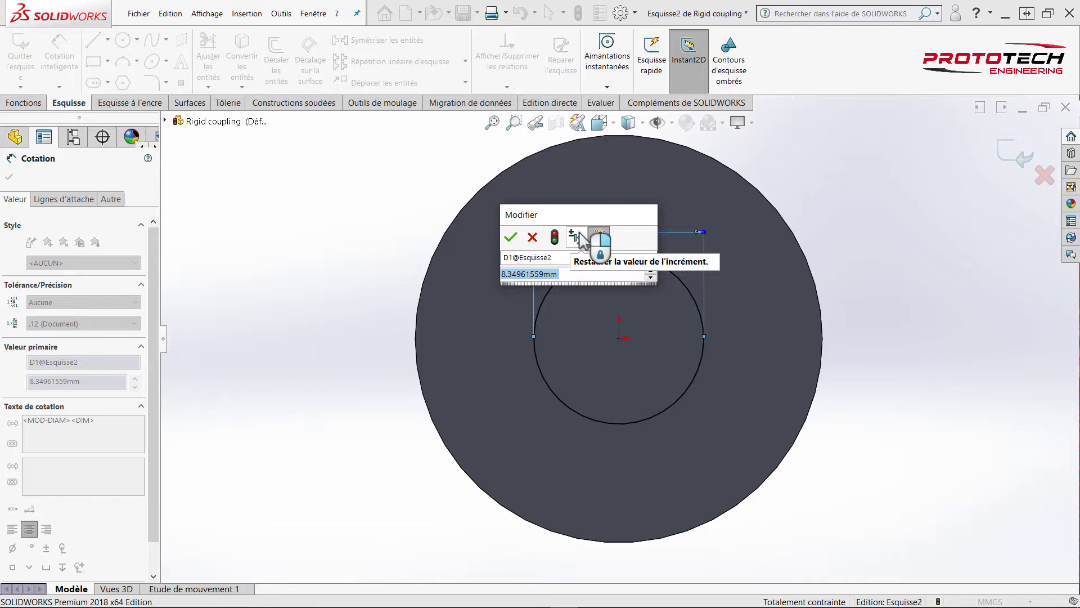
key(8)
key(Return)
key(Return)
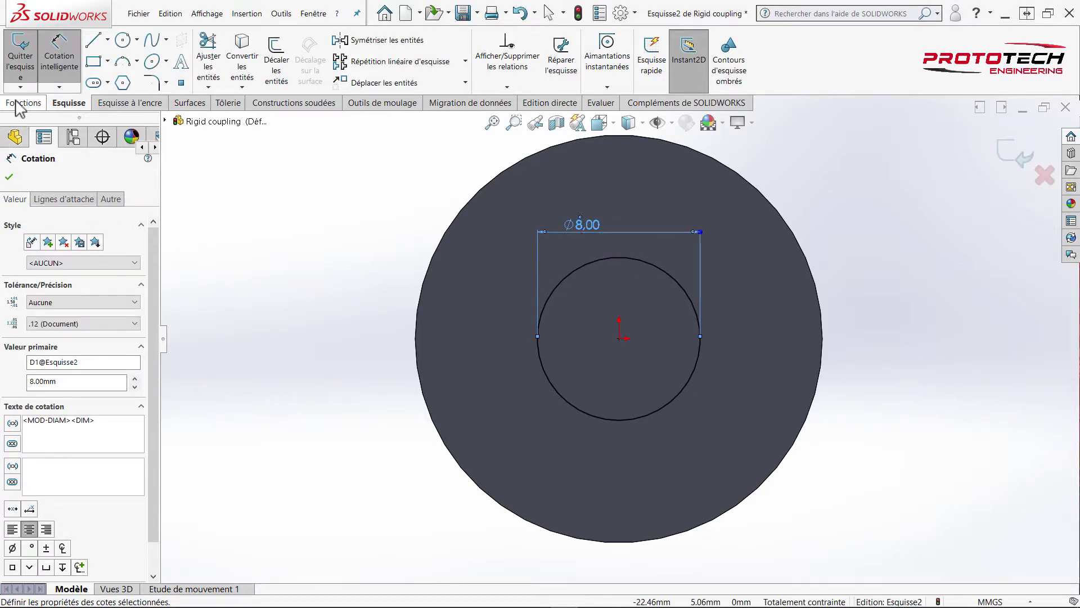
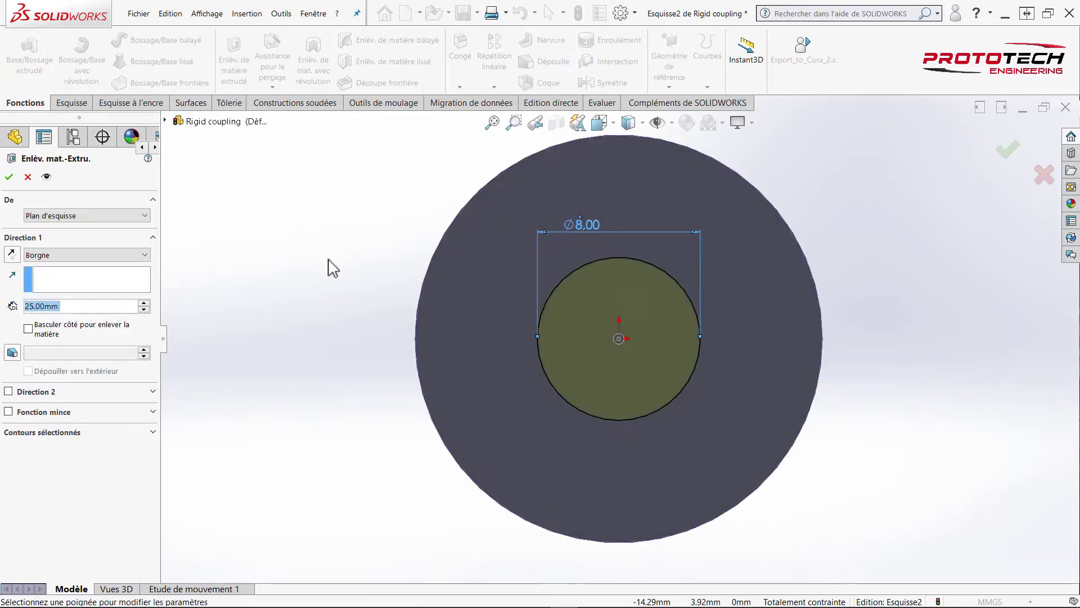
- Cut the 8 mm hole 12.5 mm deep into the end face
text(12.5)
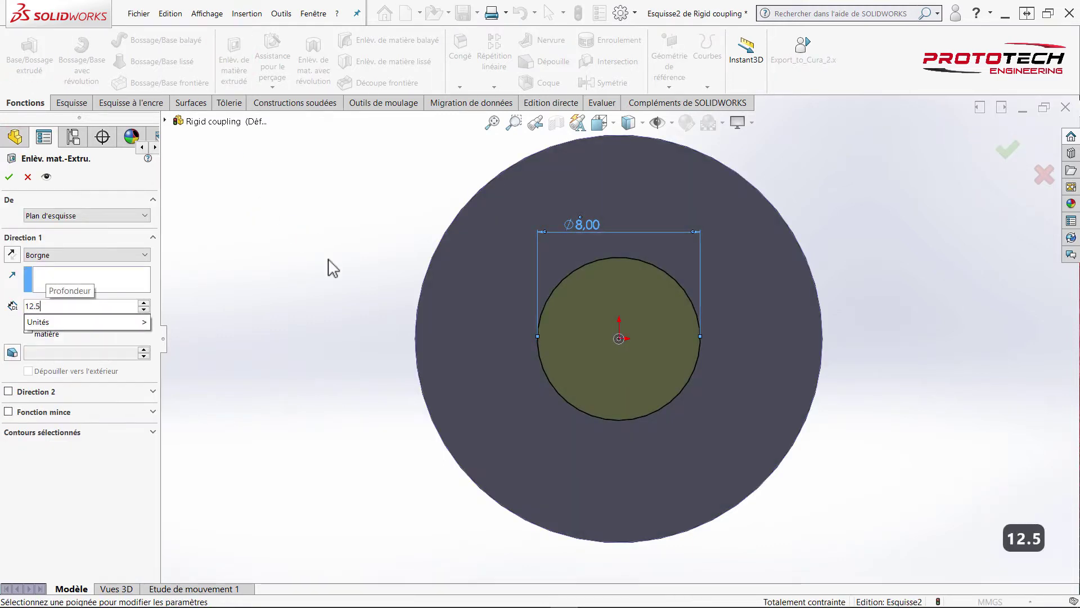
key(Return)
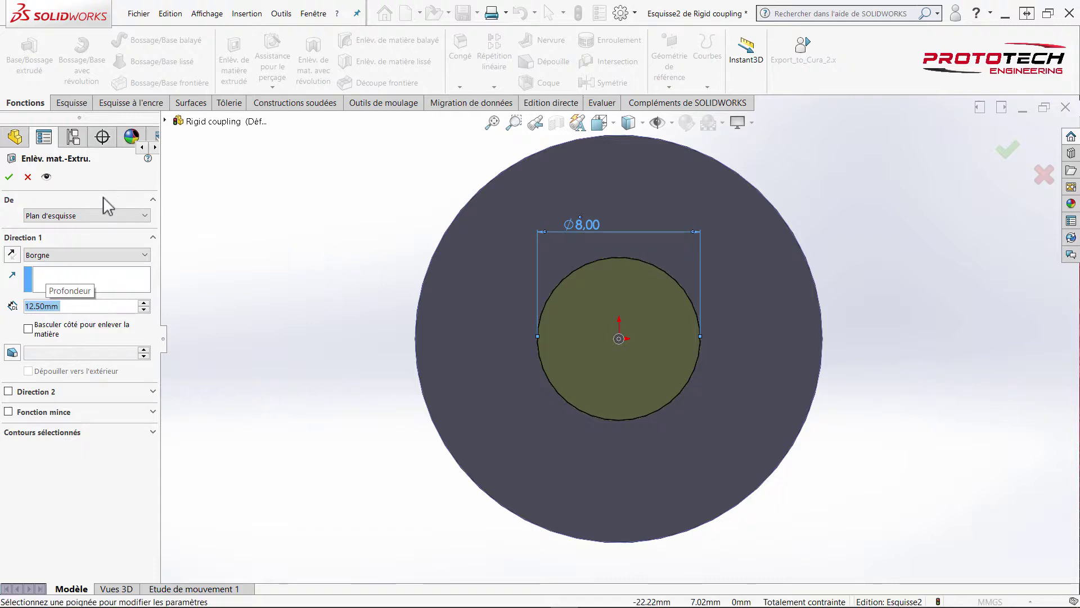
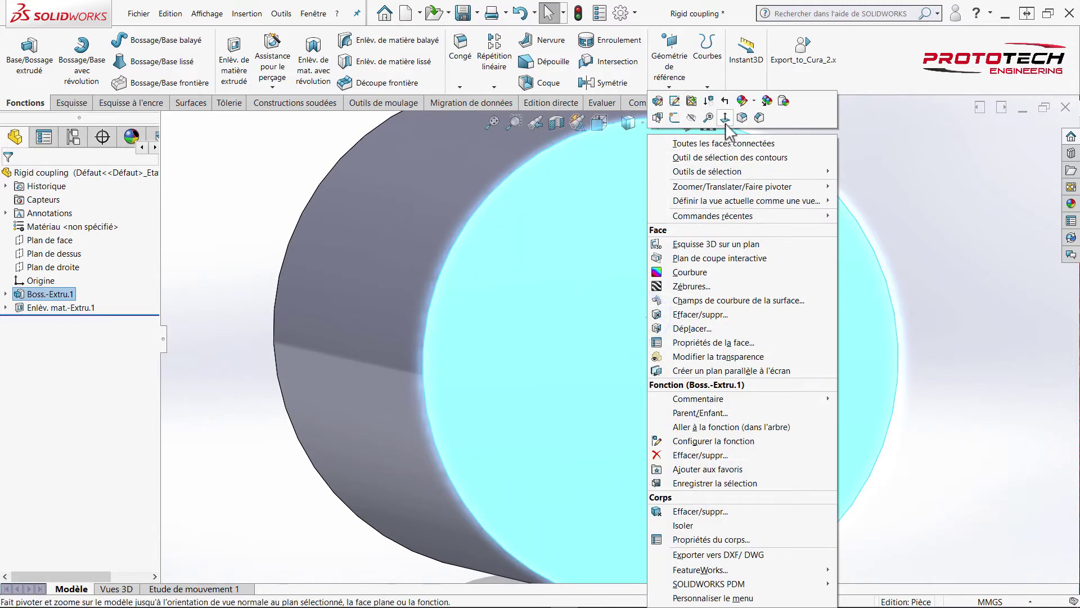
- Sketch an origin-centred 5 mm circle on the back face and position its dimension beside it
click(727, 133)
click(656, 248)
right_click(657, 248)
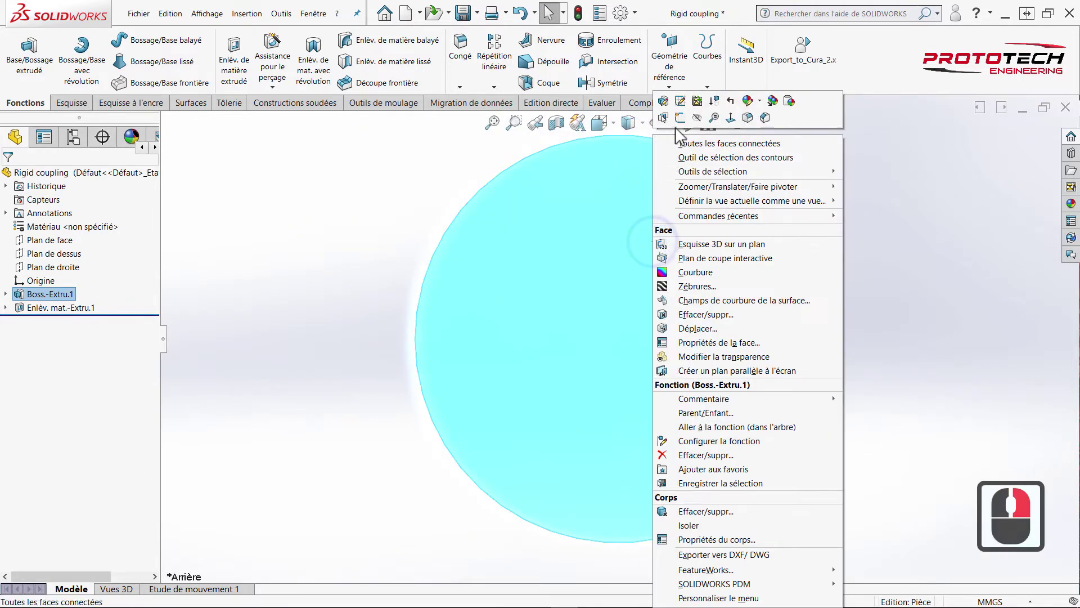
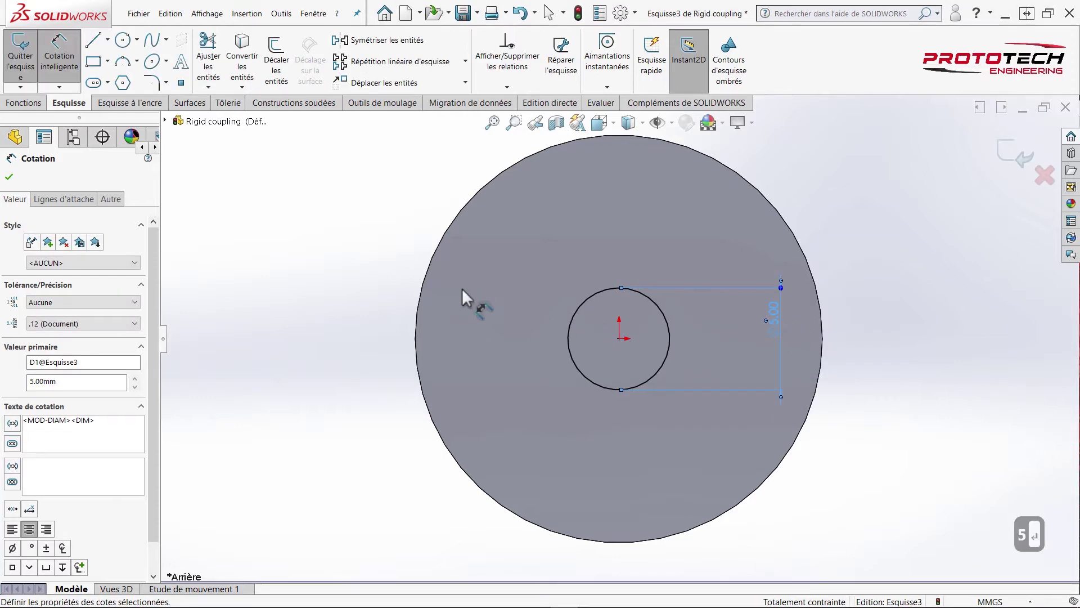
drag(304, 254, 35, 113)
drag(36, 113, 233, 65)
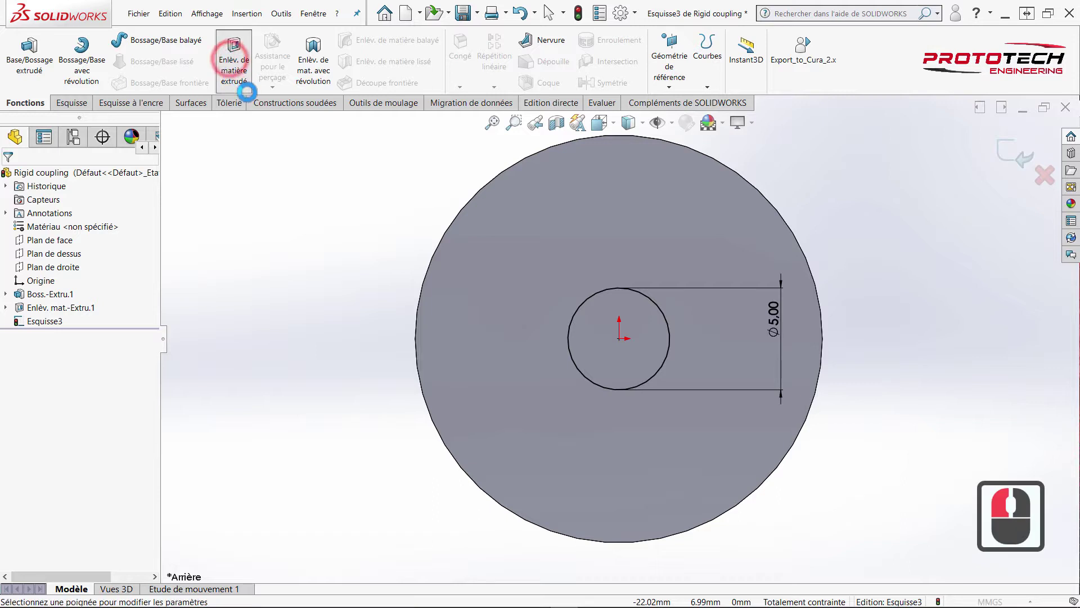
- Cut the 5 mm circle through the part, leaving a stepped bore, and inspect the hollow cylinder
click(73, 266)
click(62, 280)
click(12, 184)
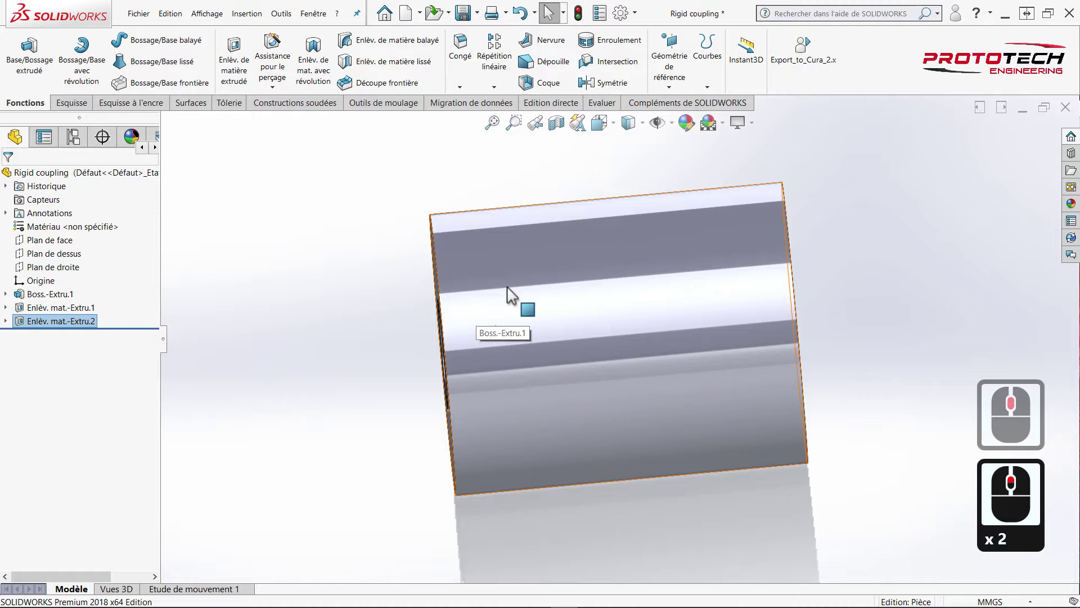
middle_click(484, 268)
click(432, 193)
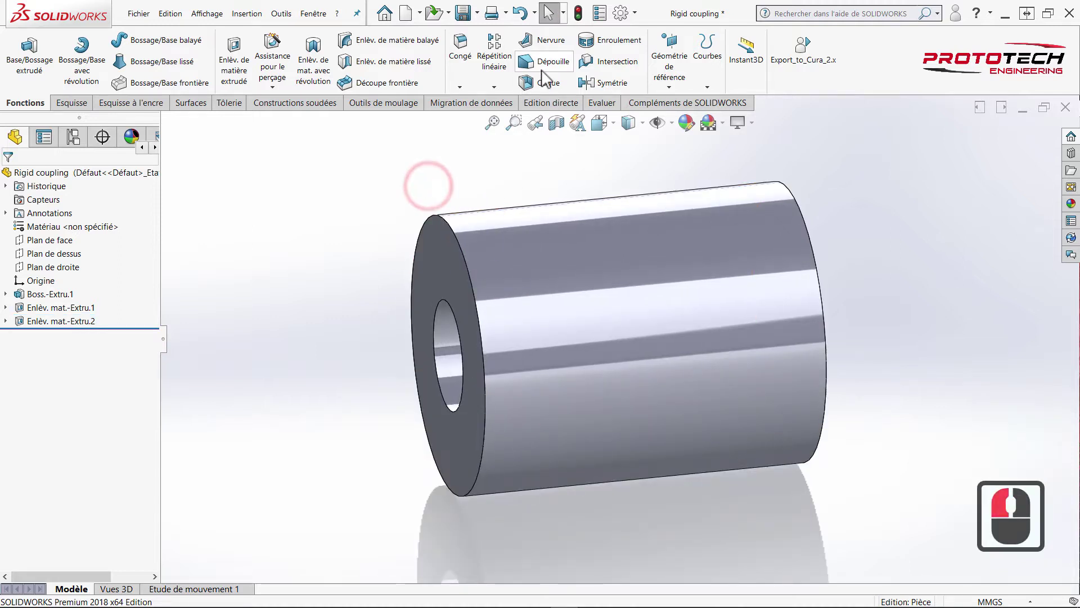
- Chamfer both outer end edges of the cylinder 0.5 mm × 45° (Chanfrein1)
click(462, 94)
click(450, 226)
drag(461, 228, 794, 201)
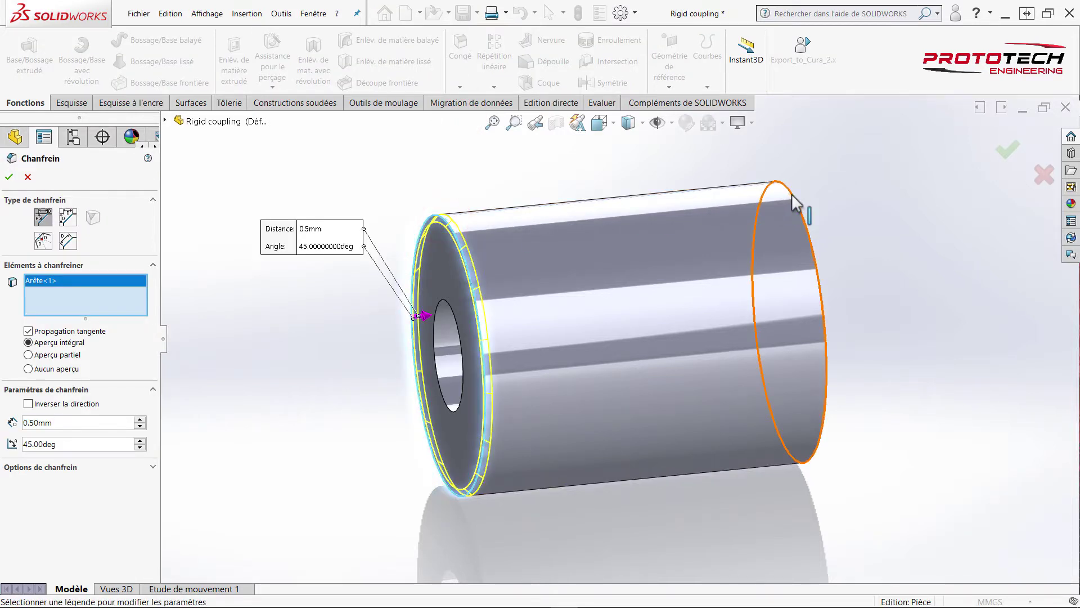
drag(794, 204, 48, 172)
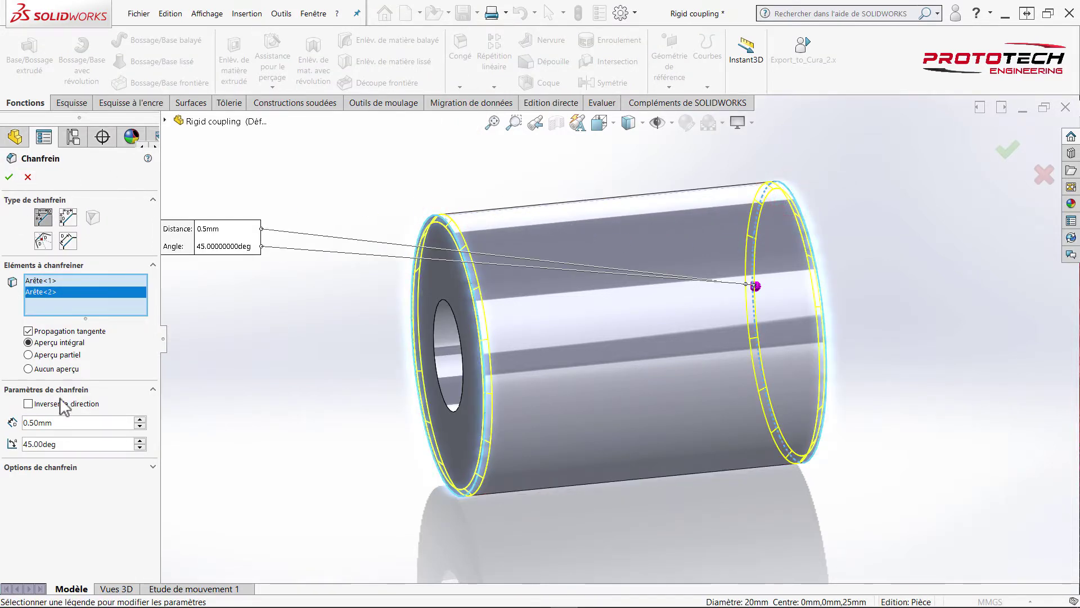
drag(11, 420, 56, 427)
text(0.5)
key(Return)
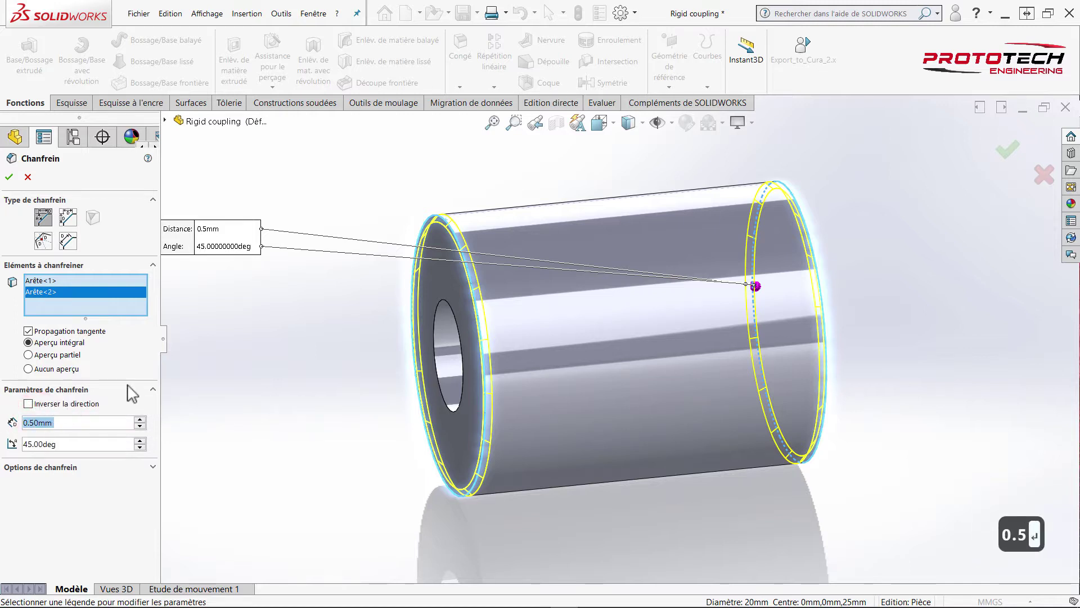
key(Return)
- Orbit the coupling and pick the top plane
drag(13, 182, 278, 221)
drag(267, 228, 60, 262)
drag(59, 262, 59, 262)
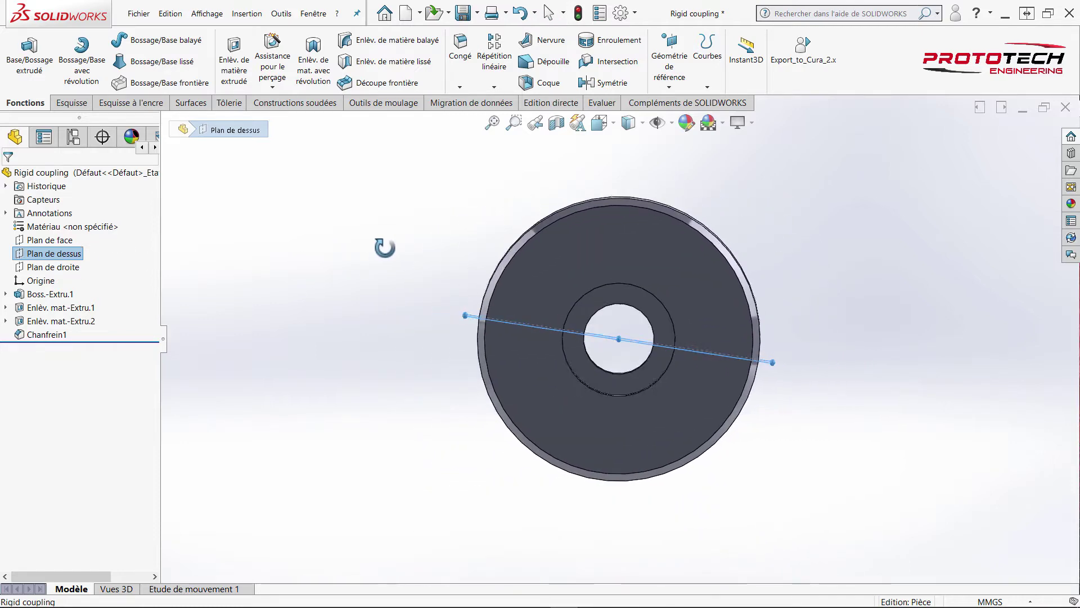
- Start a new sketch, Esquisse4, on the coupling's end face
middle_click(318, 263)
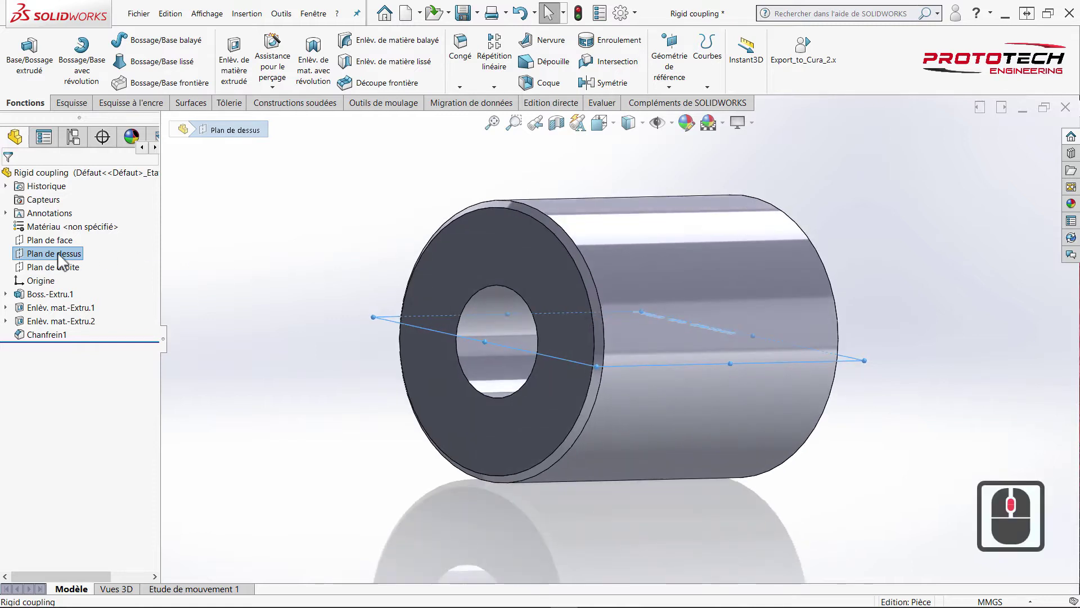
right_click(62, 259)
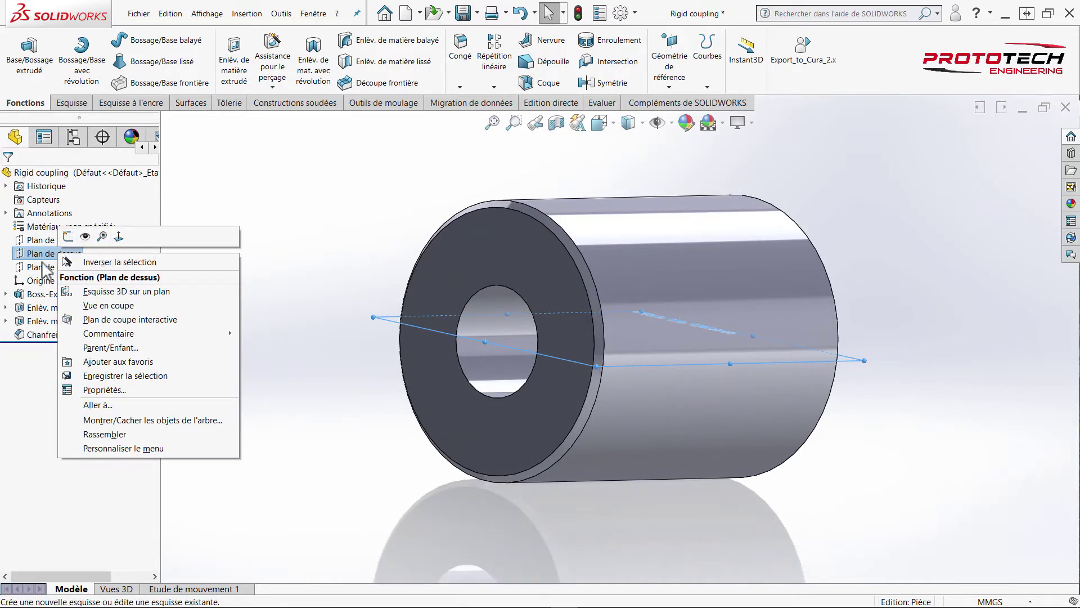
click(44, 271)
click(34, 249)
right_click(34, 248)
click(93, 233)
- View the end face head-on with the corner rectangle tool active
right_click(52, 243)
click(58, 227)
click(253, 247)
click(100, 71)
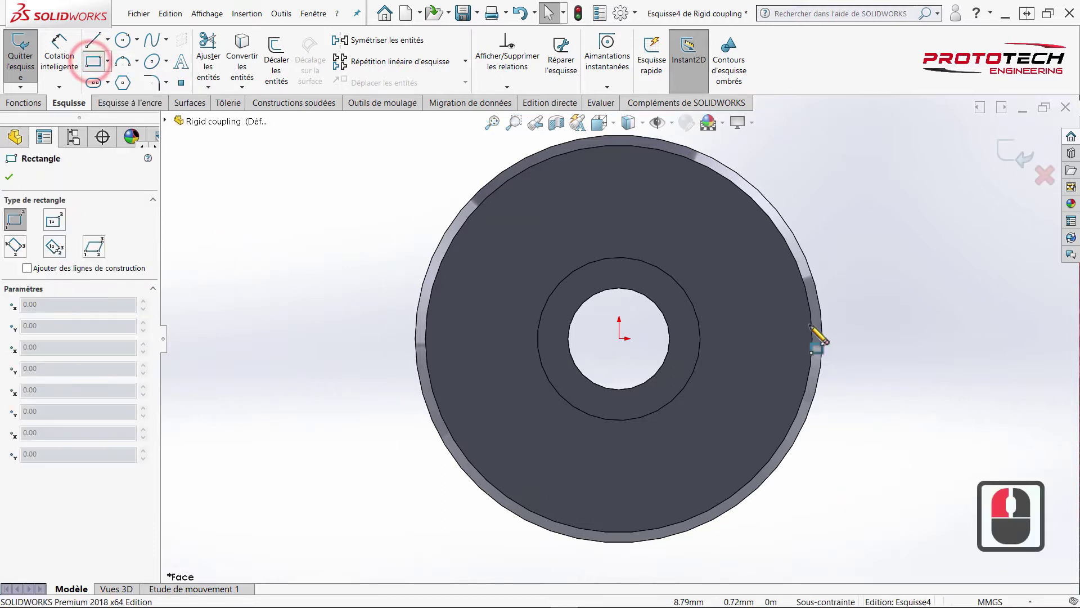
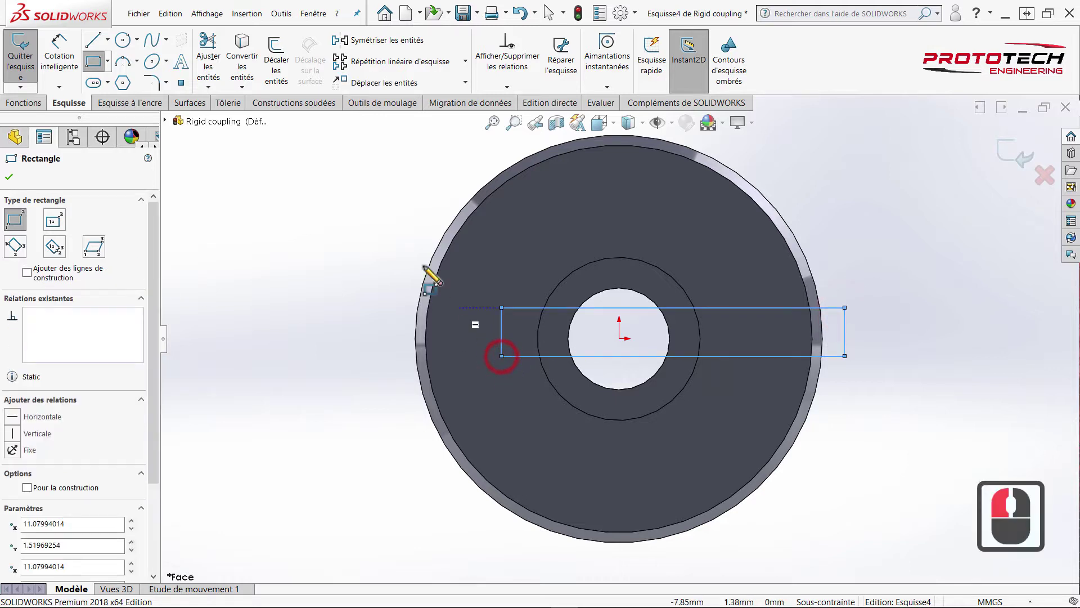
- Dimension the slot rectangle's height to 0.5 mm
click(76, 69)
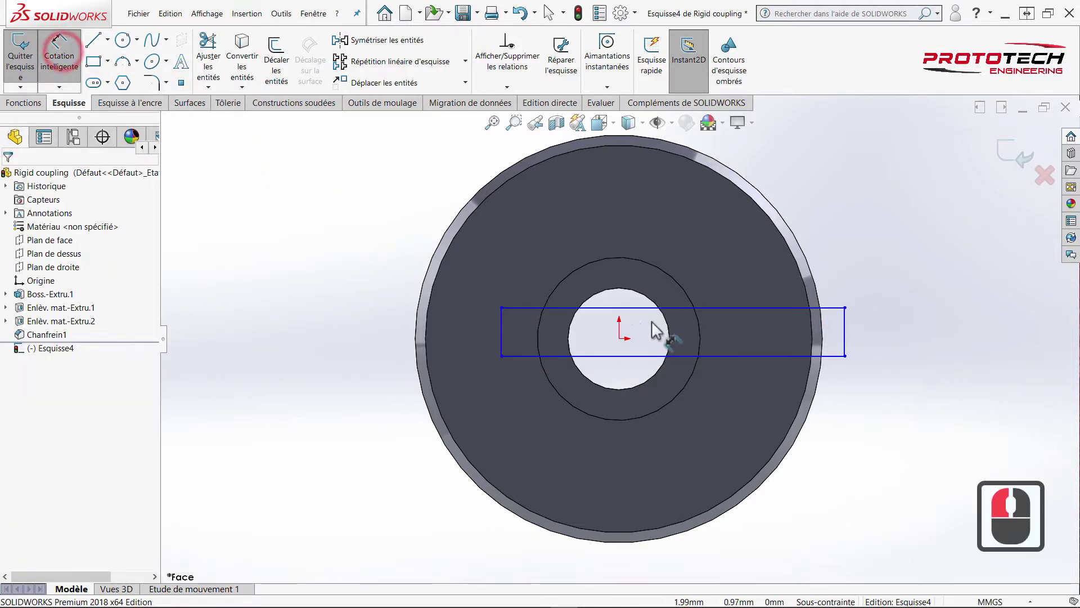
click(635, 318)
click(633, 329)
double_click(625, 344)
double_click(923, 335)
text(0.5)
key(Return)
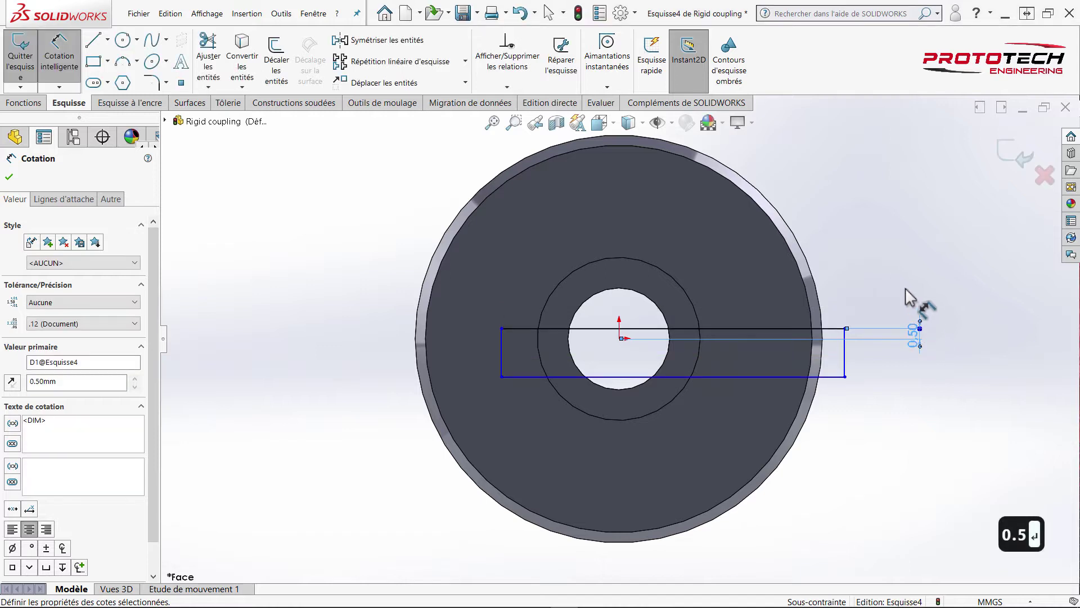
- Adjust the rectangle's dimension value in the PropertyManager to 1
drag(904, 287, 848, 368)
drag(858, 367, 958, 355)
click(958, 355)
click(957, 355)
key(1)
key(Return)
drag(905, 451, 900, 447)
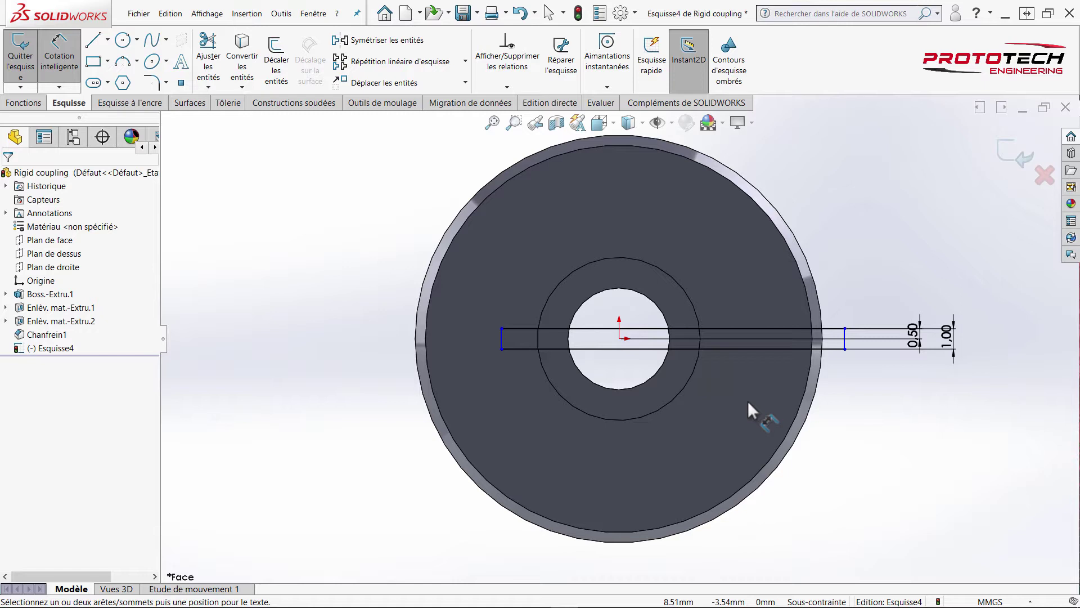
- Dimension the rectangle's left edge 4.5 mm from the origin
drag(623, 345, 514, 350)
drag(503, 348, 616, 566)
drag(616, 570, 616, 570)
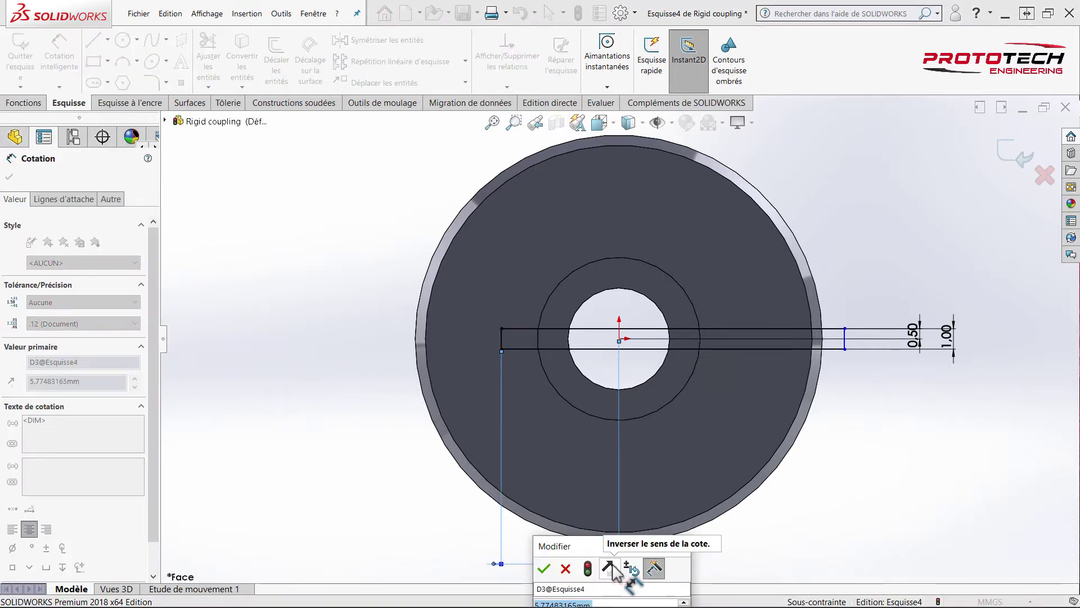
text(4.5)
key(Return)
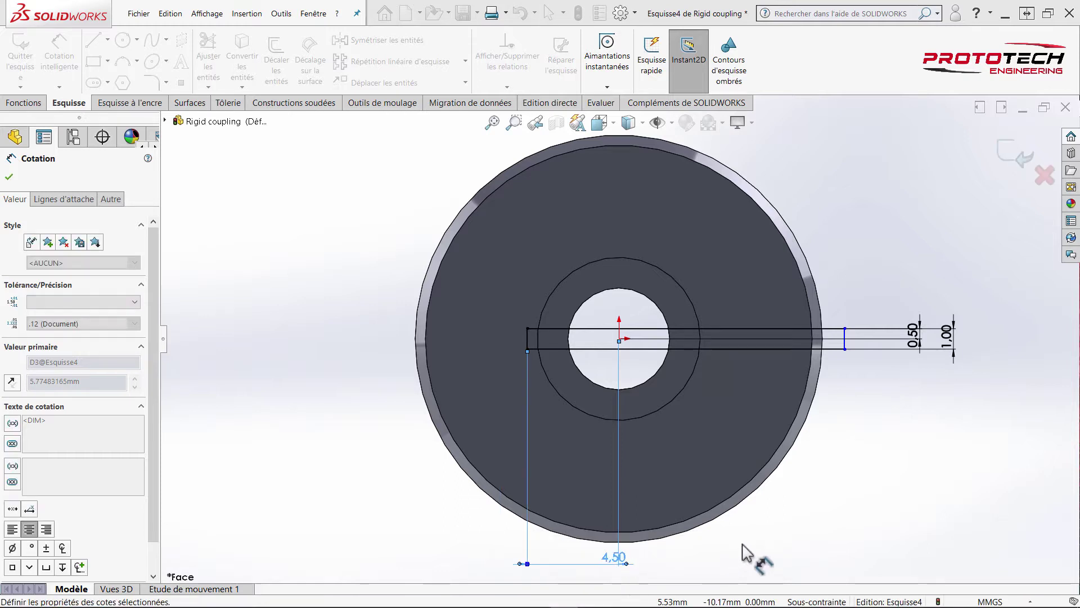
- Dimension the right edge 12 mm from centre, fully defining the slot, and start an extruded cut
drag(817, 531, 808, 498)
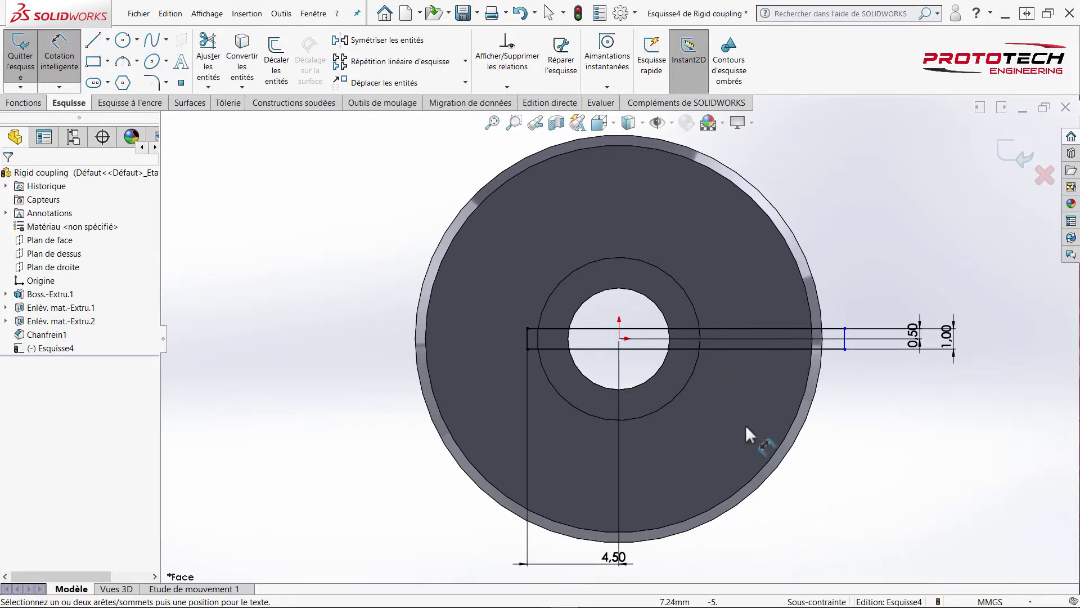
drag(693, 356, 849, 347)
drag(849, 348, 873, 444)
drag(872, 444, 872, 444)
text(12)
key(Return)
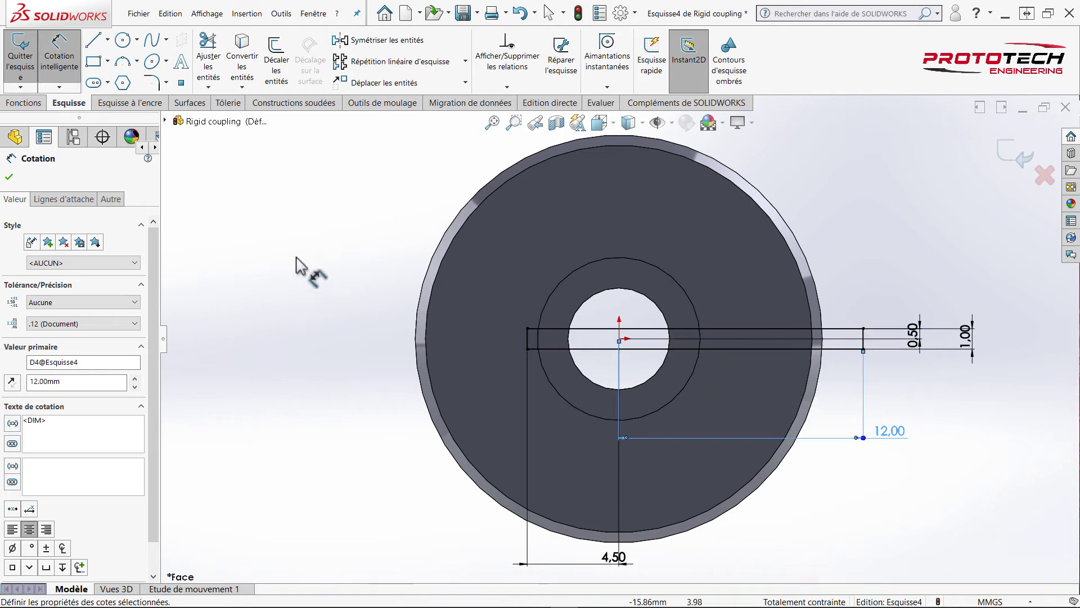
drag(44, 106, 244, 65)
drag(245, 64, 333, 216)
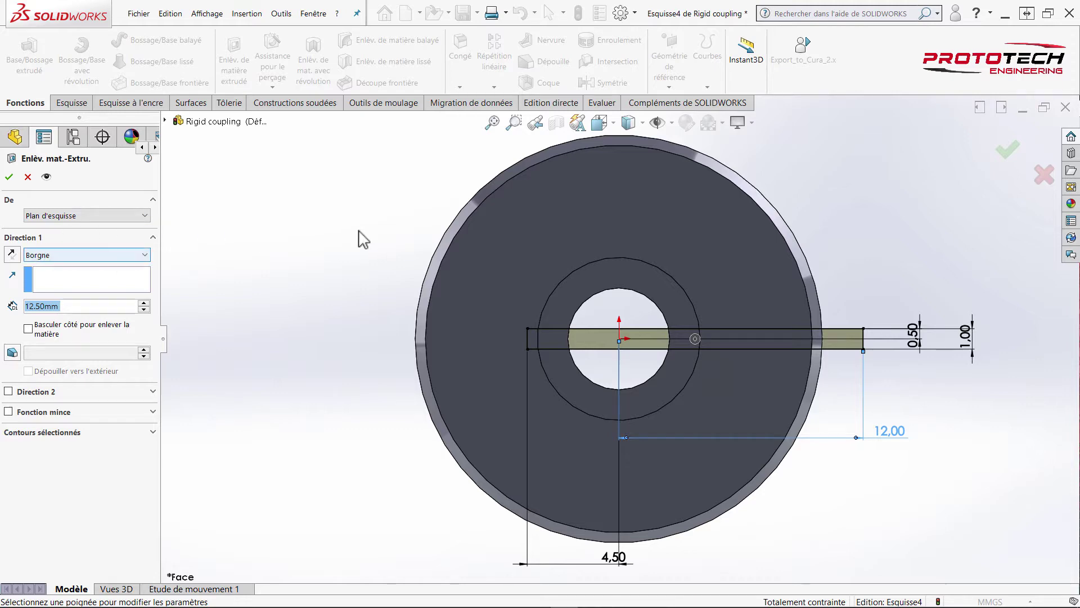
- Set the slot's extruded cut to Through All and accept it as Enlèv. mat.-Extru.3
drag(290, 253, 29, 300)
drag(24, 266, 28, 224)
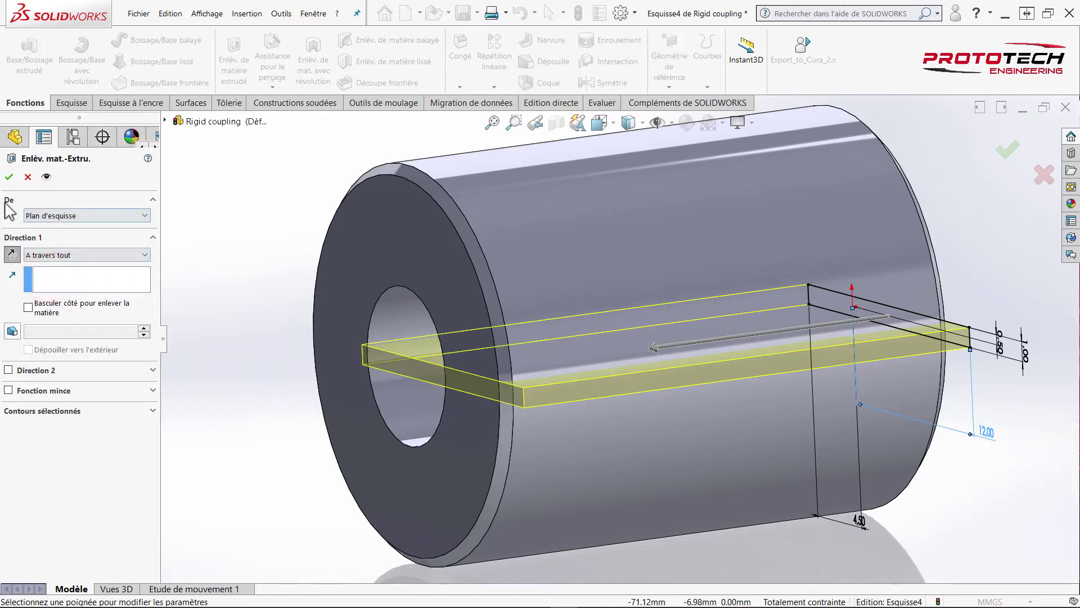
click(9, 204)
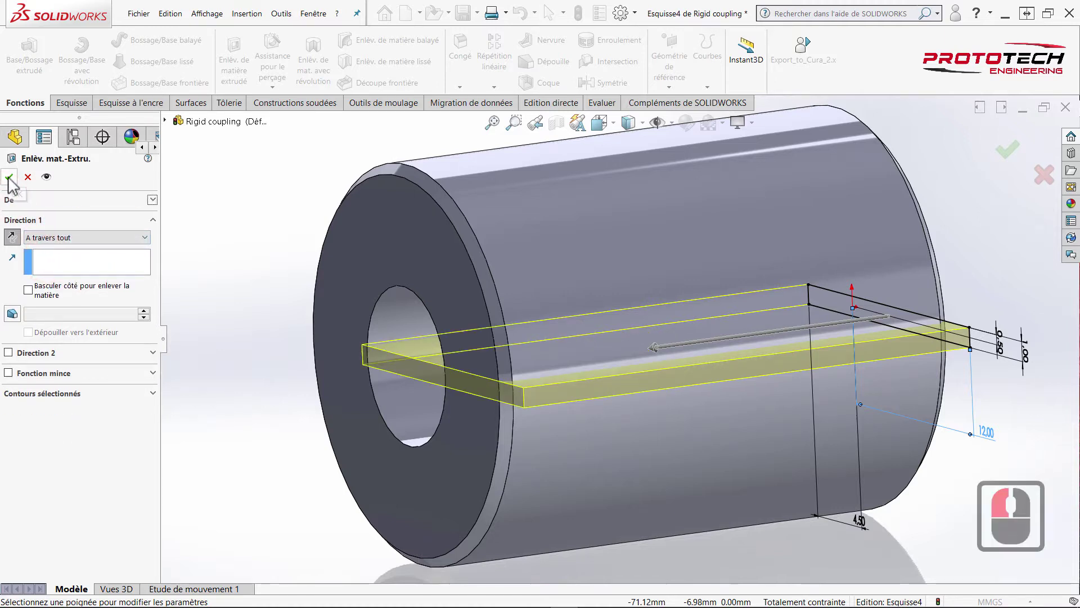
click(16, 205)
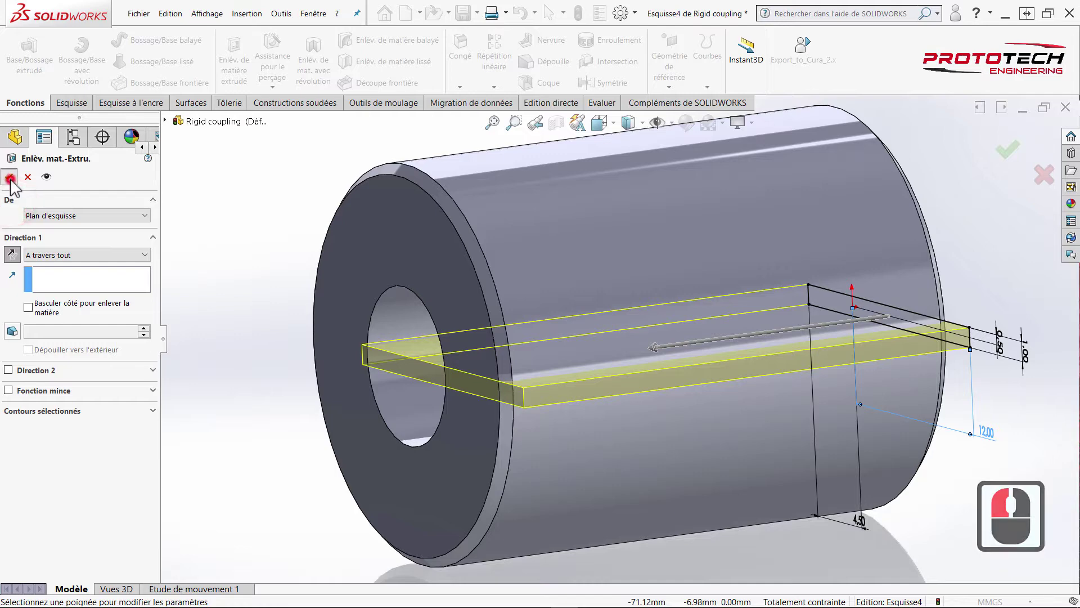
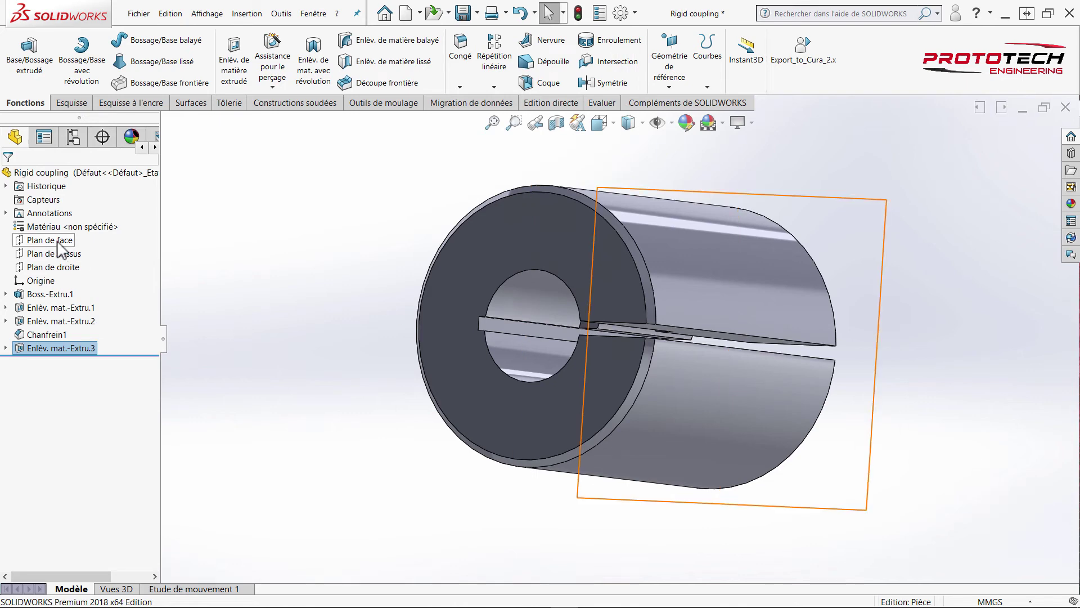
- View the coupling normal to the front plane, then side-on to the right plane with its options shown
drag(61, 248, 117, 231)
drag(115, 230, 44, 254)
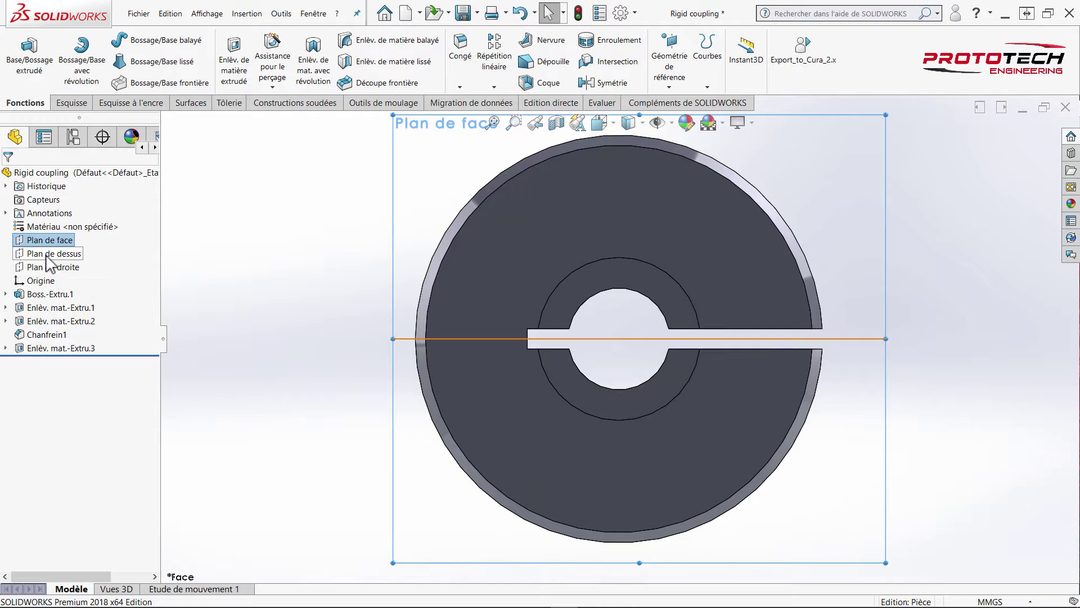
drag(49, 262, 53, 271)
drag(53, 272, 115, 257)
drag(115, 257, 54, 271)
drag(54, 271, 67, 255)
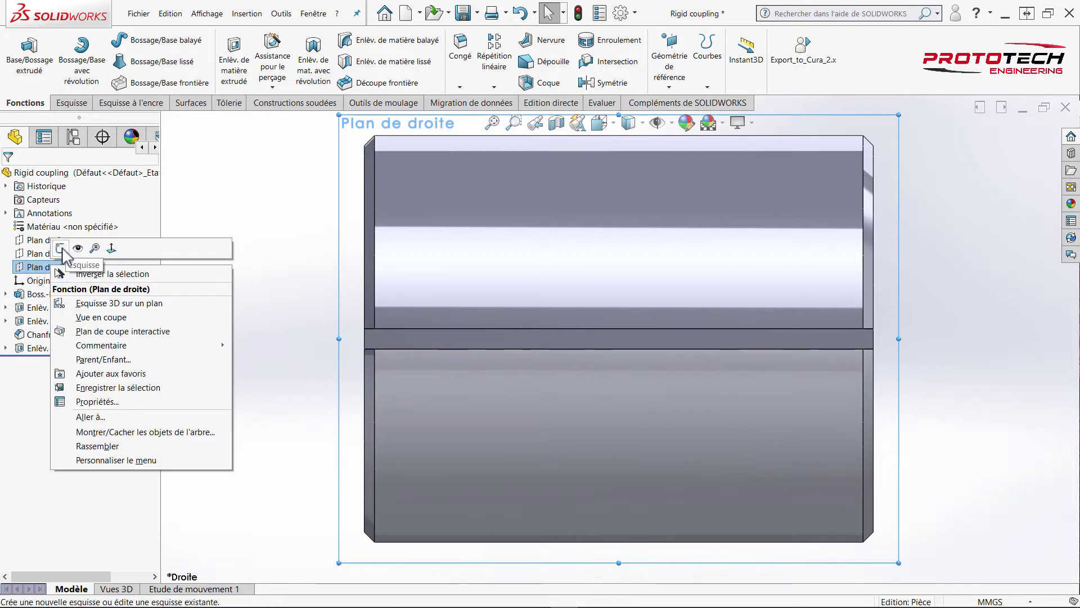
- Sketch on the right plane a 1 mm wide slot profile placed 12 mm from the coupling's end
click(97, 255)
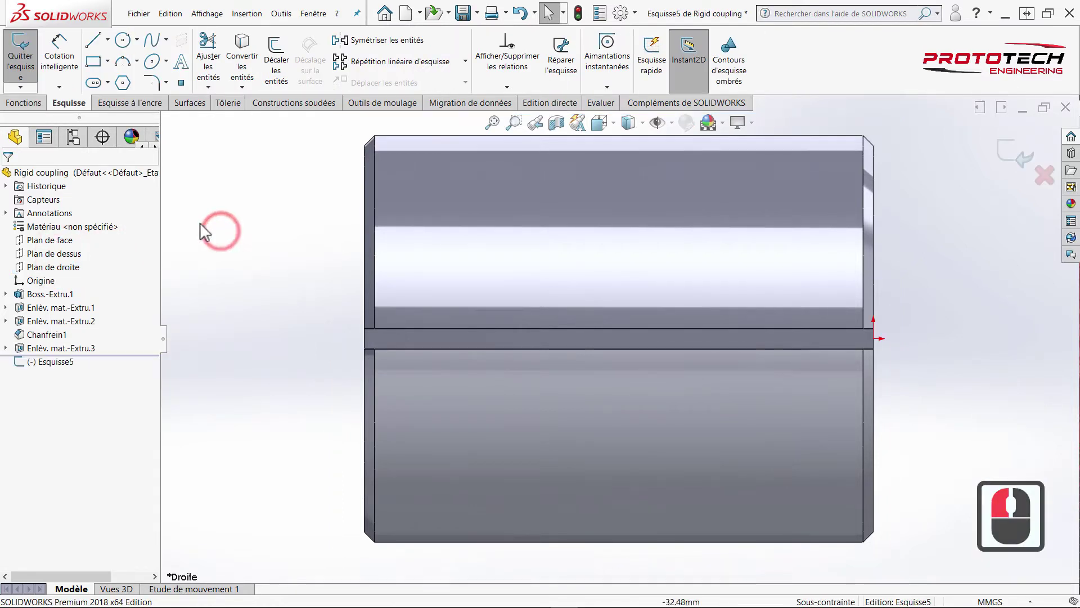
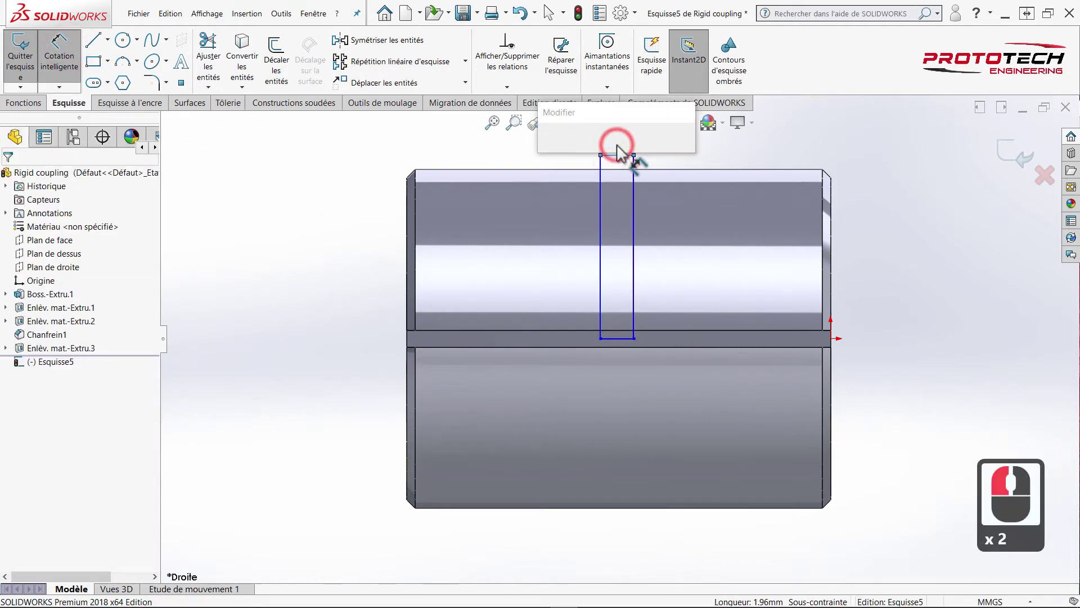
text(1)
key(Return)
drag(818, 287, 623, 286)
drag(661, 289, 843, 274)
click(882, 269)
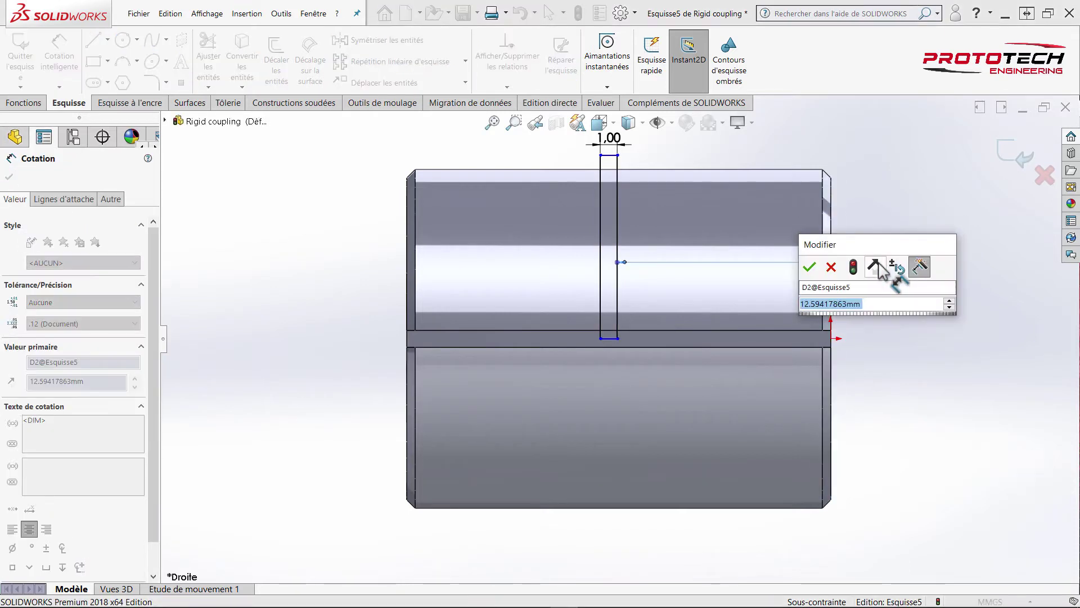
text(12)
key(Return)
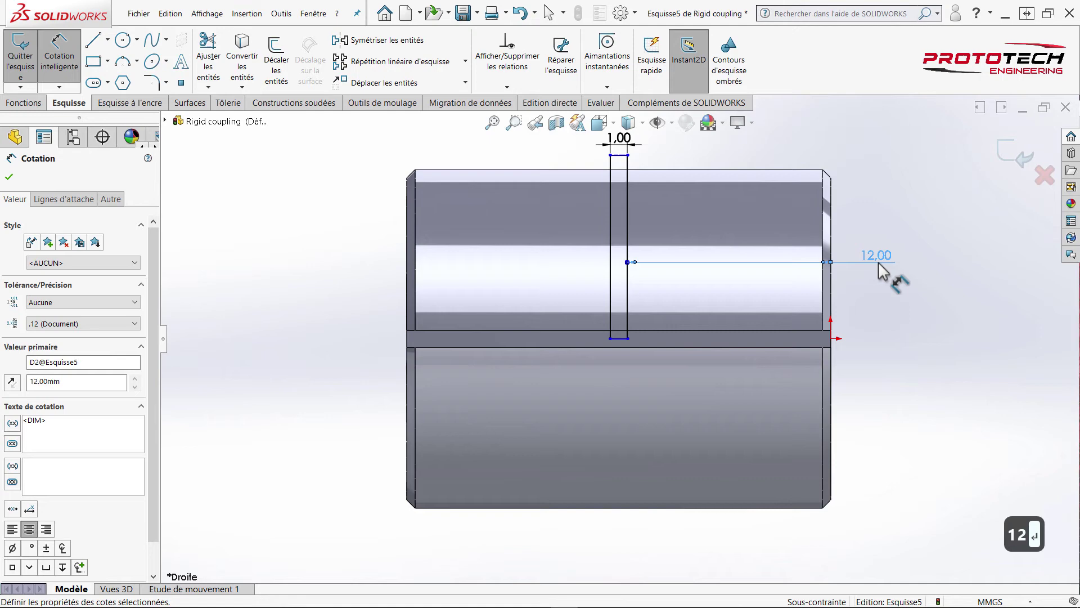
- Dimension the slot height 11 mm and reposition the dimension
drag(883, 335, 623, 166)
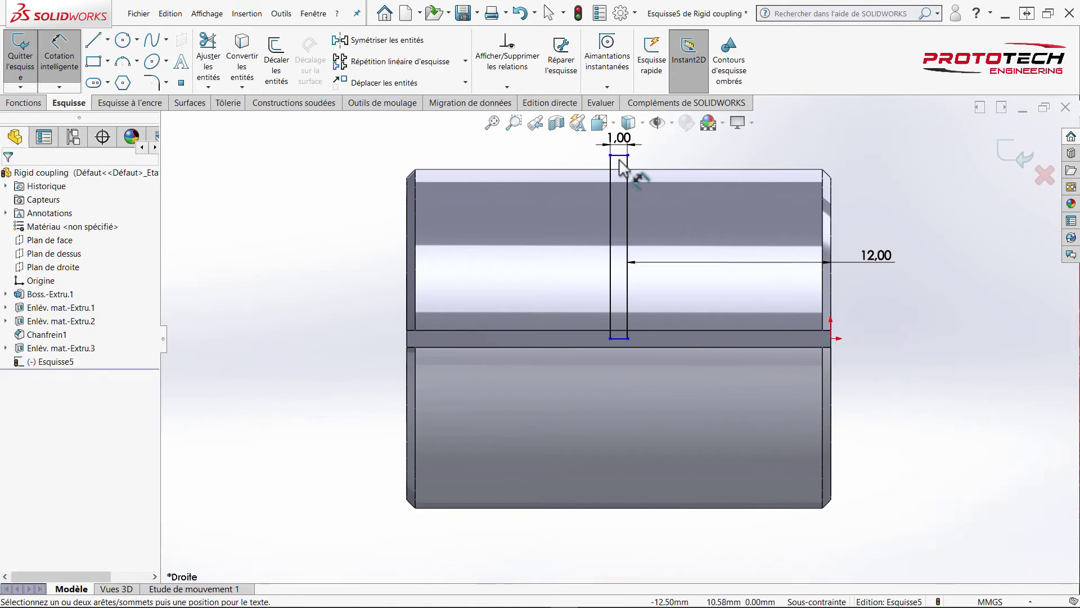
drag(618, 220, 621, 341)
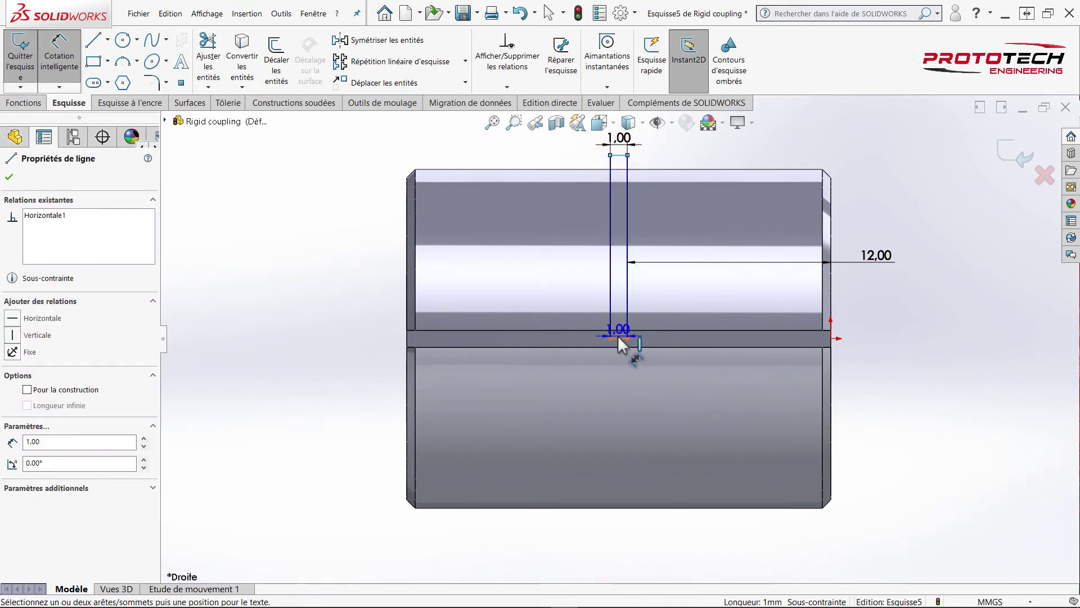
click(647, 339)
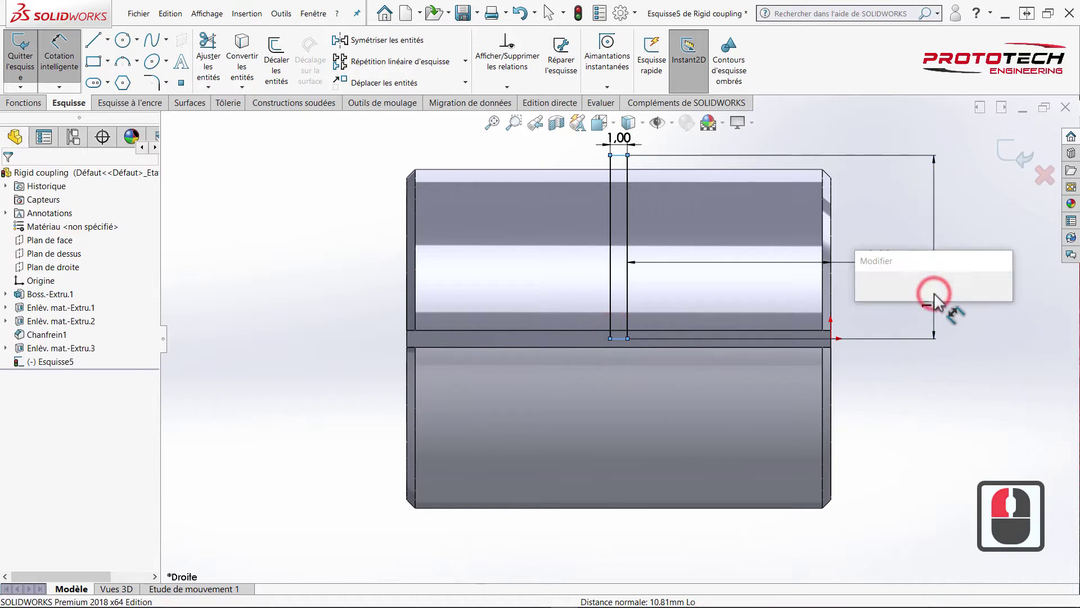
key(1)
key(1)
key(Return)
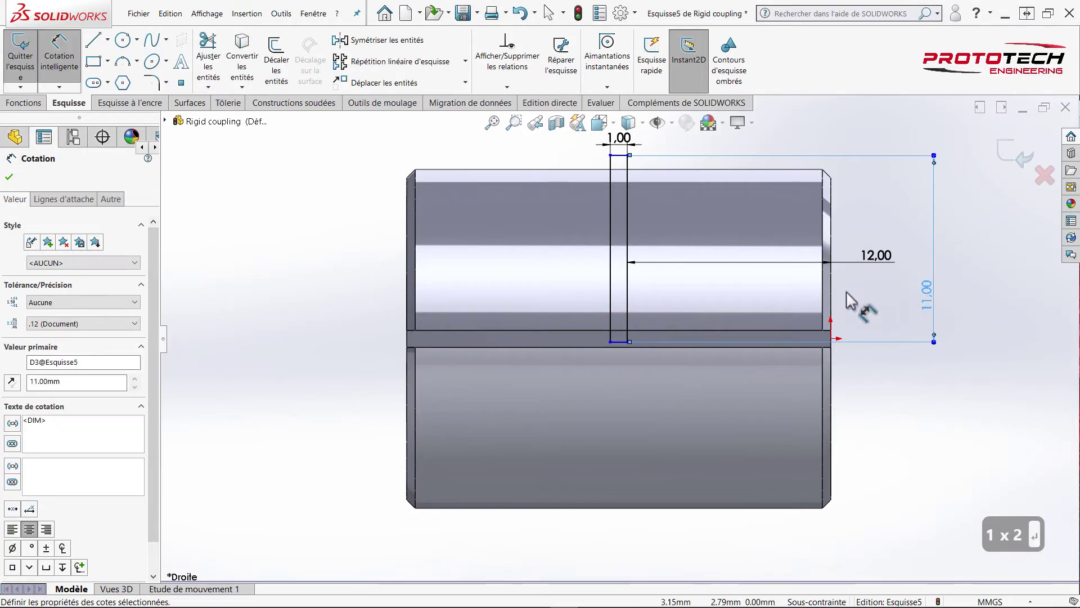
drag(283, 242, 823, 175)
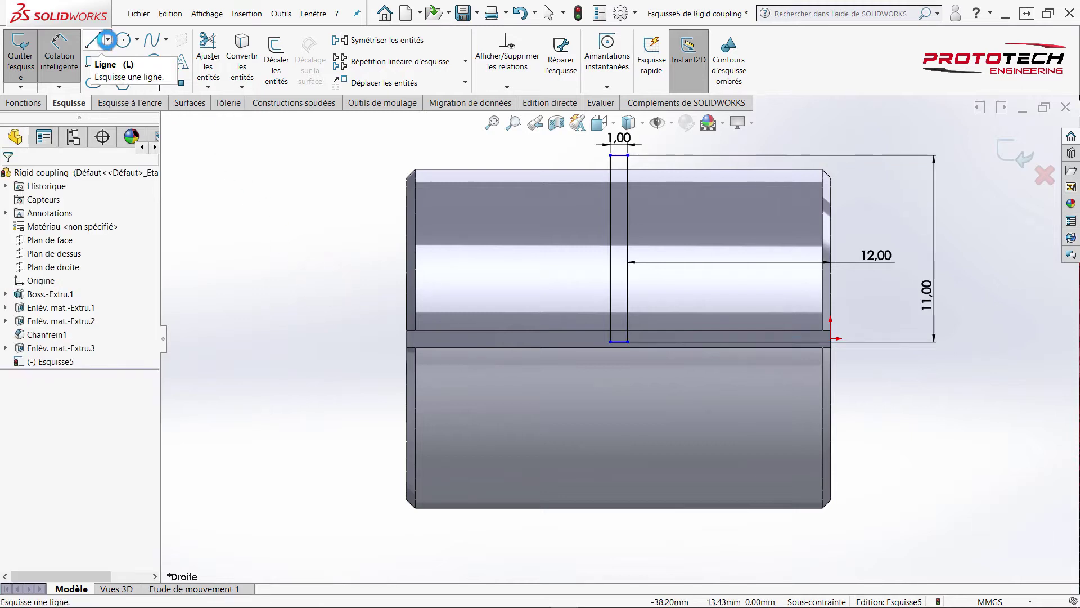
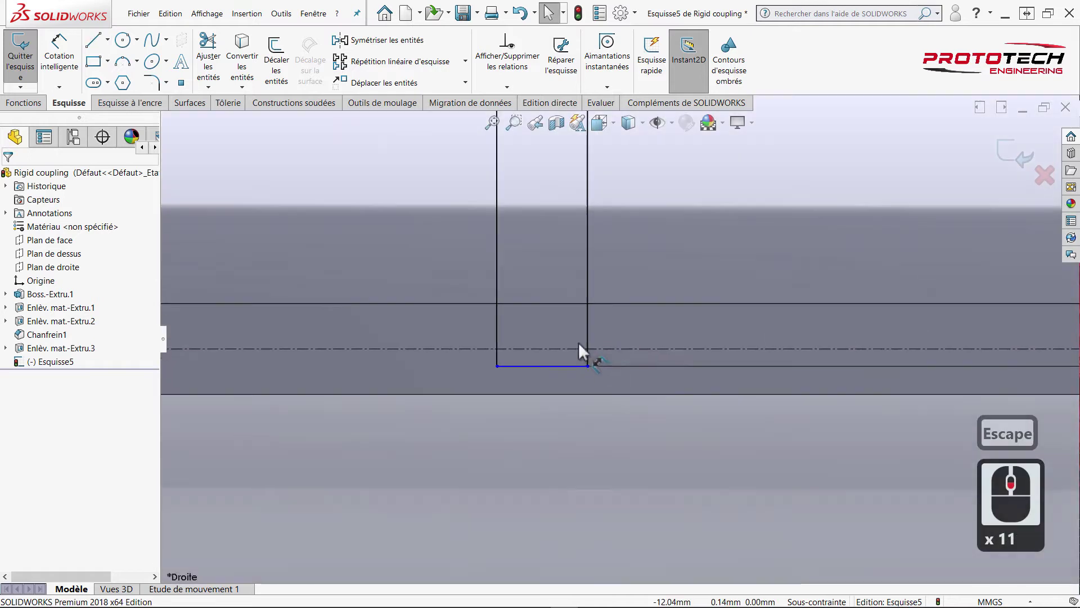
- Make the slot's two bottom lines parallel so the sketch is fully defined
key(Escape)
key(Escape)
click(556, 359)
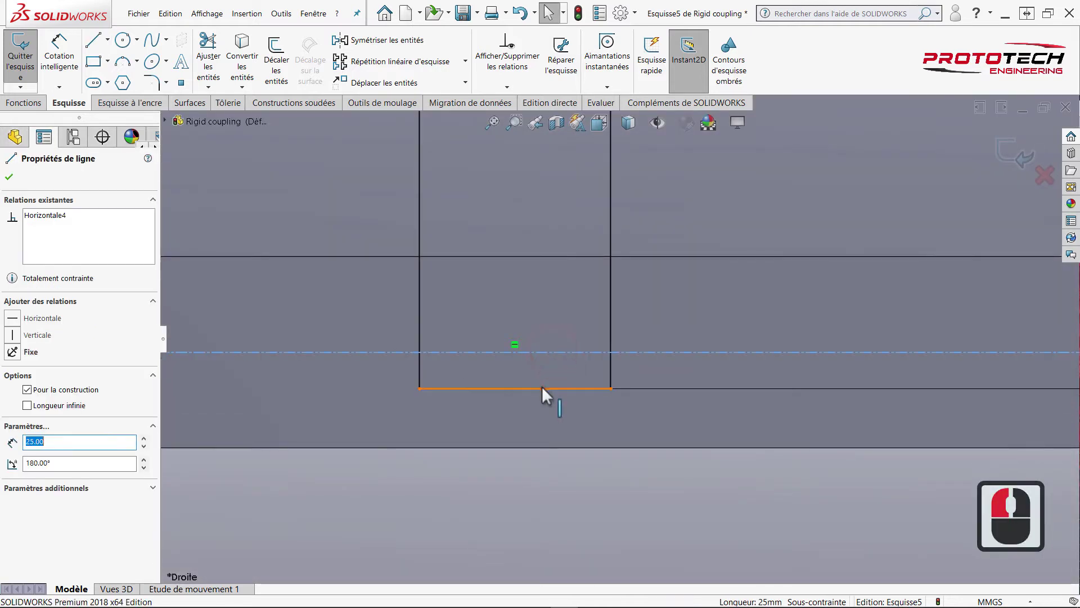
click(546, 393)
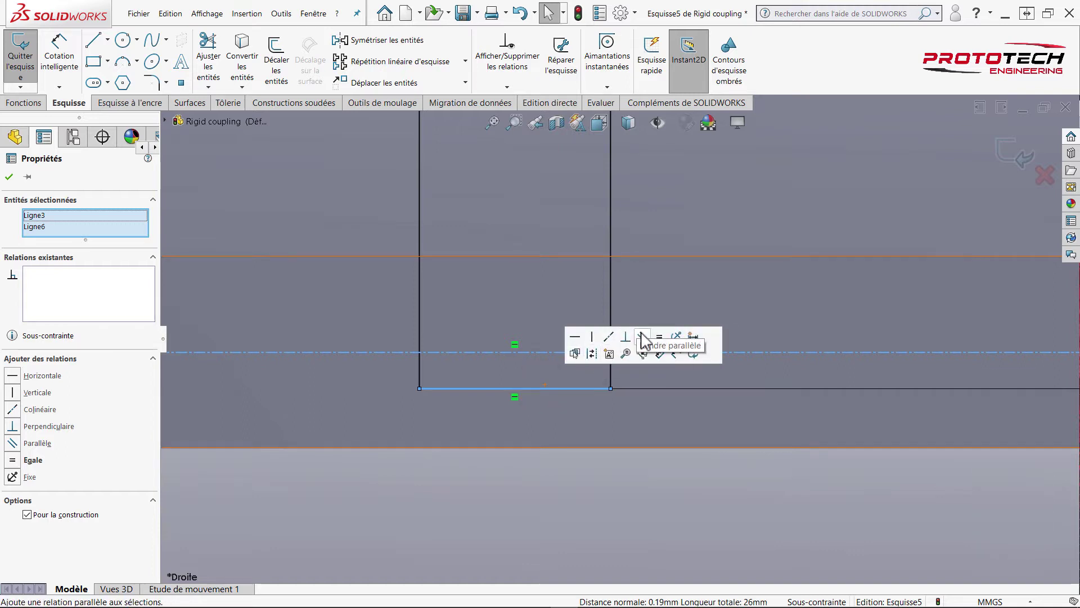
click(613, 349)
middle_click(616, 422)
click(349, 351)
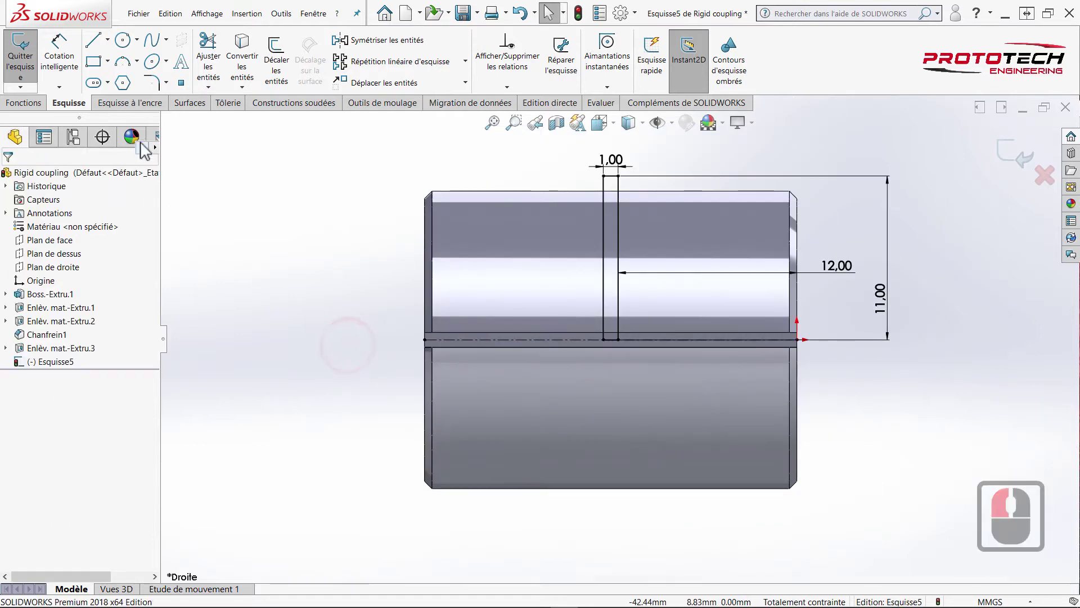
- Cut the slot Through All in both directions, adding Enlèv. mat.-Extru.4
click(98, 109)
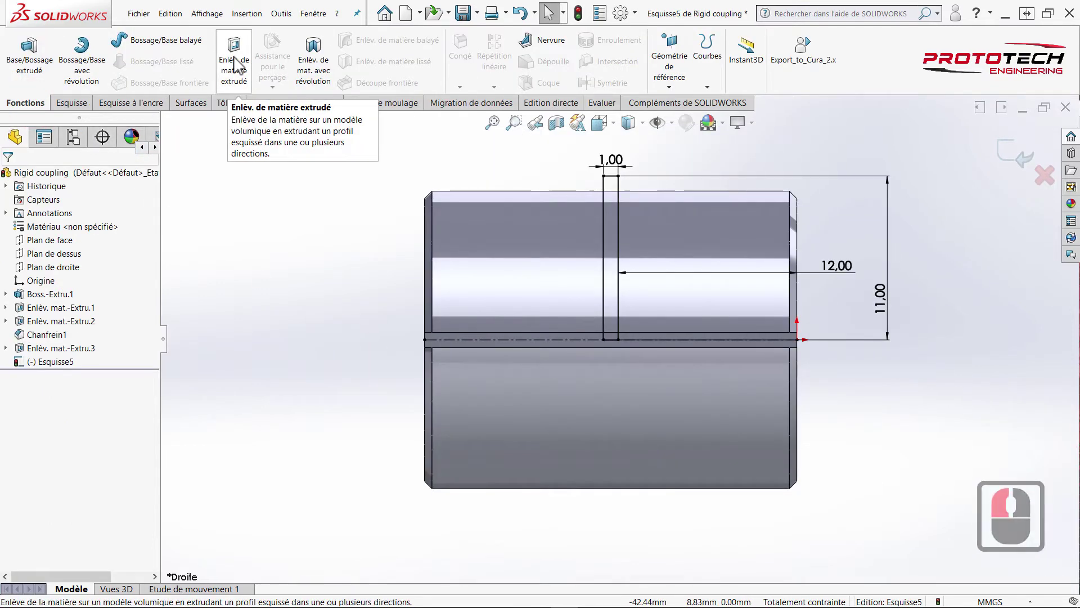
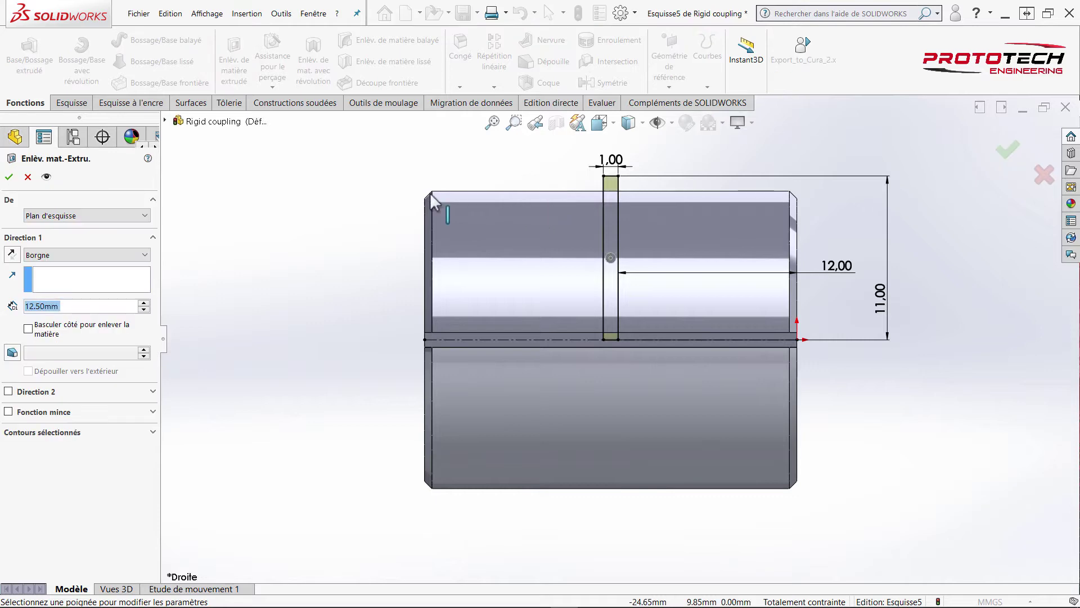
drag(435, 254, 91, 260)
click(89, 266)
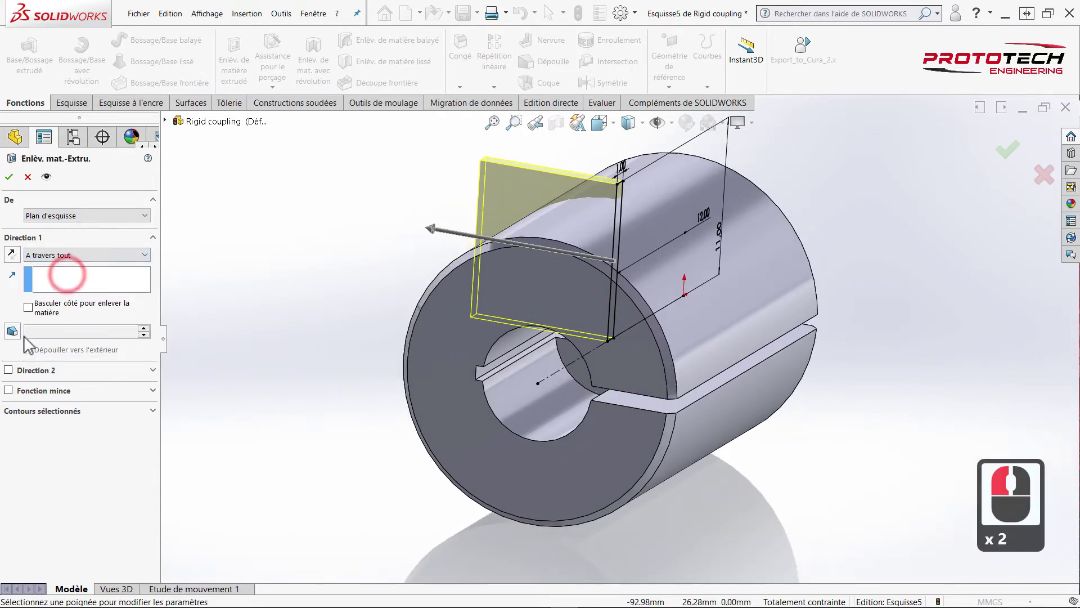
click(14, 376)
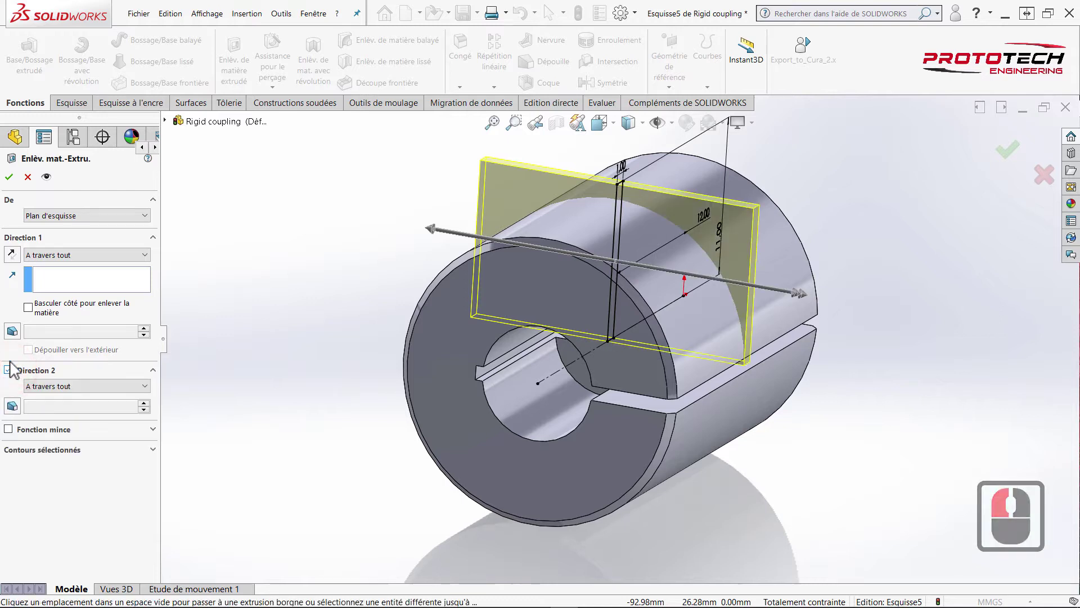
click(15, 182)
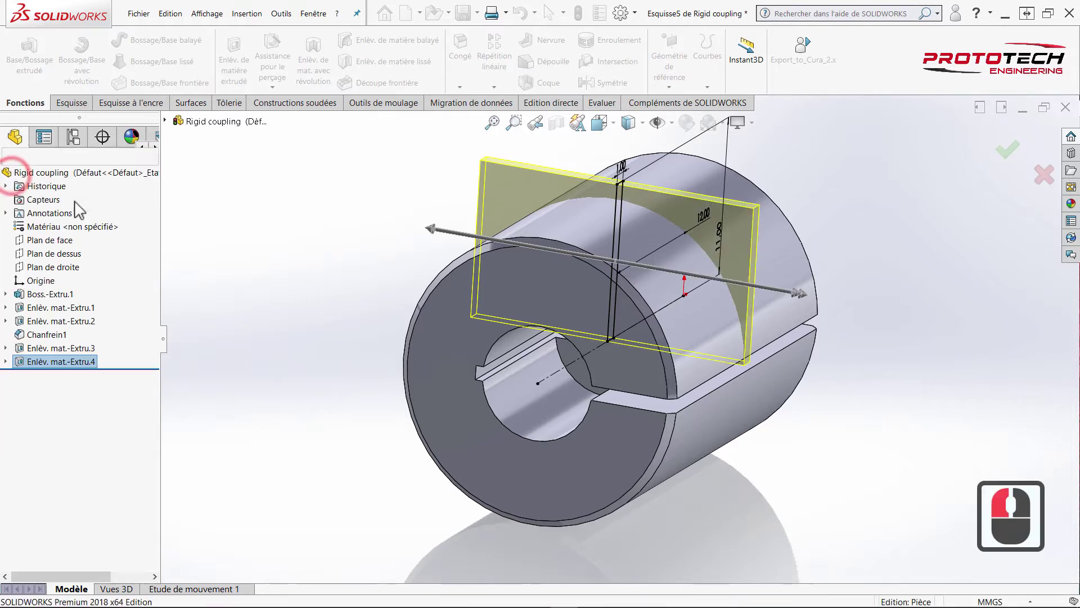
click(80, 209)
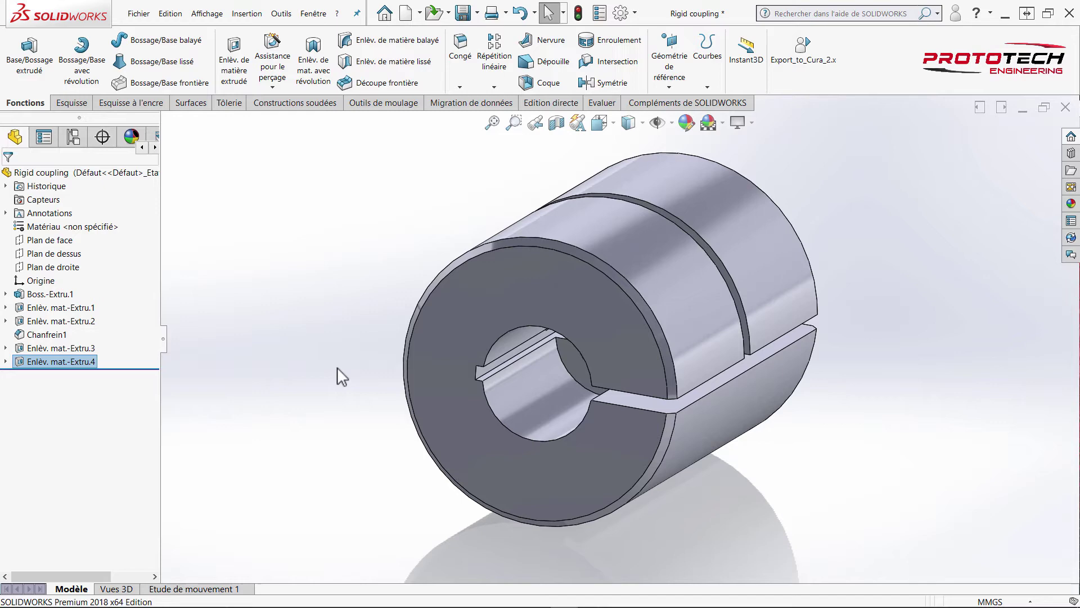
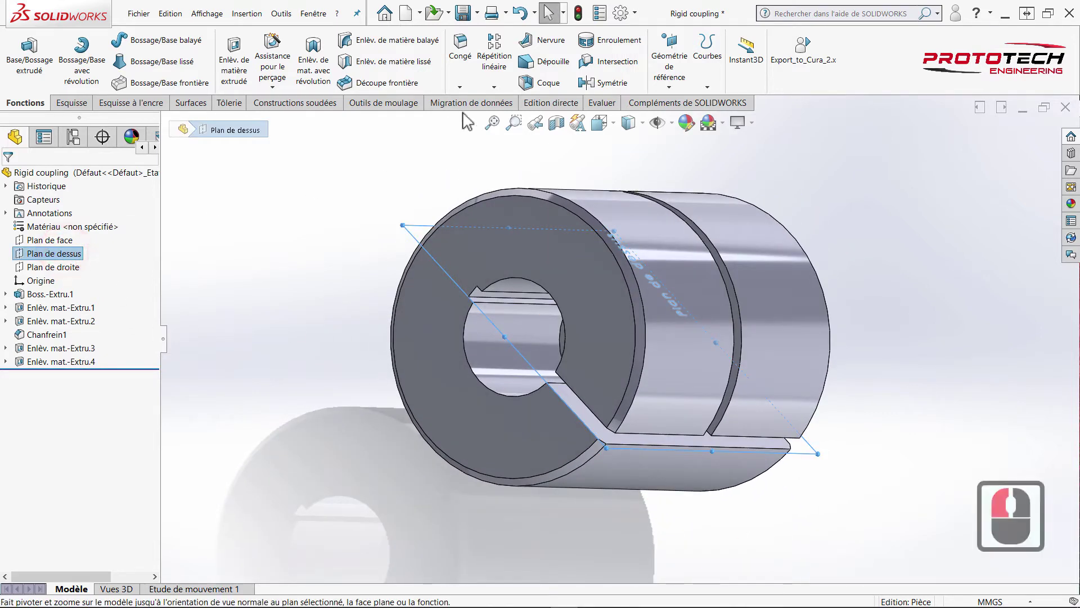
- Create reference plane Plan1 offset 10 mm from the top plane
click(671, 92)
click(675, 106)
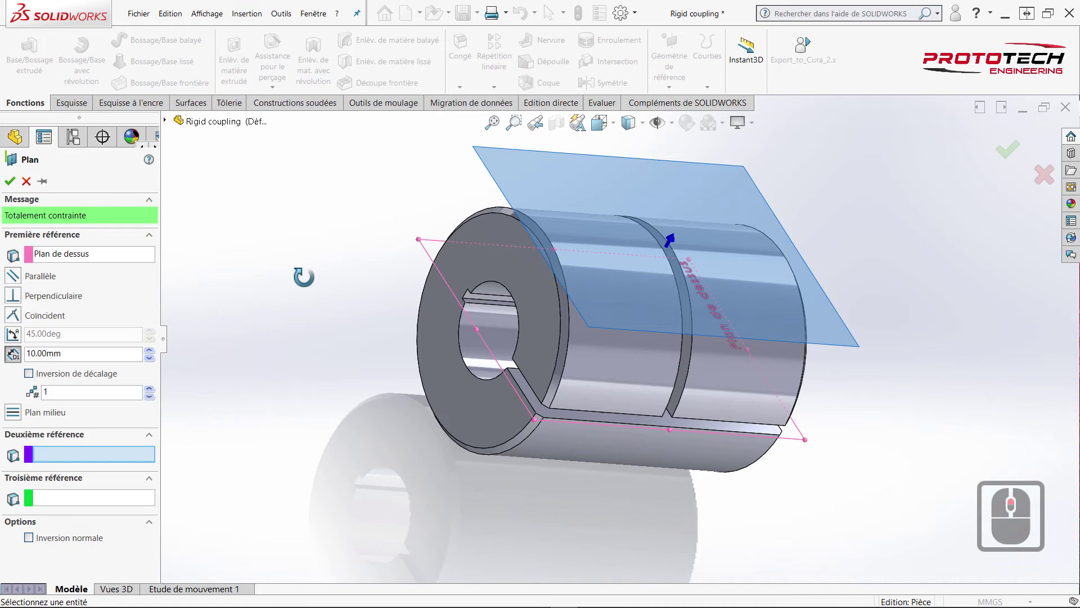
click(67, 347)
click(76, 137)
text(1)
click(78, 371)
text(0)
key(Return)
- Inspect the new plane and bring up Plan1's context options
drag(22, 191, 287, 238)
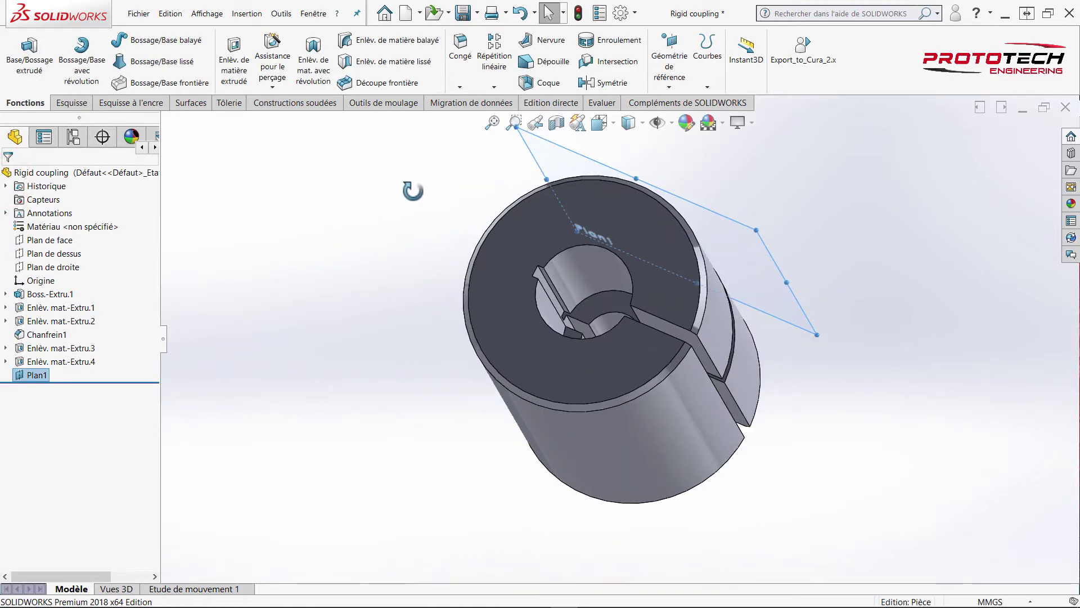
middle_click(412, 360)
middle_click(577, 272)
right_click(739, 167)
- View the coupling normal to Plan1
click(810, 154)
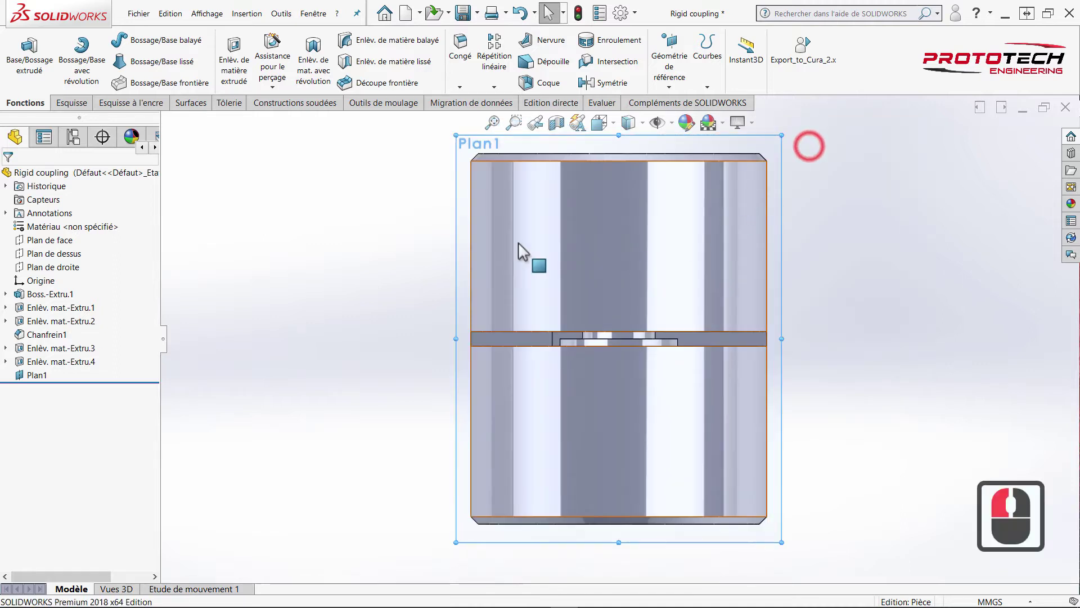
drag(342, 250, 327, 255)
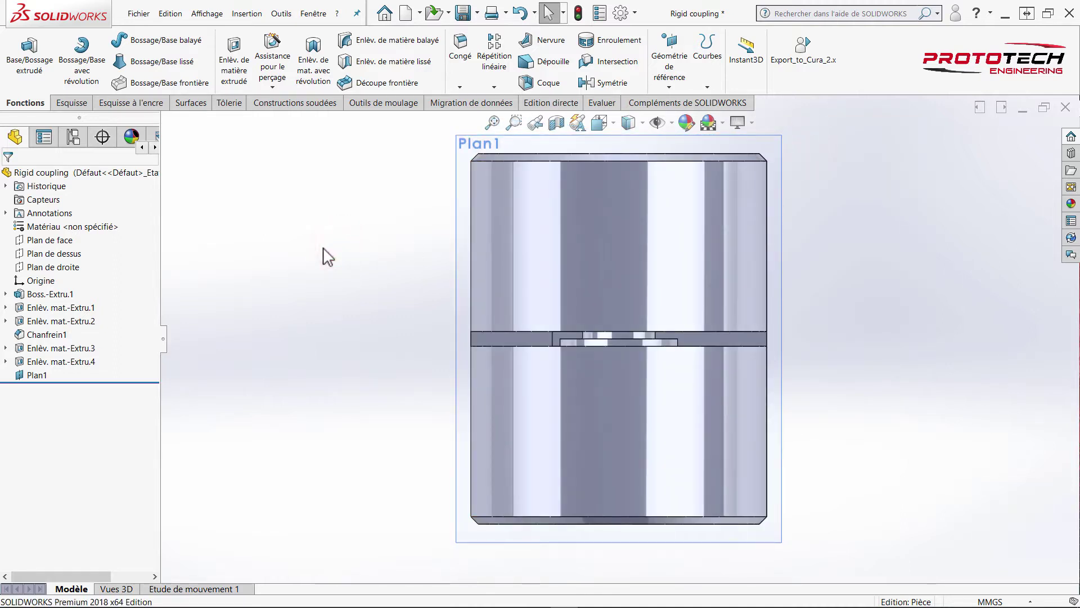
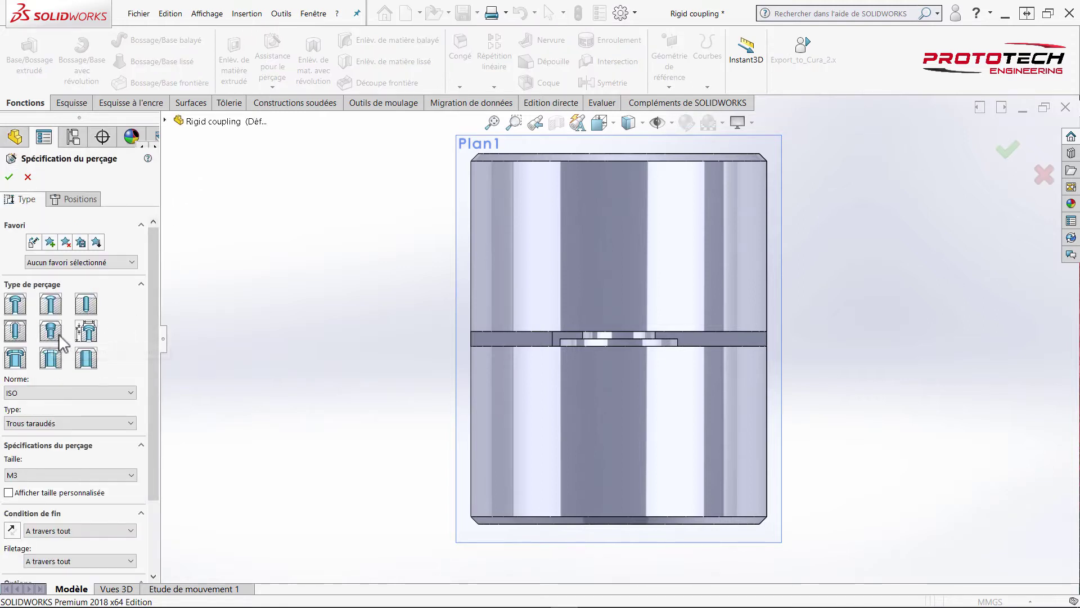
- Specify an ISO 4762 socket-head counterbore hole, blind, with 3 mm head clearance
drag(19, 310, 159, 303)
drag(152, 373, 75, 433)
click(61, 448)
click(153, 366)
click(72, 495)
click(55, 508)
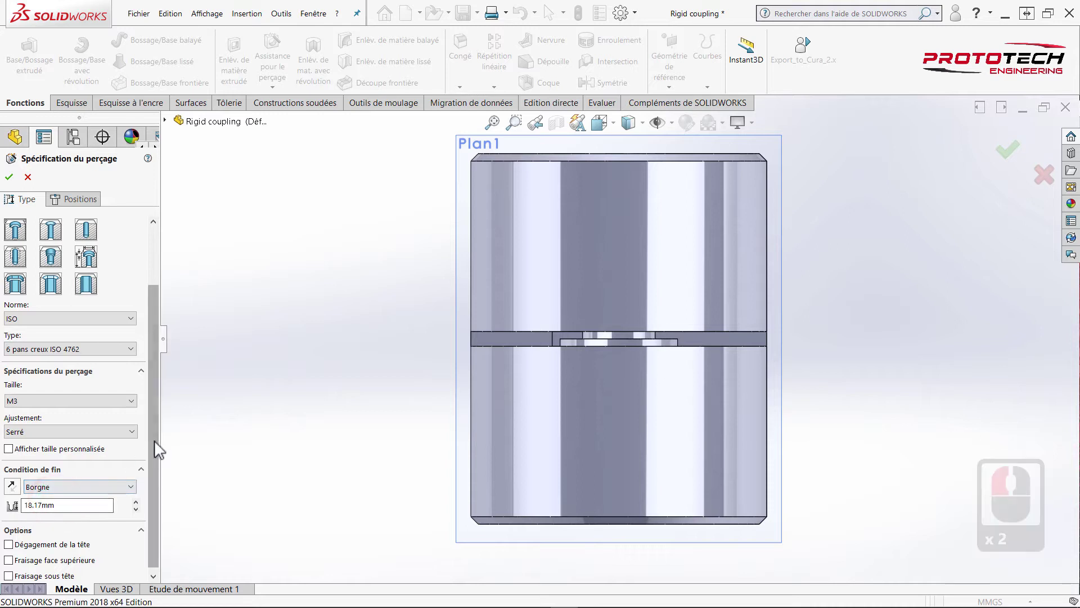
click(97, 515)
click(20, 546)
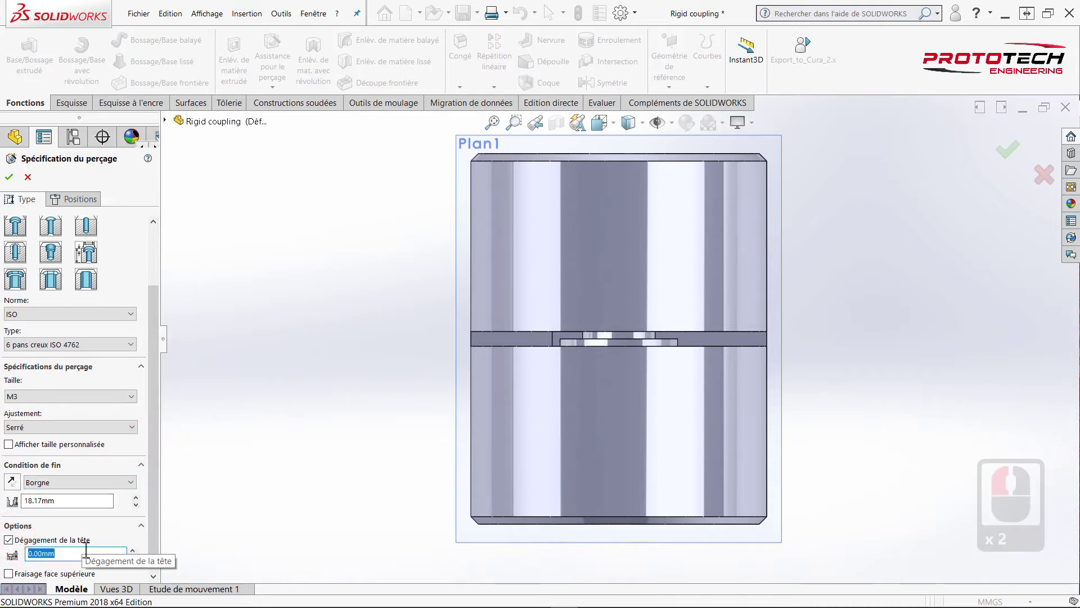
key(3)
key(Return)
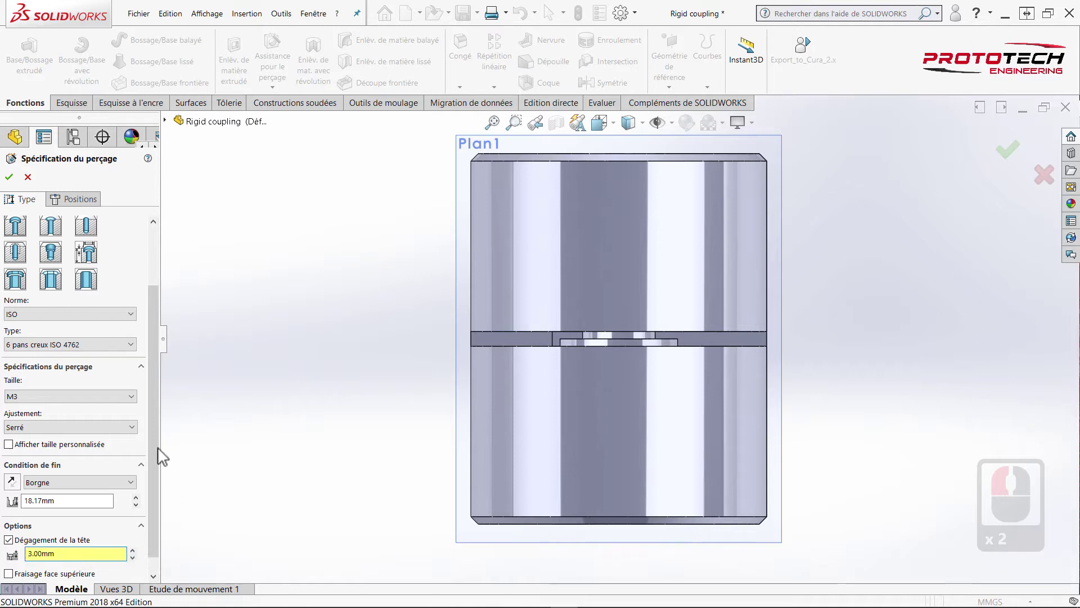
- Set the blind depth to 10 mm and move on to hole positions
click(141, 461)
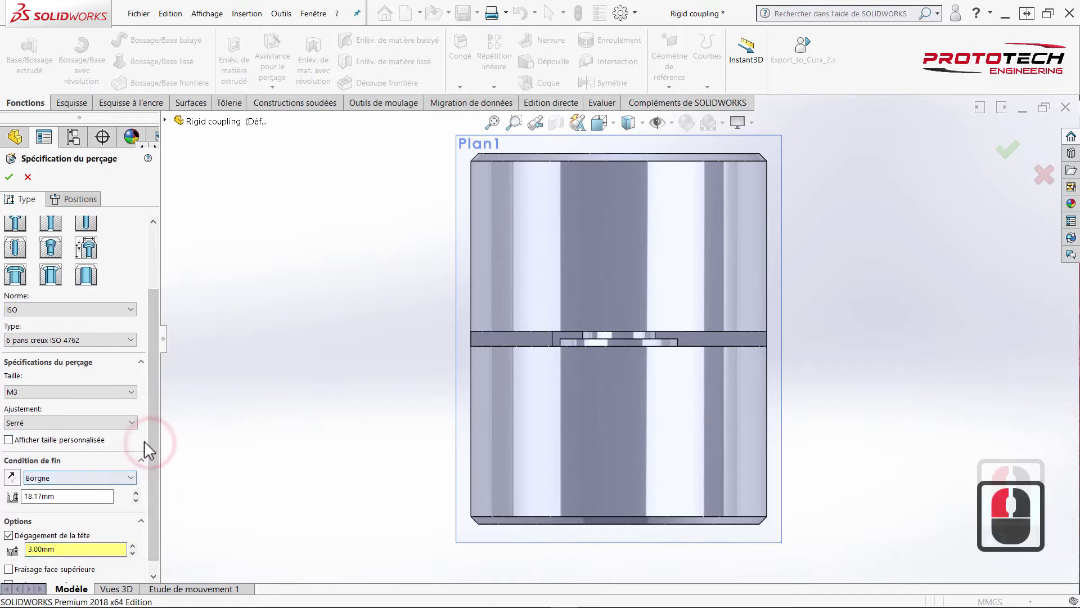
click(155, 454)
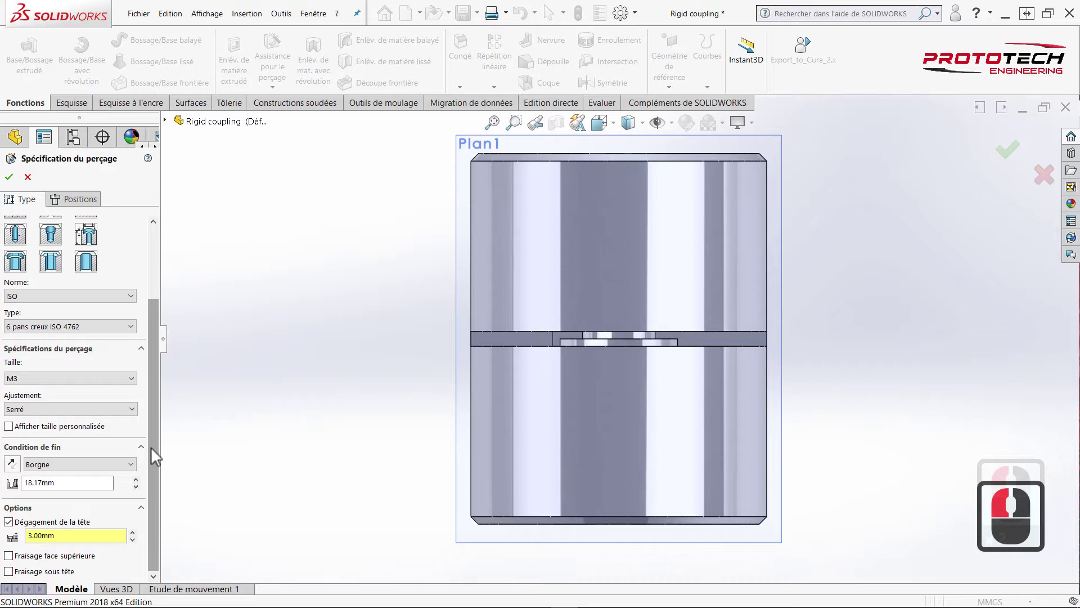
click(153, 454)
drag(6, 487, 6, 487)
text(10)
key(Return)
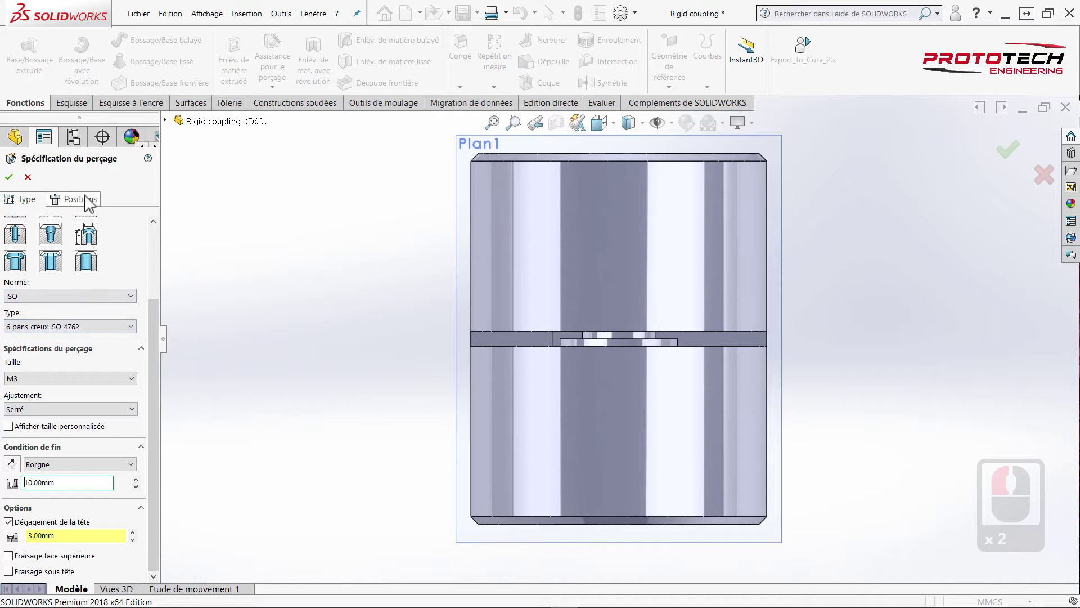
click(89, 205)
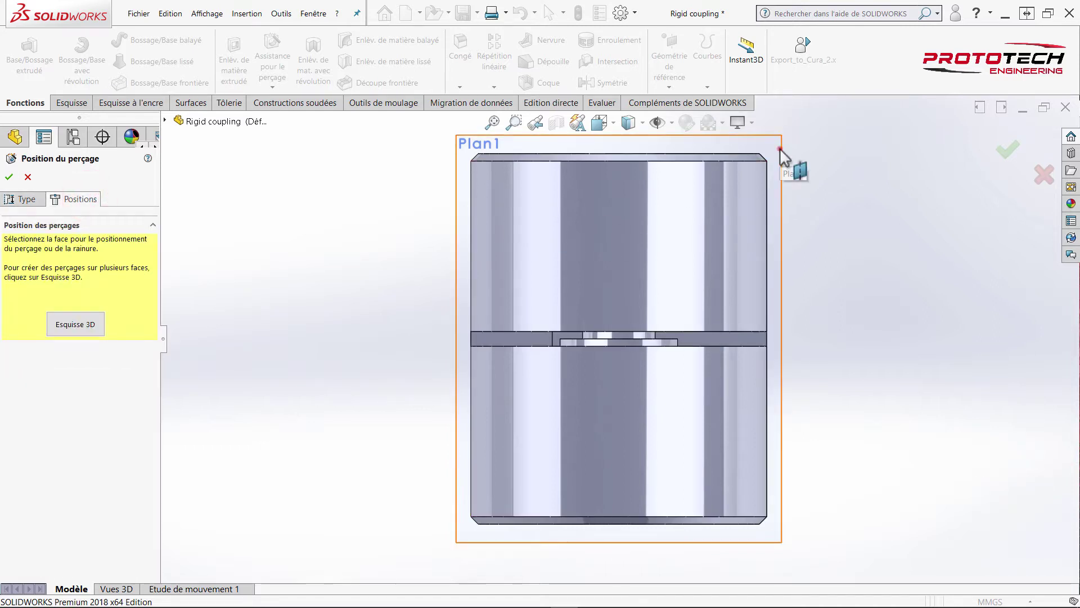
- Place a hole centre in each coupling half on Plan1 and make them vertically aligned
click(784, 155)
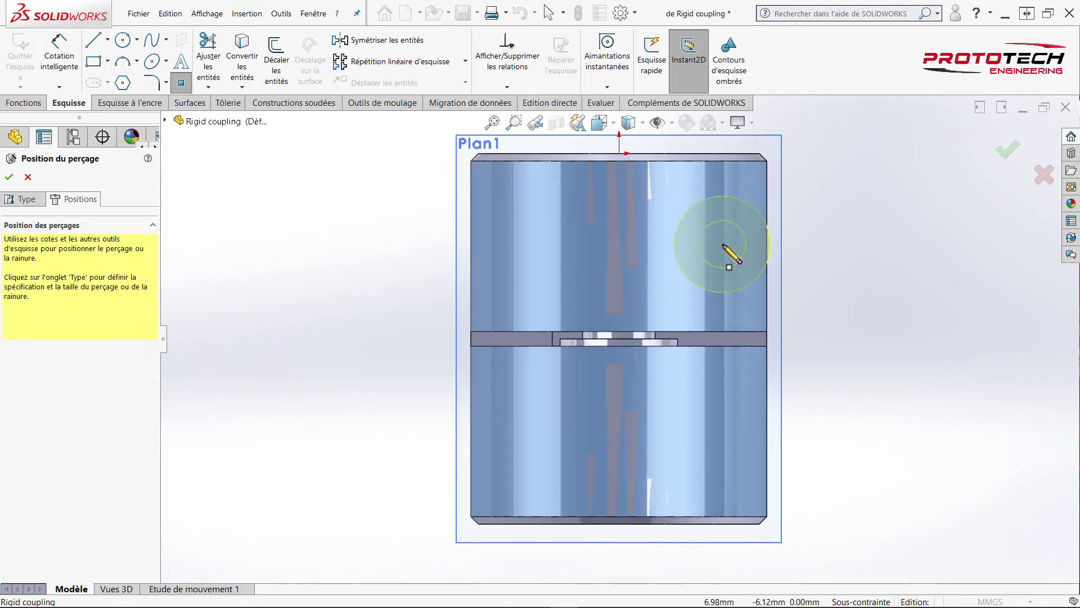
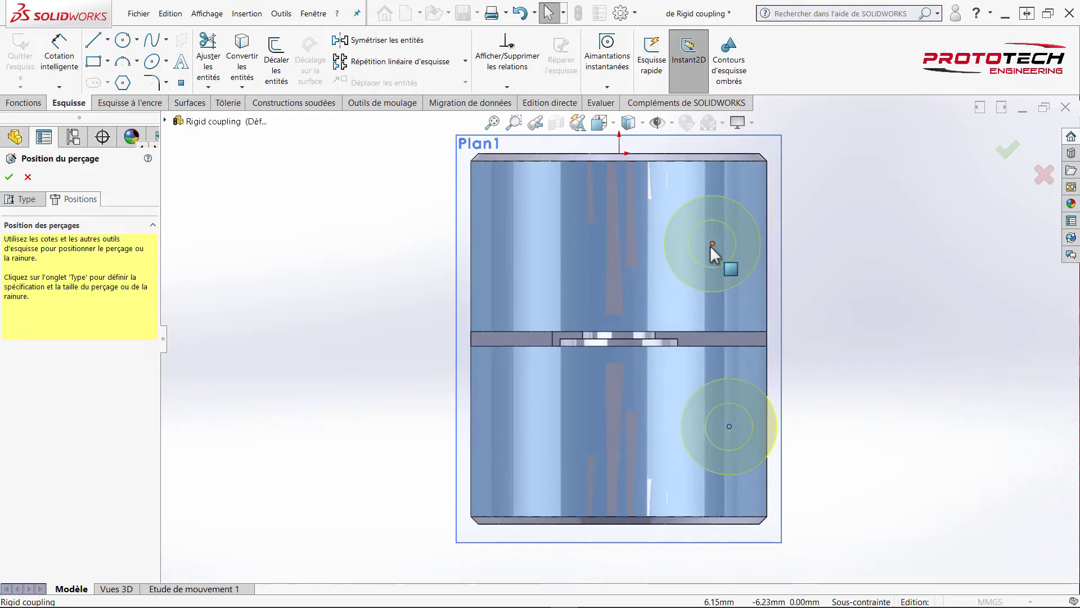
drag(714, 252, 733, 432)
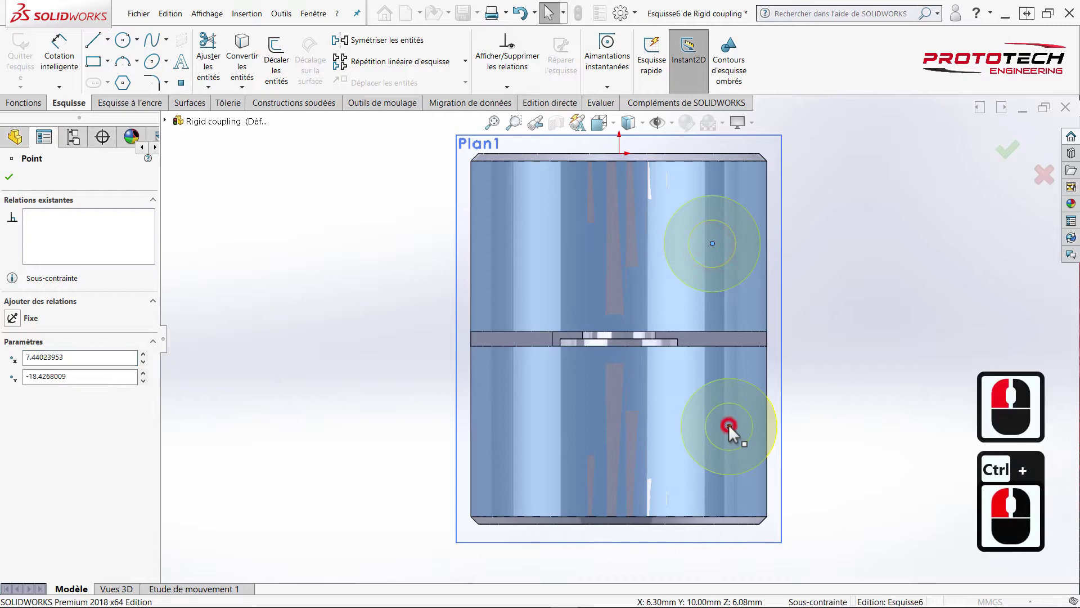
click(779, 381)
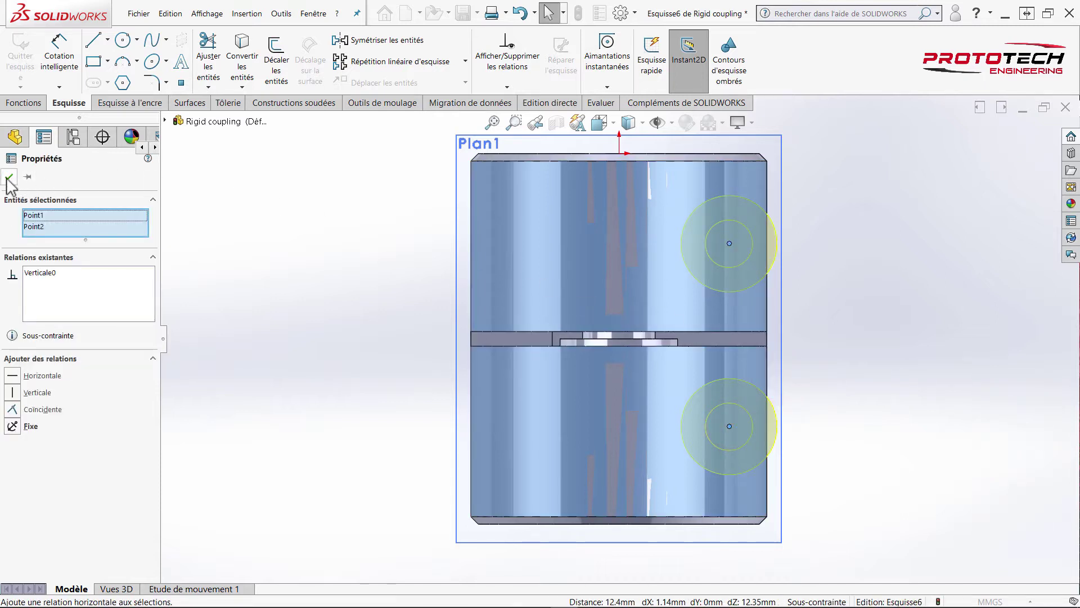
click(20, 172)
- Dimension each hole centre 5.5 mm from the top and bottom edges
click(72, 52)
drag(72, 52, 438, 171)
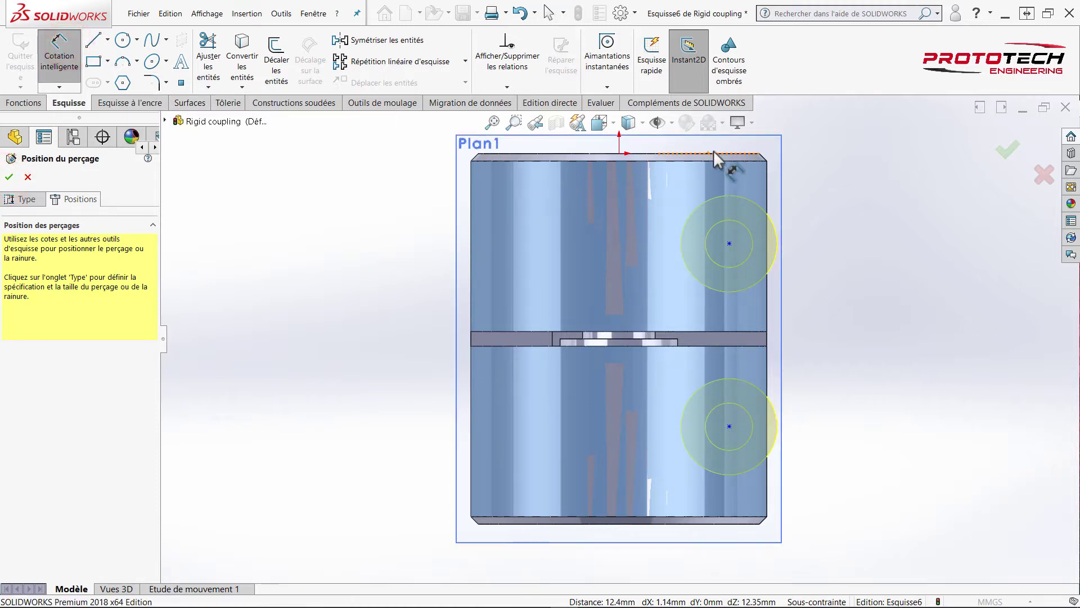
drag(723, 174, 831, 230)
drag(832, 230, 831, 230)
text(5.5)
key(Return)
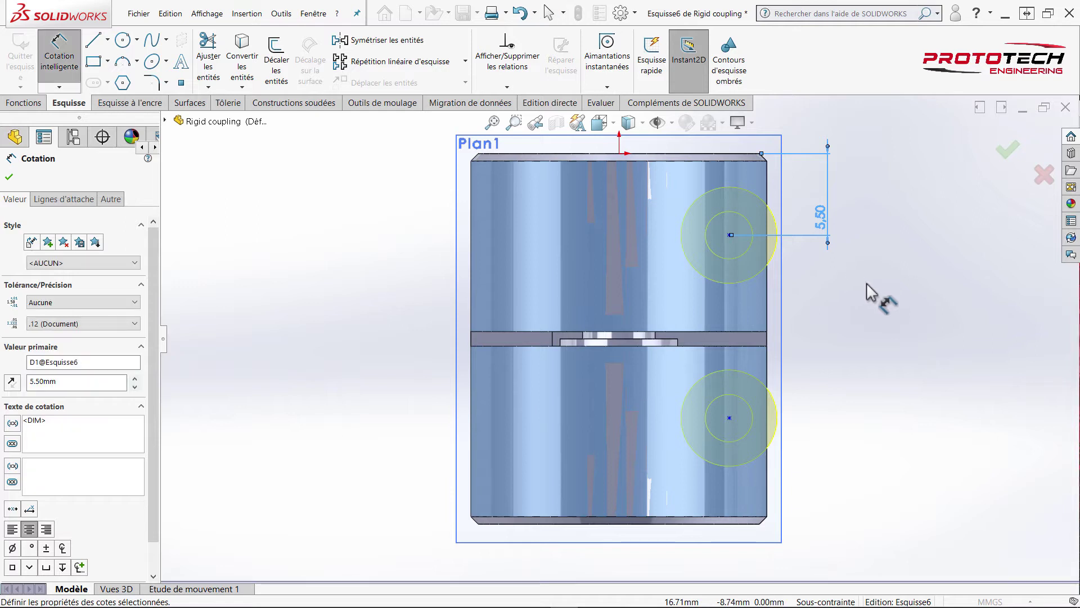
drag(872, 290, 812, 340)
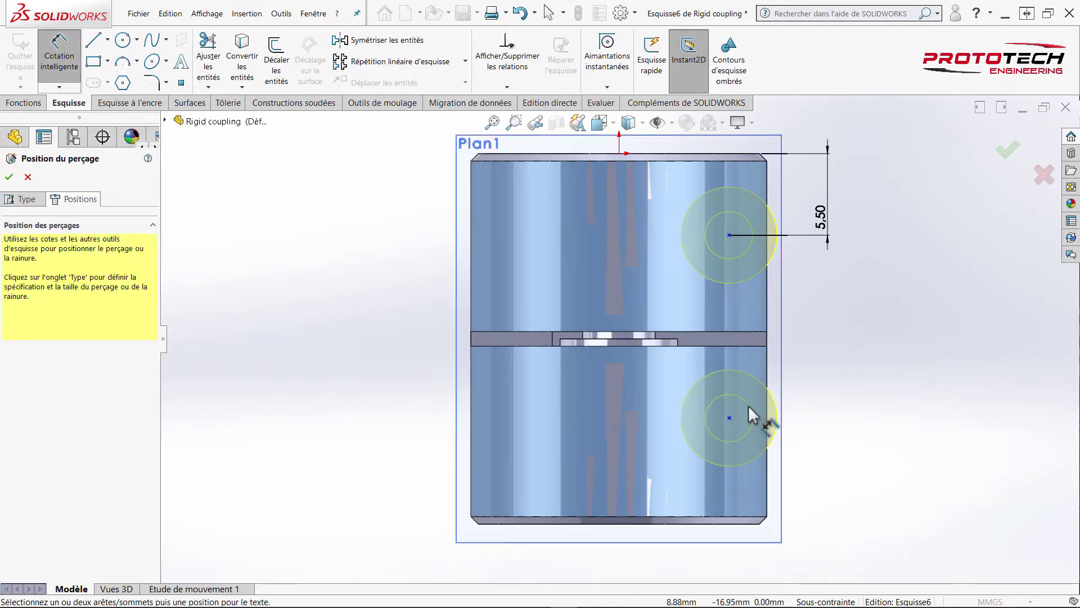
drag(733, 465, 723, 532)
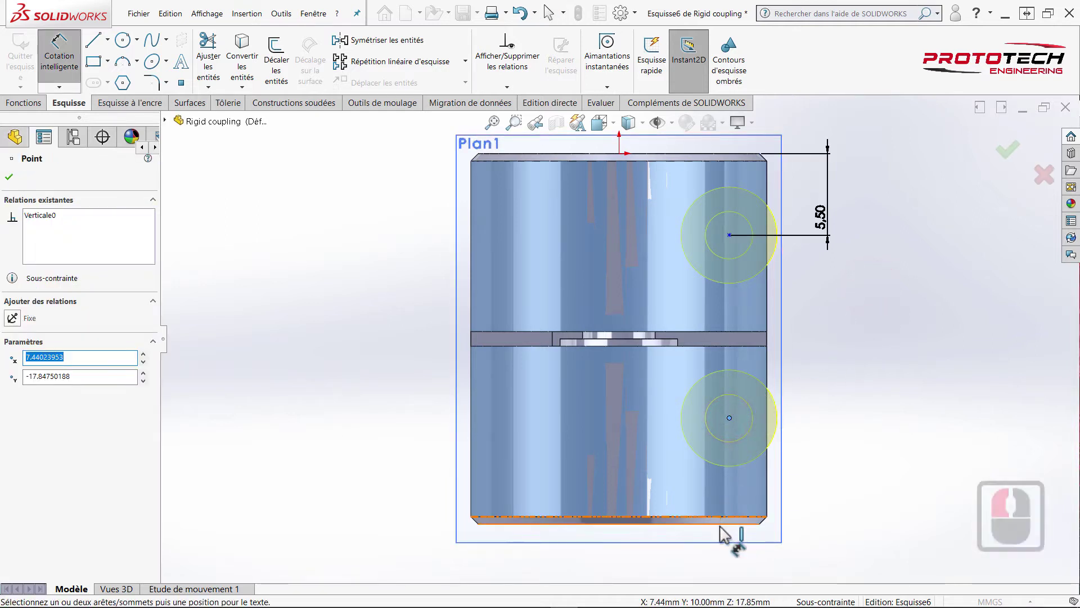
click(774, 533)
click(860, 488)
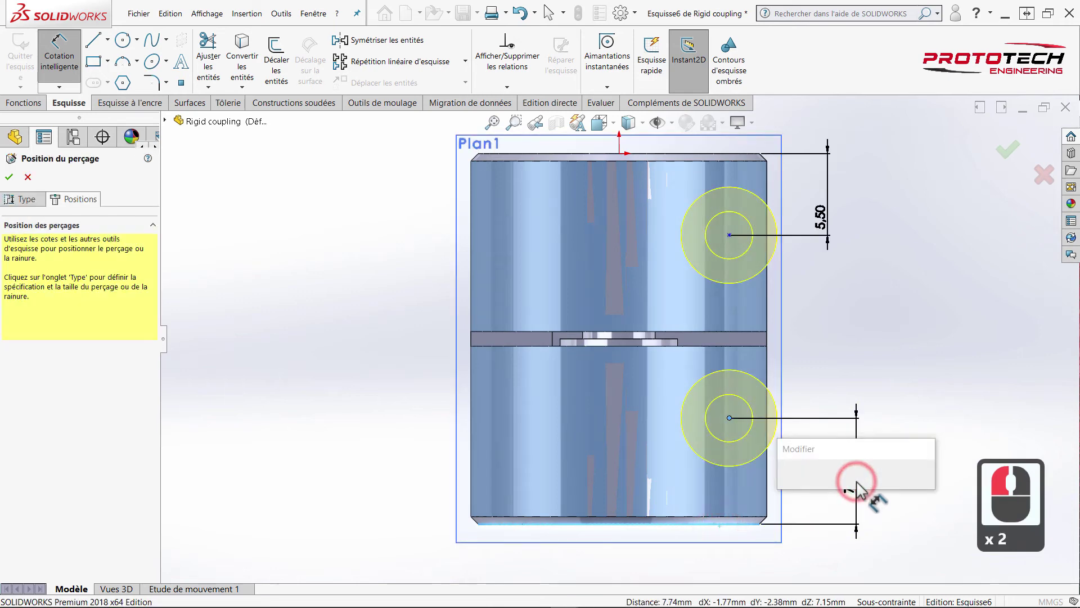
text(5.5)
key(Return)
- Dimension the upper hole 7 mm horizontally from the origin and check placement
drag(859, 384, 735, 243)
drag(727, 240, 670, 290)
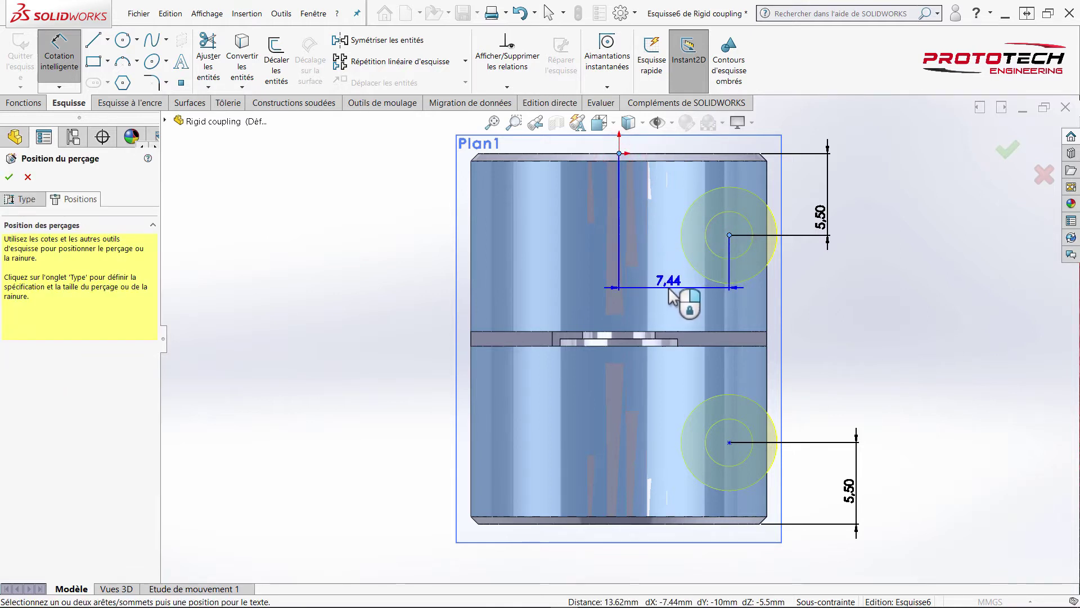
drag(672, 295, 672, 294)
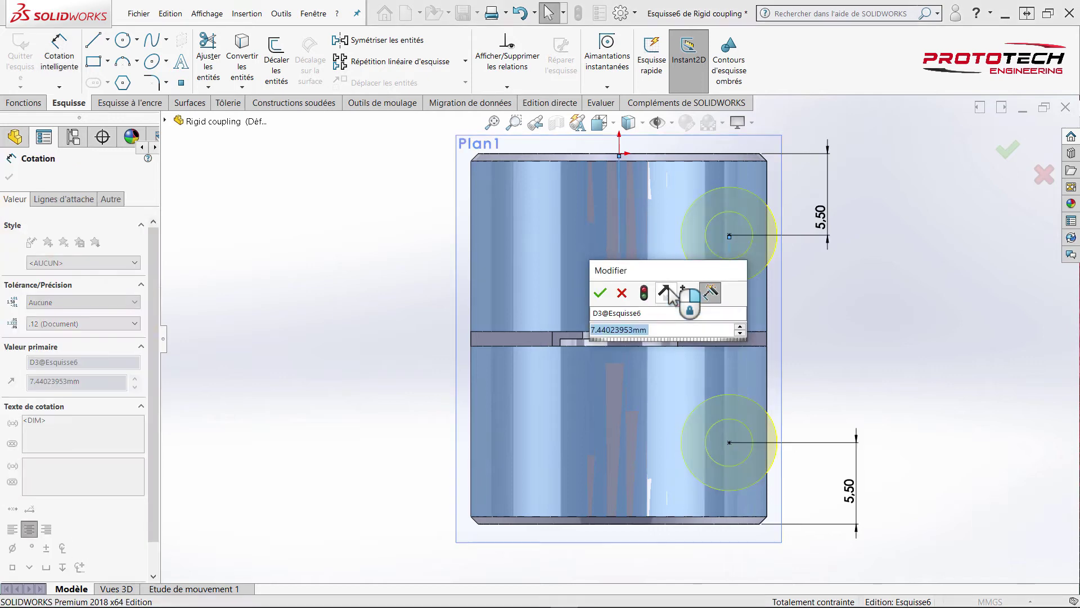
key(7)
key(Return)
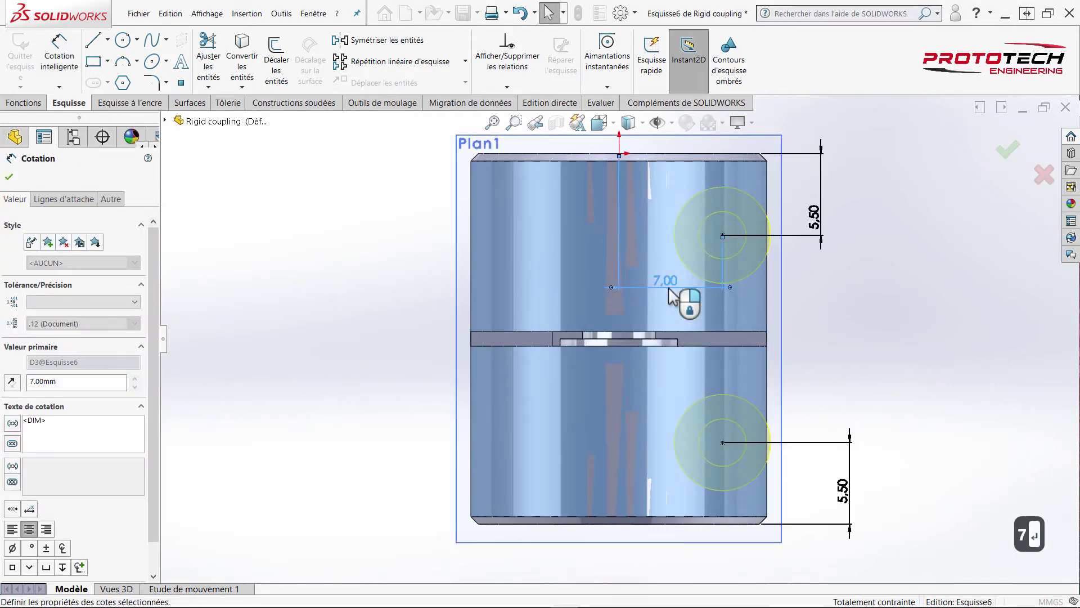
drag(368, 264, 380, 331)
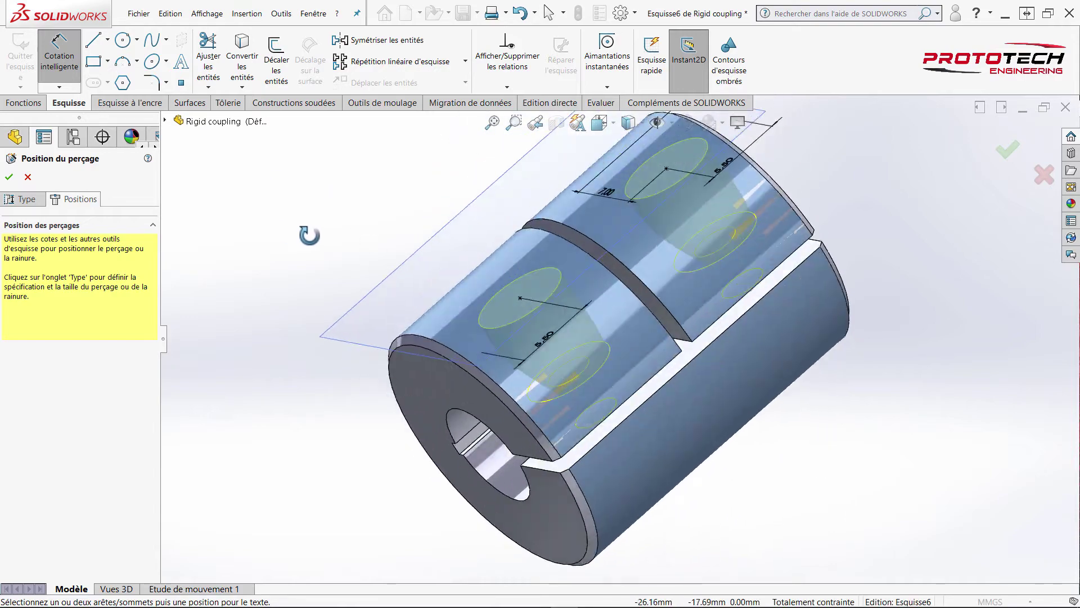
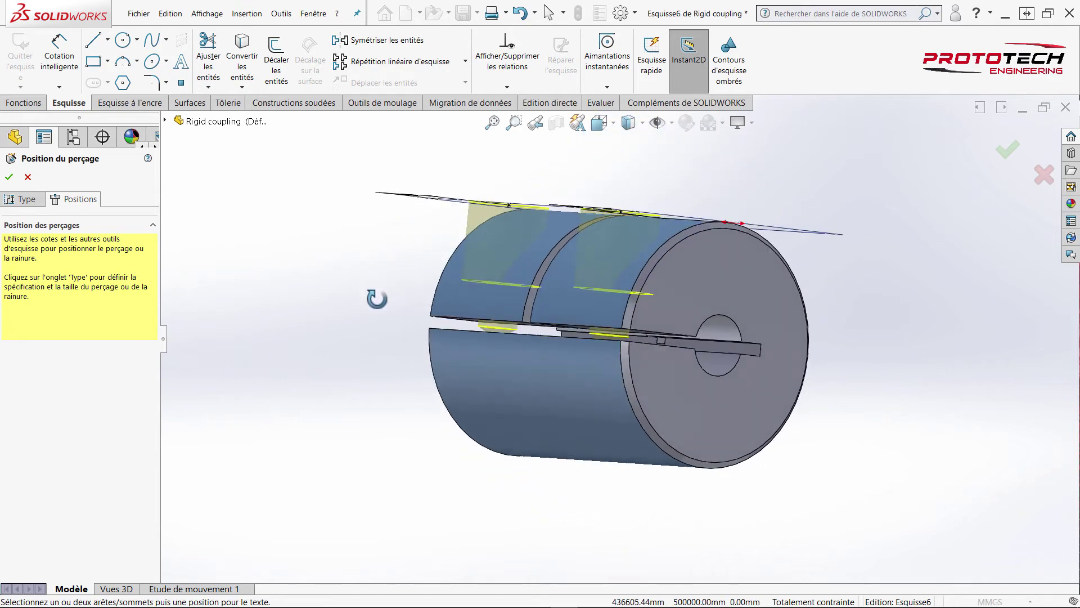
middle_click(375, 404)
- Finish the counterbore hole feature and hide the Plan1 reference plane
scroll(down, 3)
scroll(up, 3)
click(12, 181)
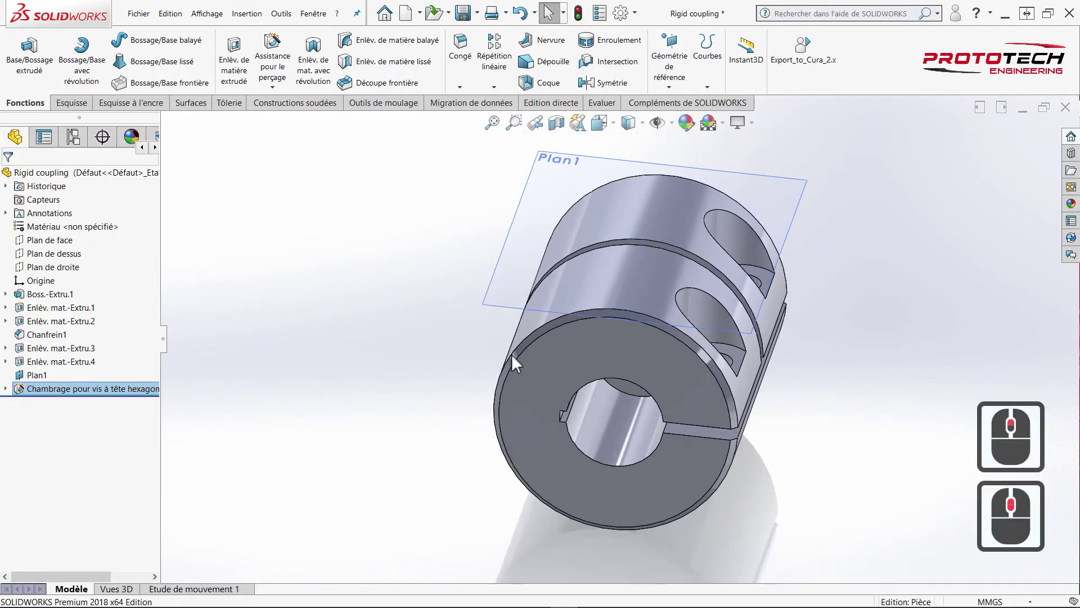
right_click(546, 182)
click(530, 192)
click(463, 214)
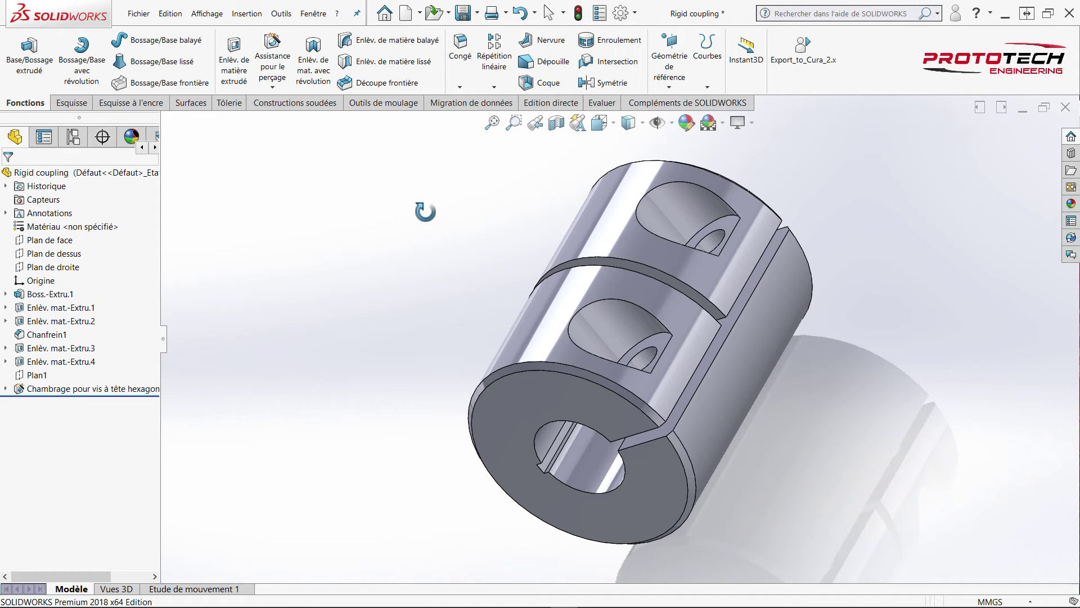
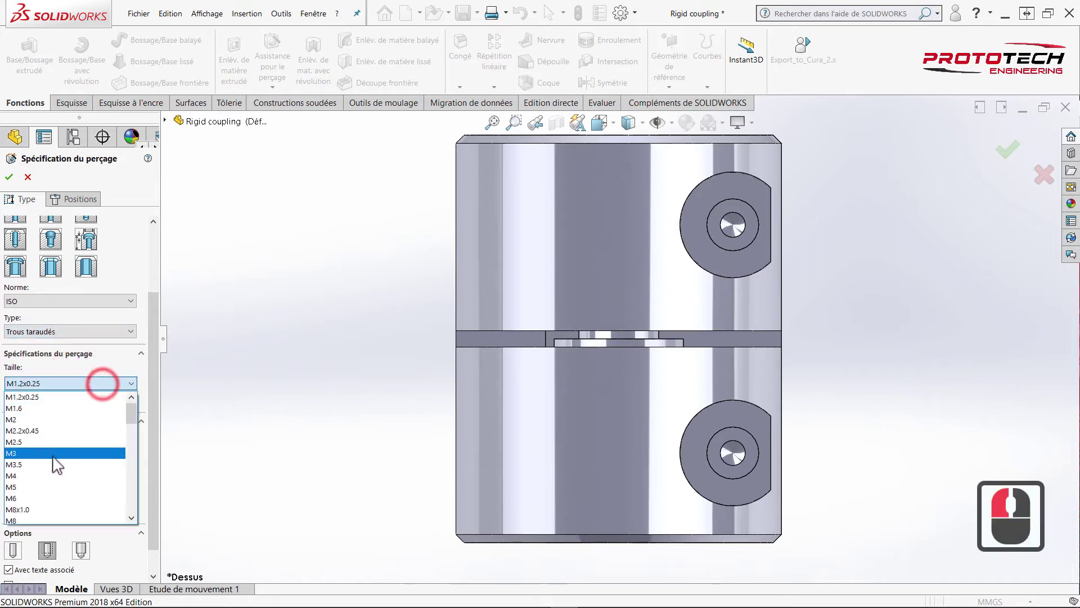
- Make the hole an ISO M3 tapped hole with hole and thread set to À travers tout
click(113, 455)
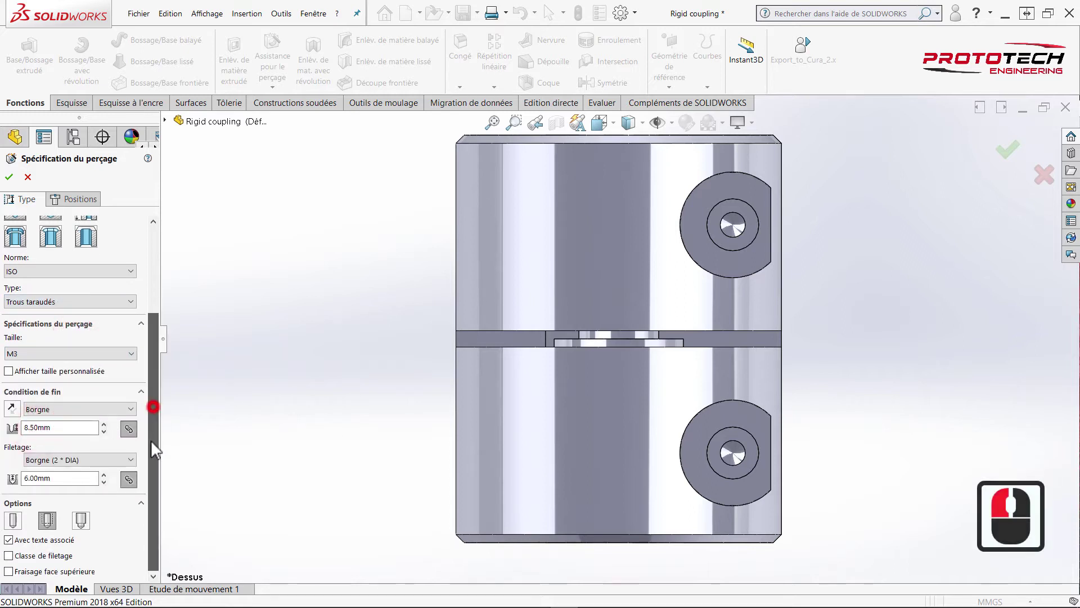
click(95, 417)
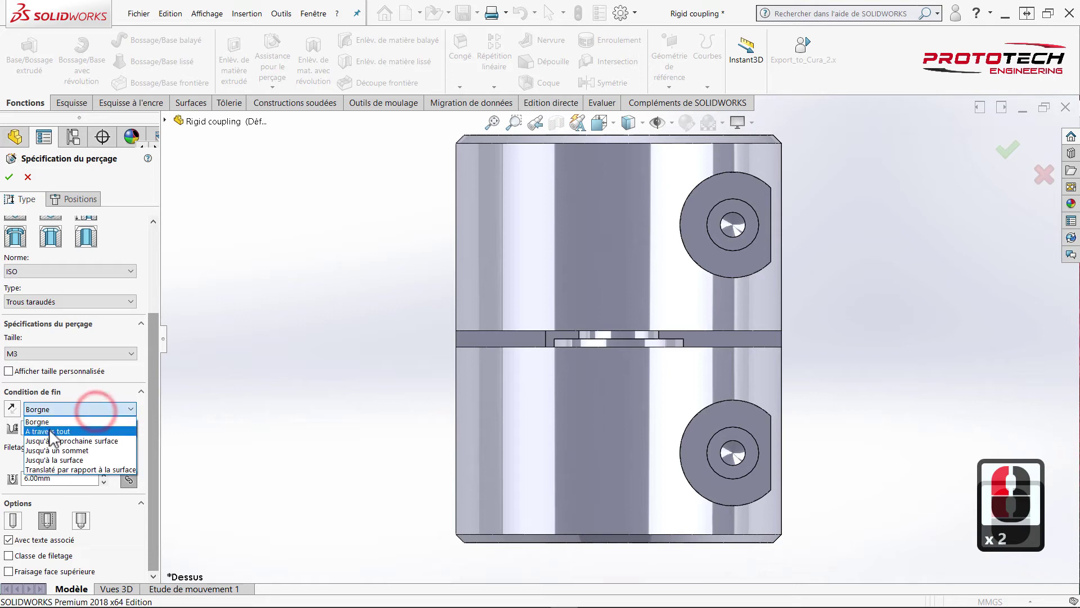
click(63, 436)
click(160, 405)
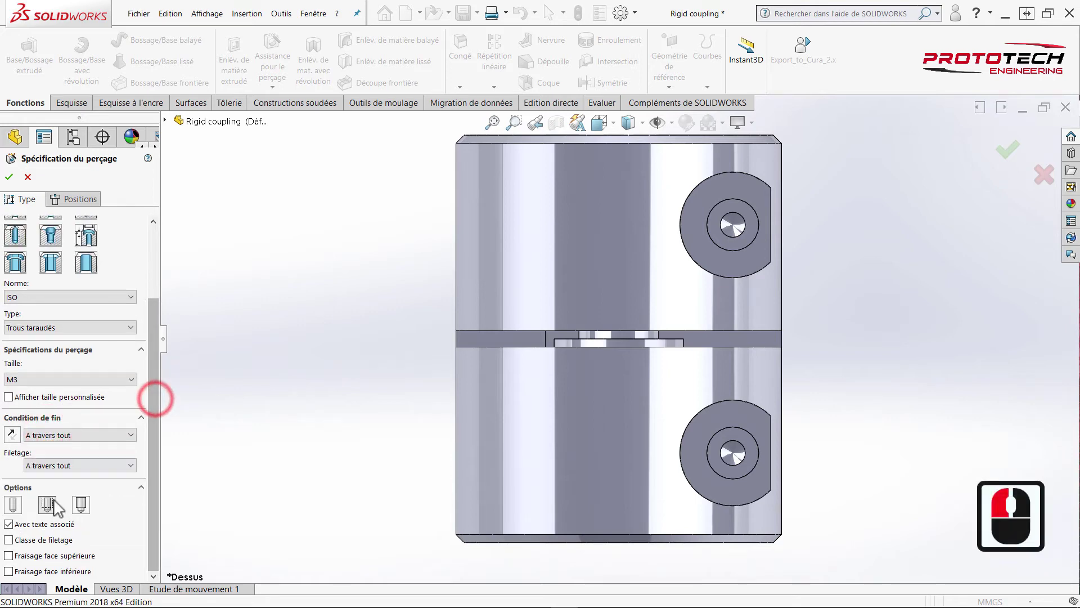
click(53, 510)
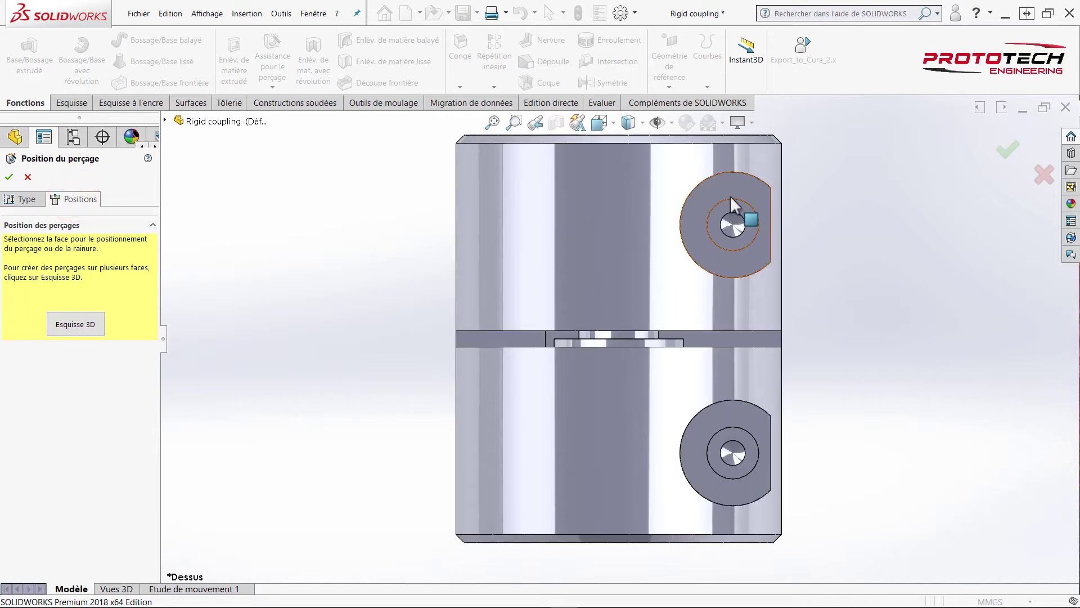
- Place the tapped hole point on the floor face of the upper counterbore
click(739, 214)
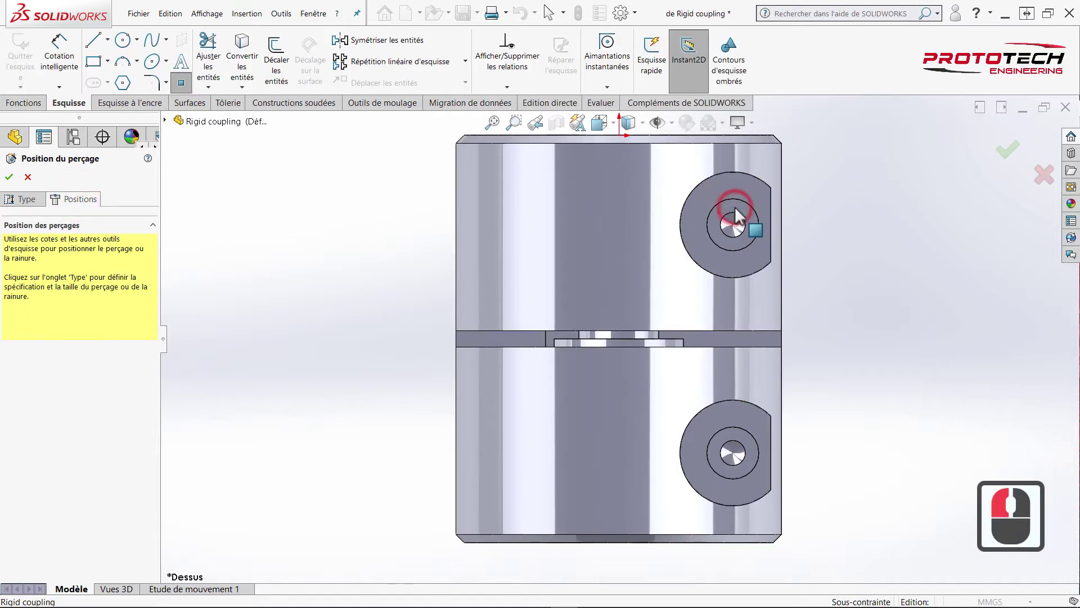
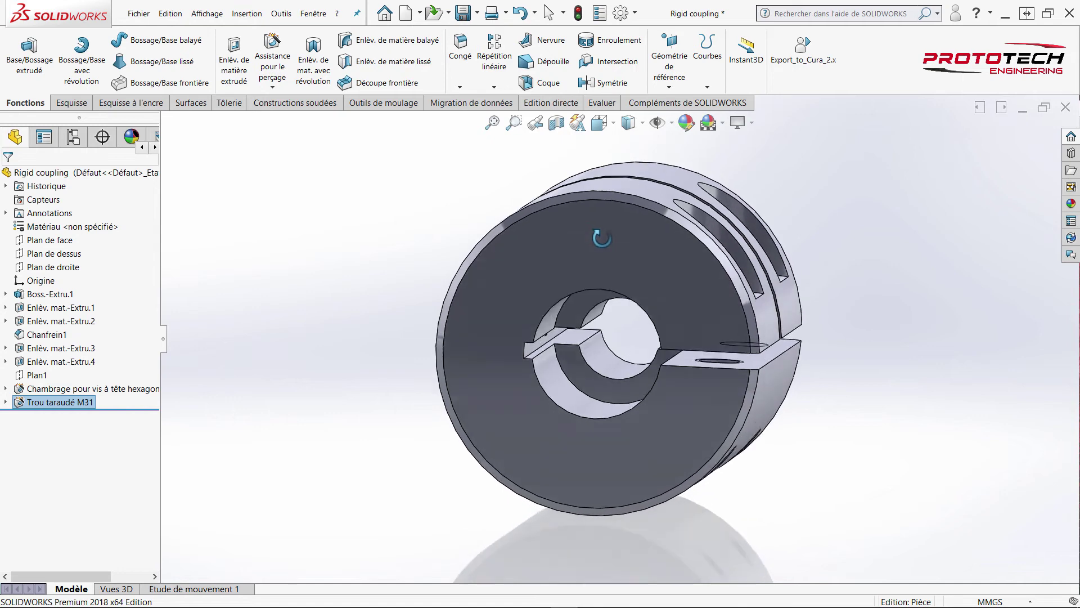
- Start a Chanfrein feature at 0.50 mm × 45° and select the first bore edge
middle_click(409, 274)
middle_click(350, 243)
click(350, 241)
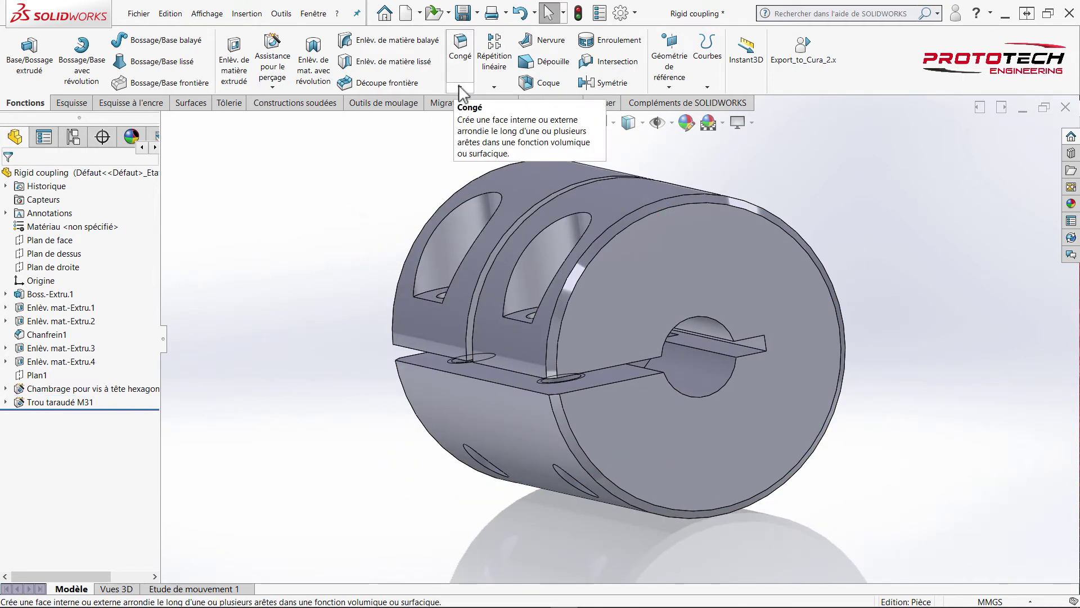
drag(463, 92, 471, 118)
drag(470, 118, 716, 393)
middle_click(716, 393)
drag(690, 361, 680, 288)
- Add the second, third and fourth bore edges to the 0.5 mm × 45° chamfer
click(680, 287)
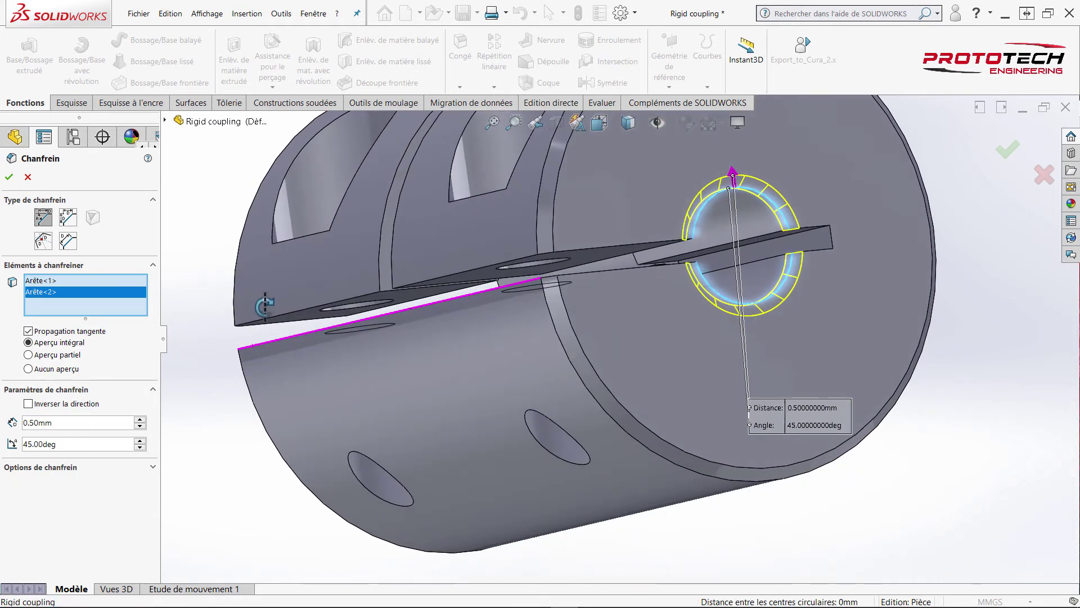
middle_click(395, 337)
scroll(up, 3)
click(315, 309)
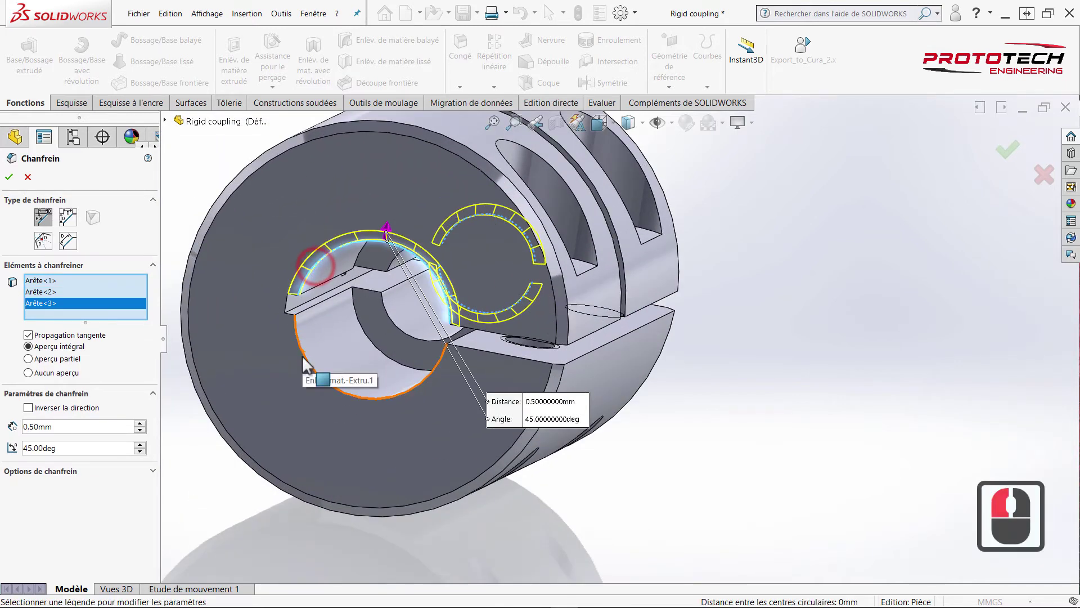
click(312, 363)
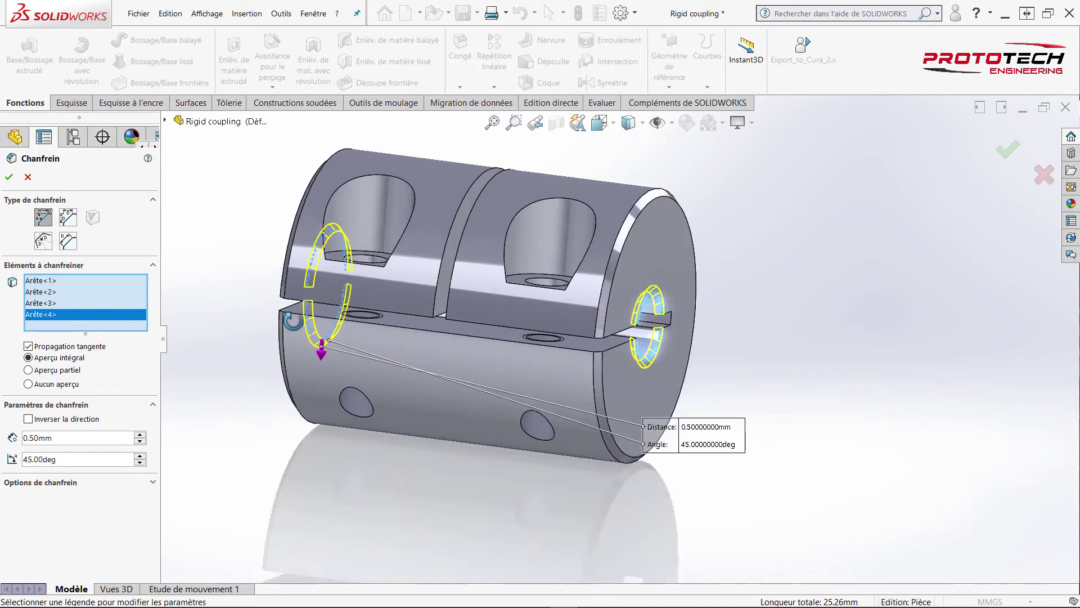
middle_click(279, 307)
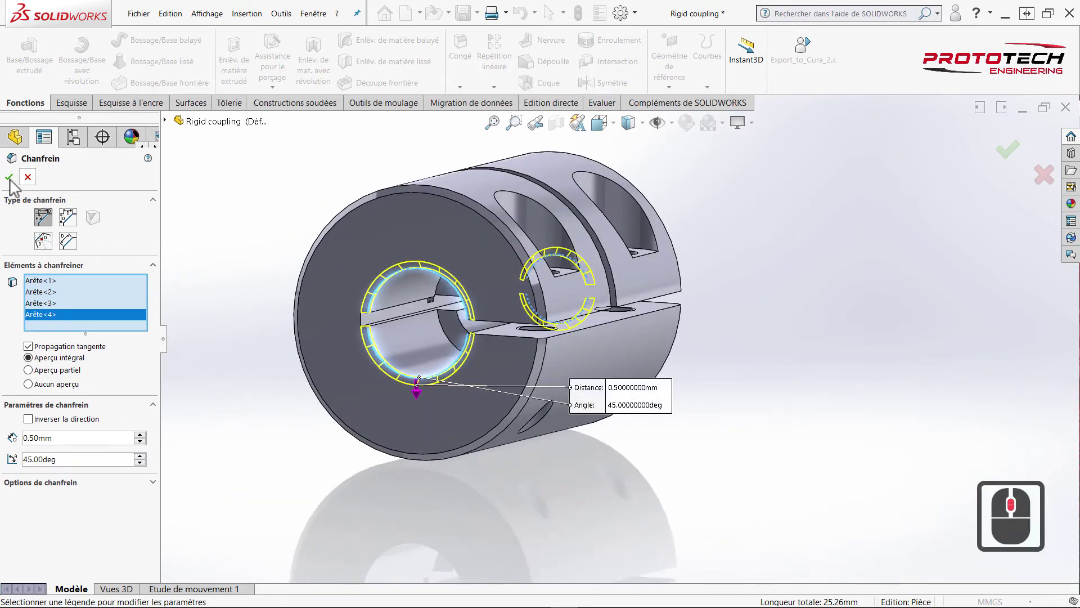
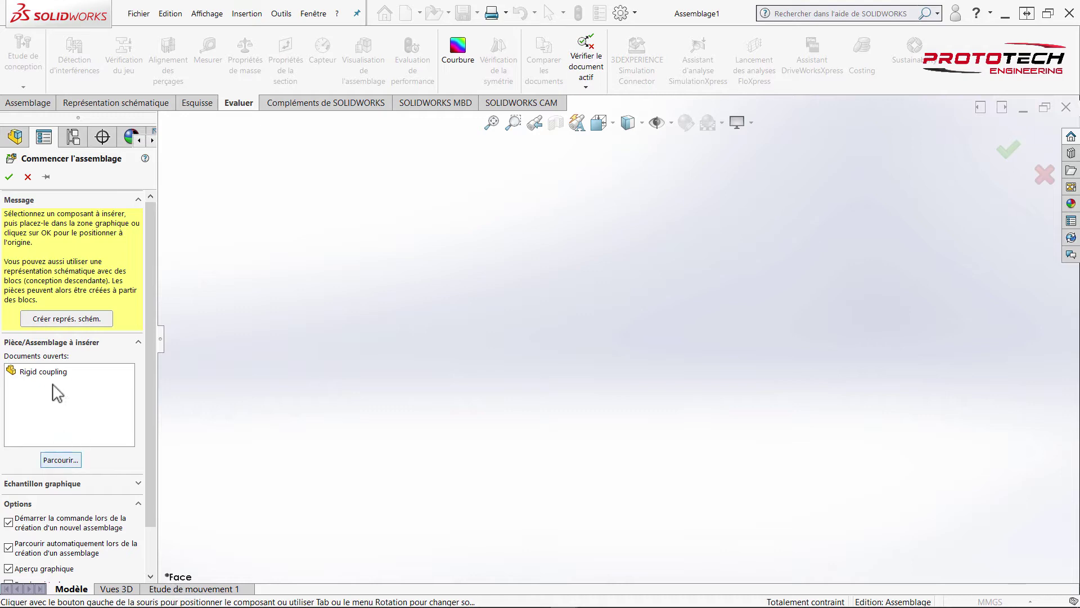
- Insert the Rigid coupling part rotated 90° about Y and fix it at the assembly origin
drag(67, 382, 526, 342)
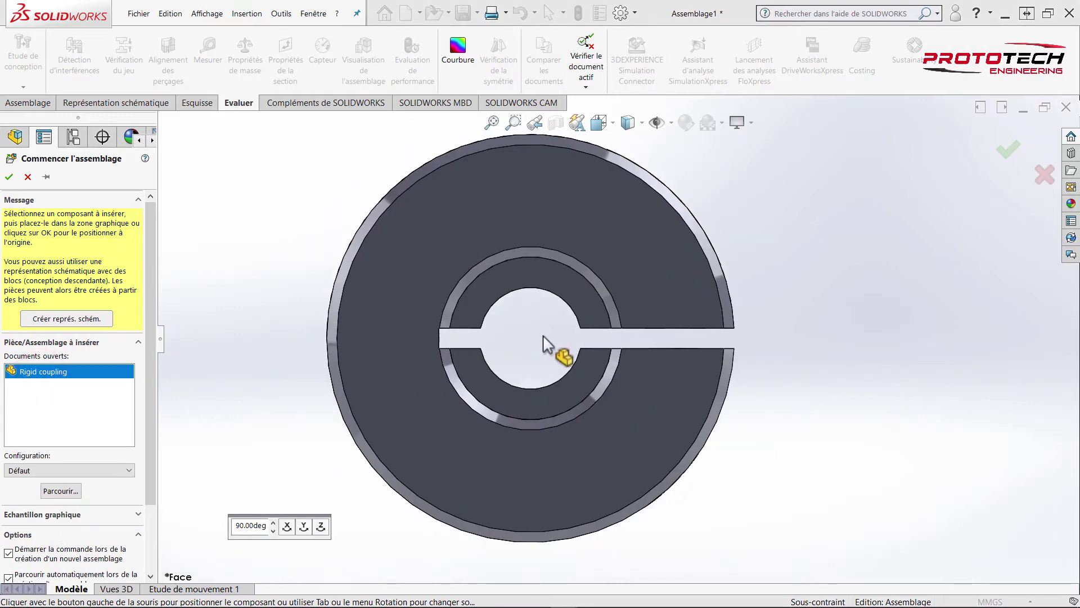
drag(314, 528, 381, 487)
click(305, 532)
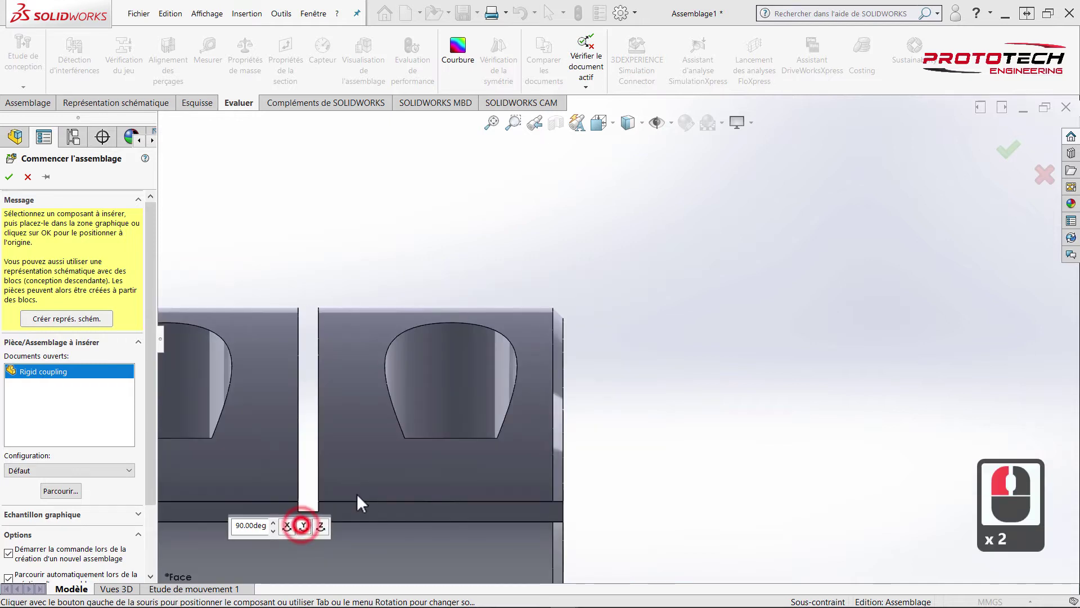
click(549, 376)
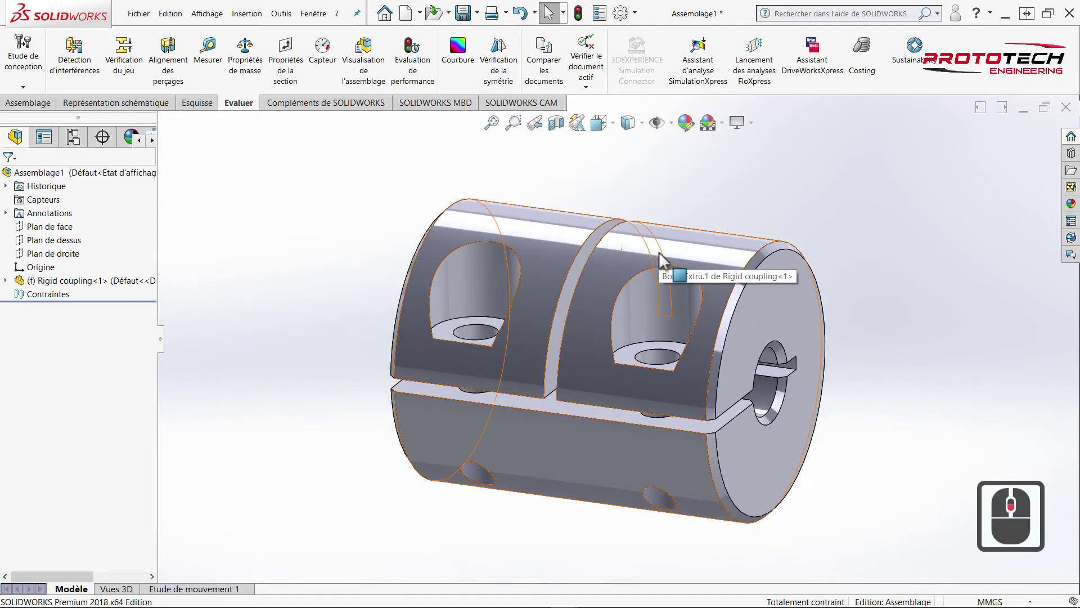
scroll(down, 3)
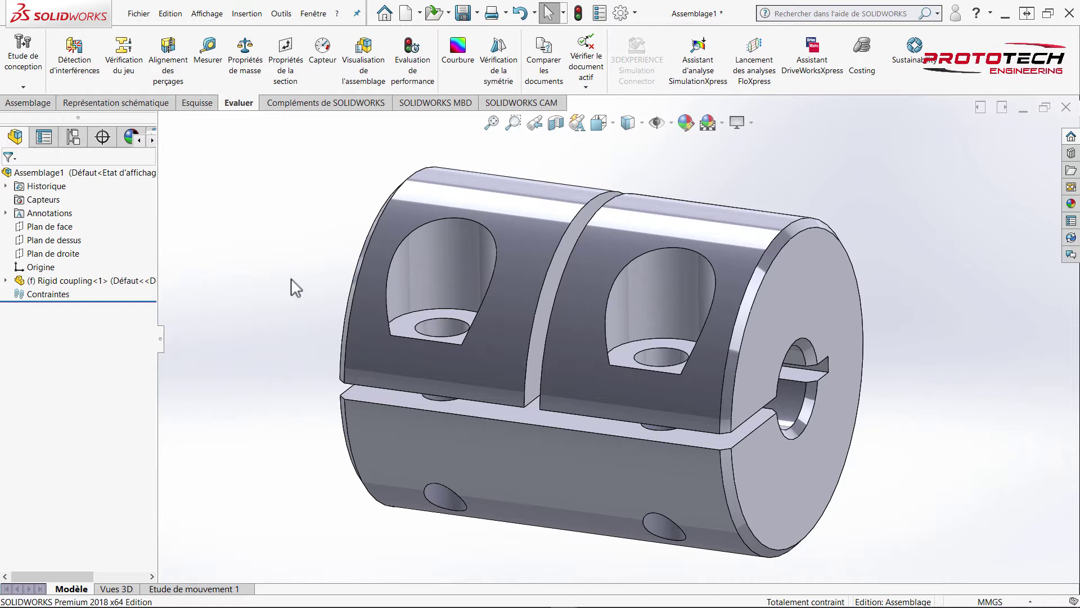
middle_click(307, 298)
- Drag a Vis CHC socket head cap screw from the Toolbox into the upper counterbore
click(295, 290)
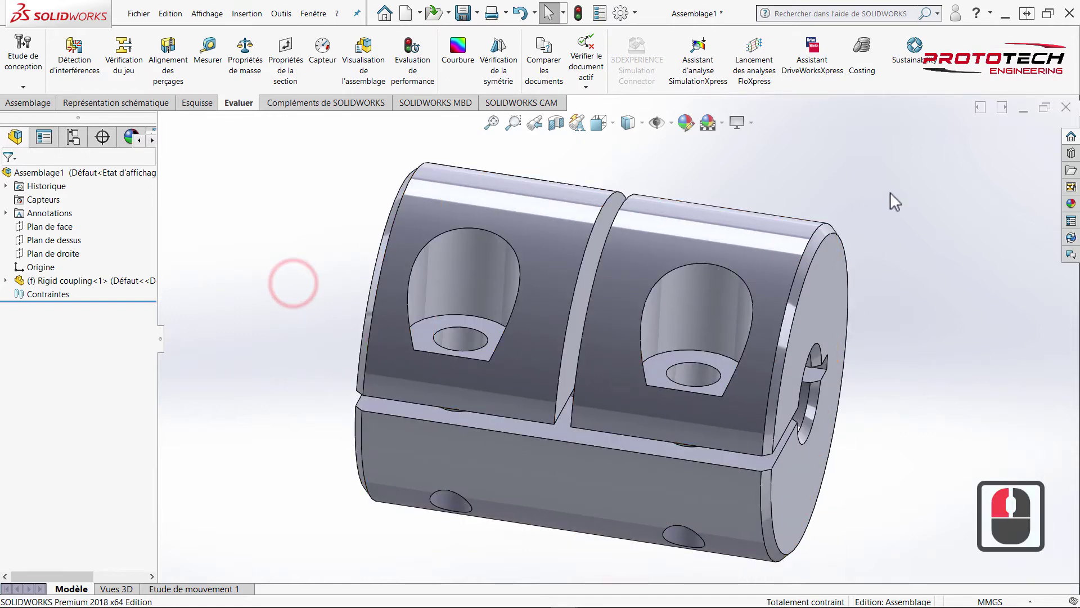
click(1072, 158)
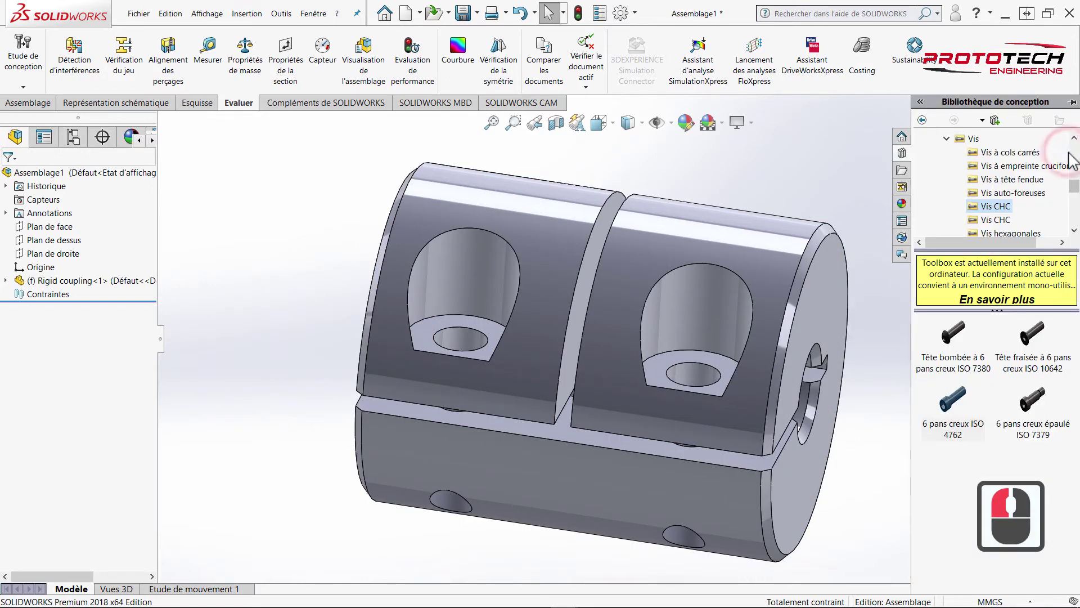
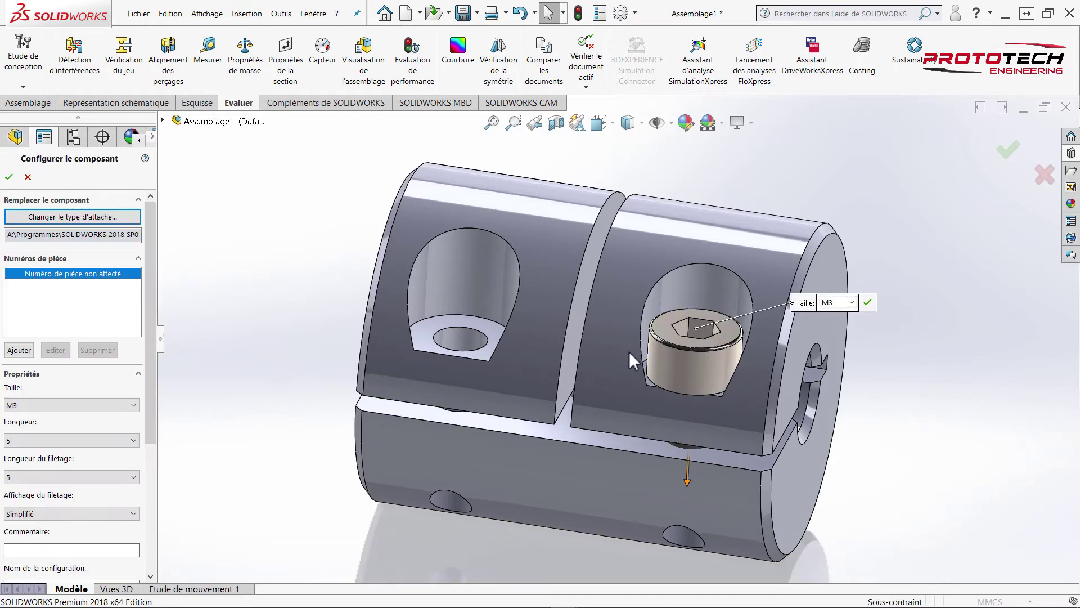
middle_click(636, 359)
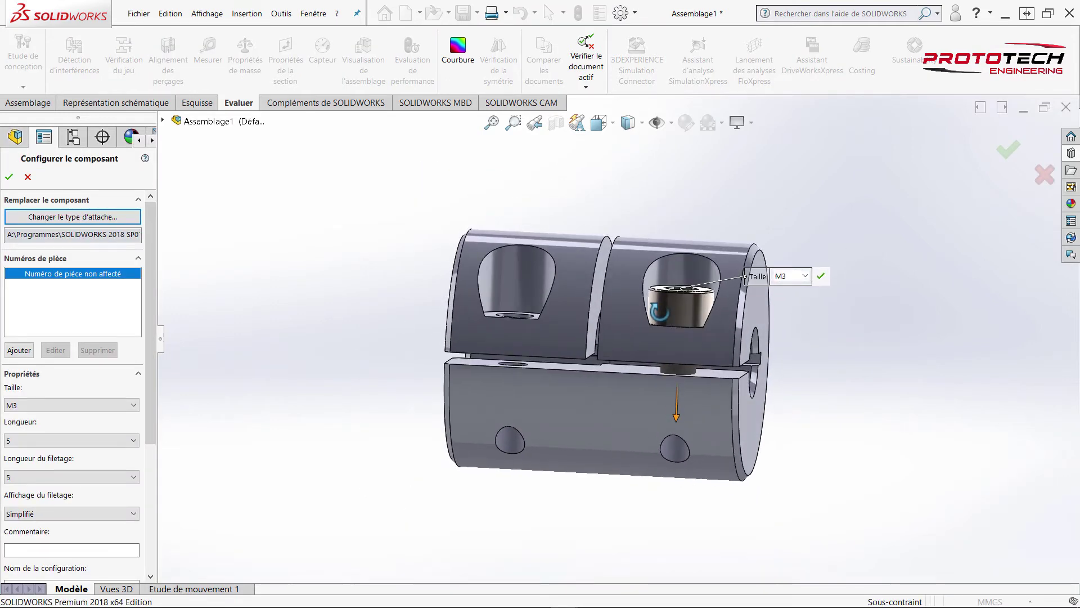
drag(67, 456, 526, 463)
middle_click(341, 405)
middle_click(157, 418)
- Set the screw to M3, length 10, thread length 10 with schematic thread display
click(137, 471)
click(66, 391)
click(44, 417)
click(59, 391)
scroll(down, 3)
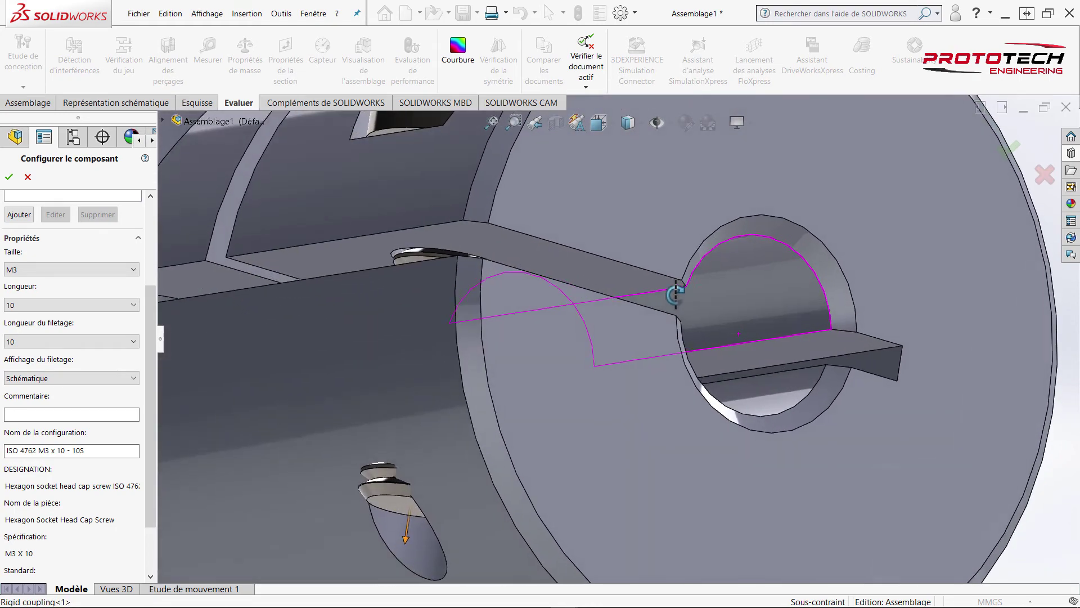
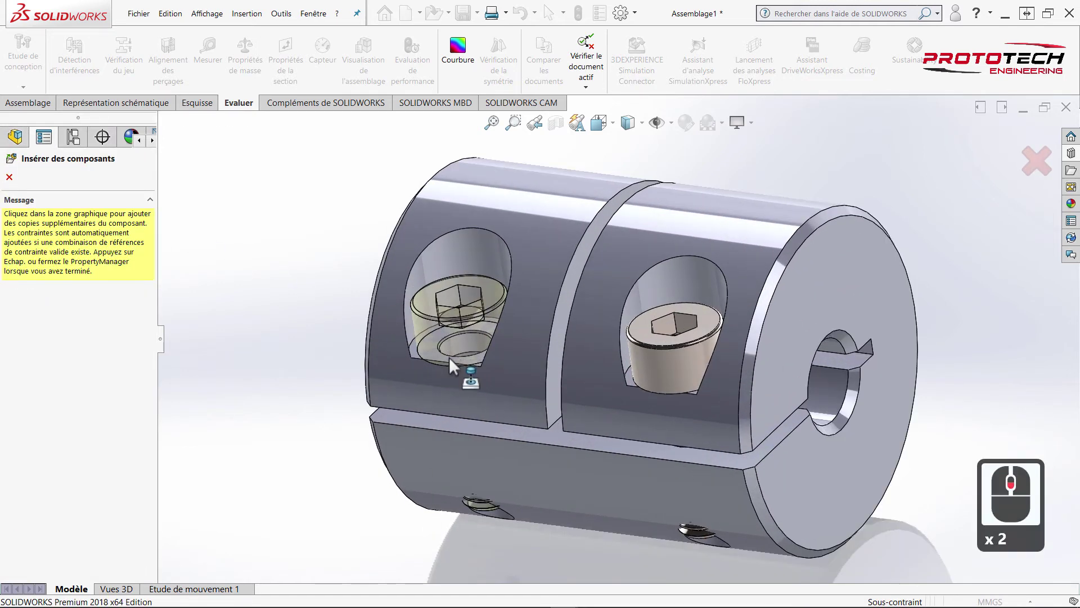
- Drop a second screw copy into the other counterbore and end component insertion
click(453, 364)
middle_click(482, 419)
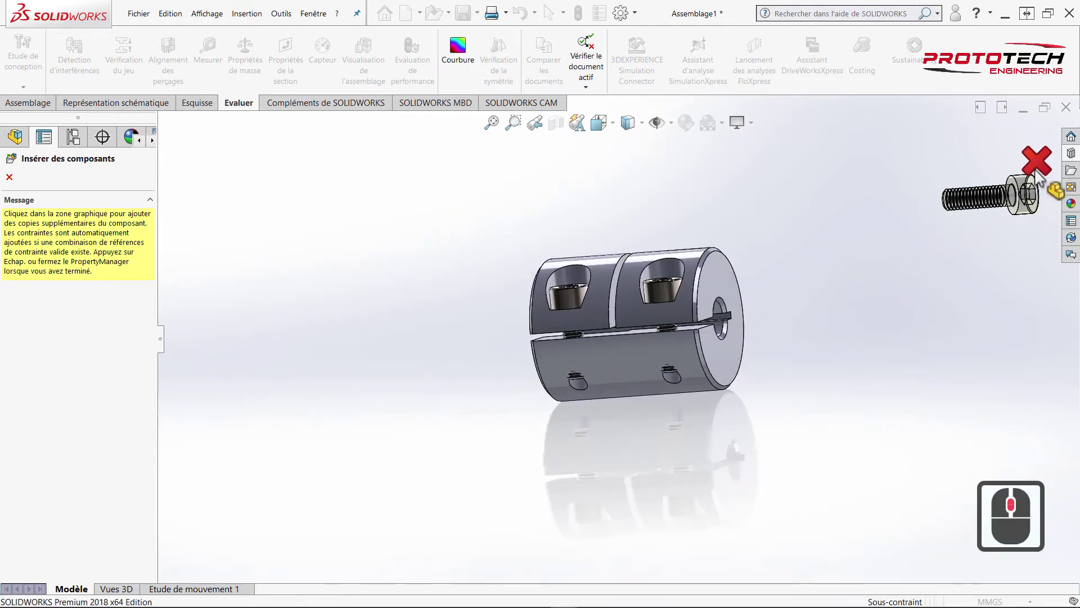
click(956, 215)
click(768, 313)
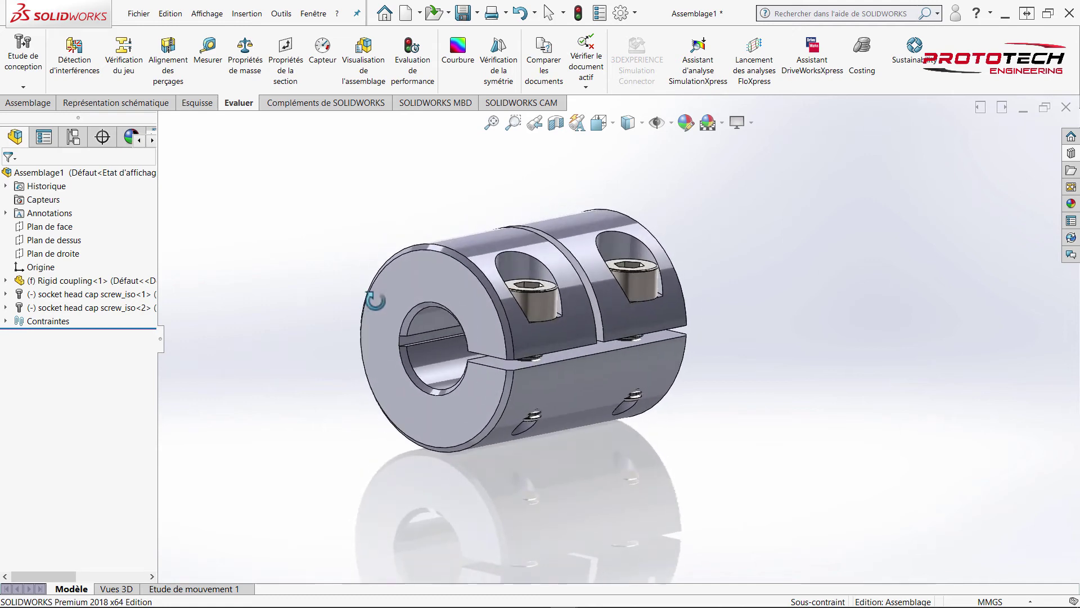
scroll(up, 3)
middle_click(477, 276)
scroll(up, 3)
scroll(up, 3)
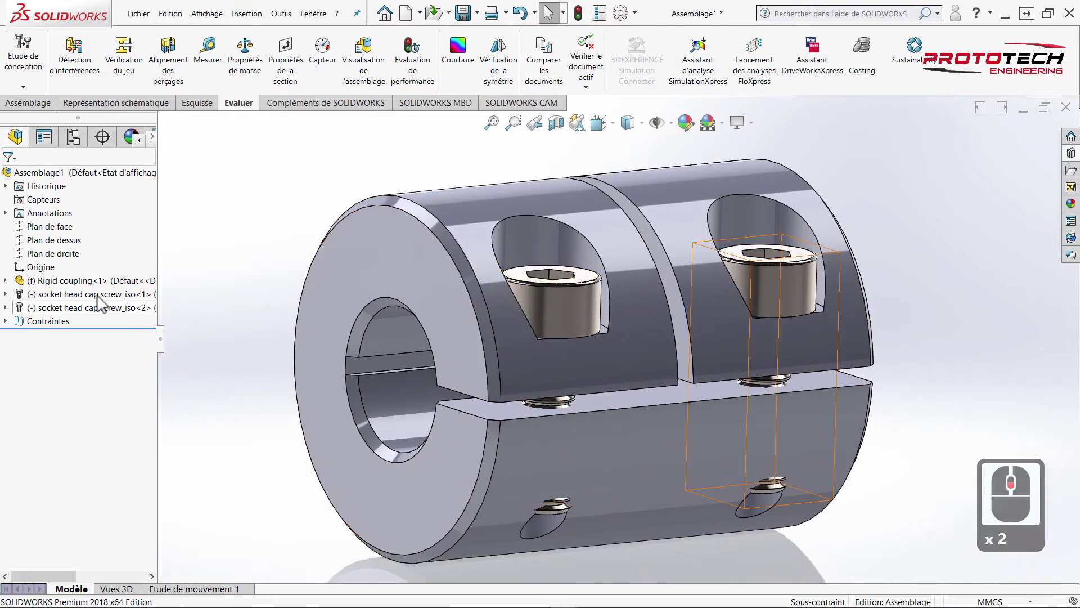
- Colour both socket head cap screws black through their part appearance
click(95, 305)
double_click(90, 316)
right_click(91, 316)
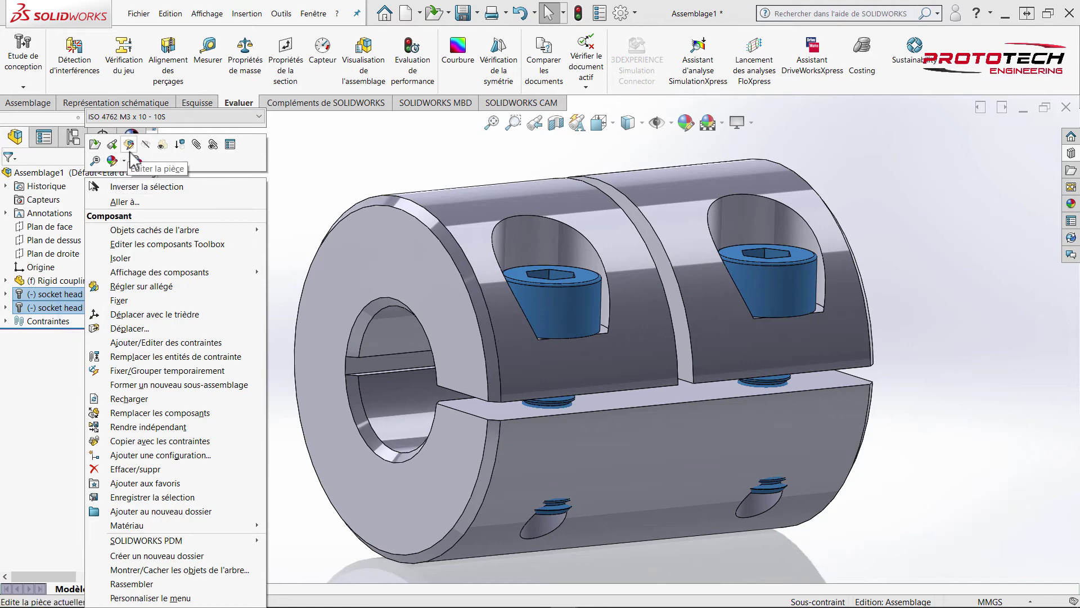
click(129, 173)
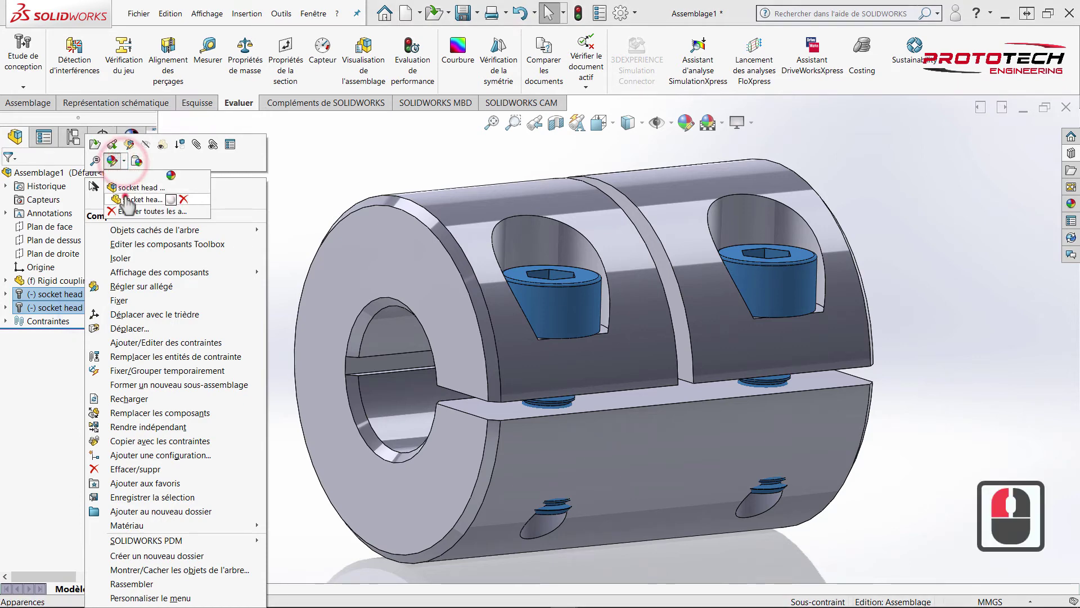
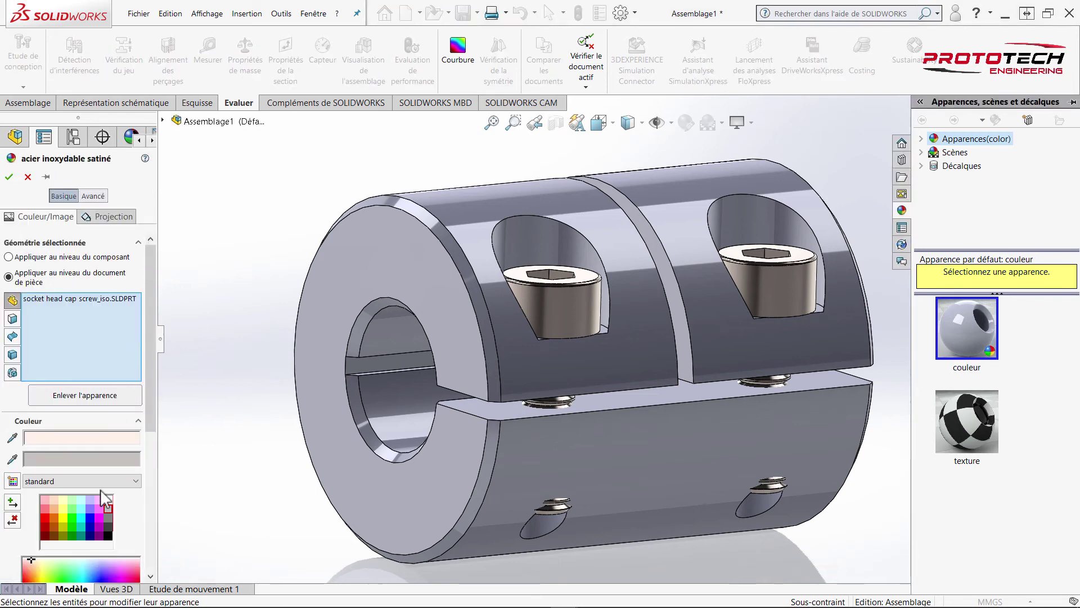
drag(109, 543, 11, 188)
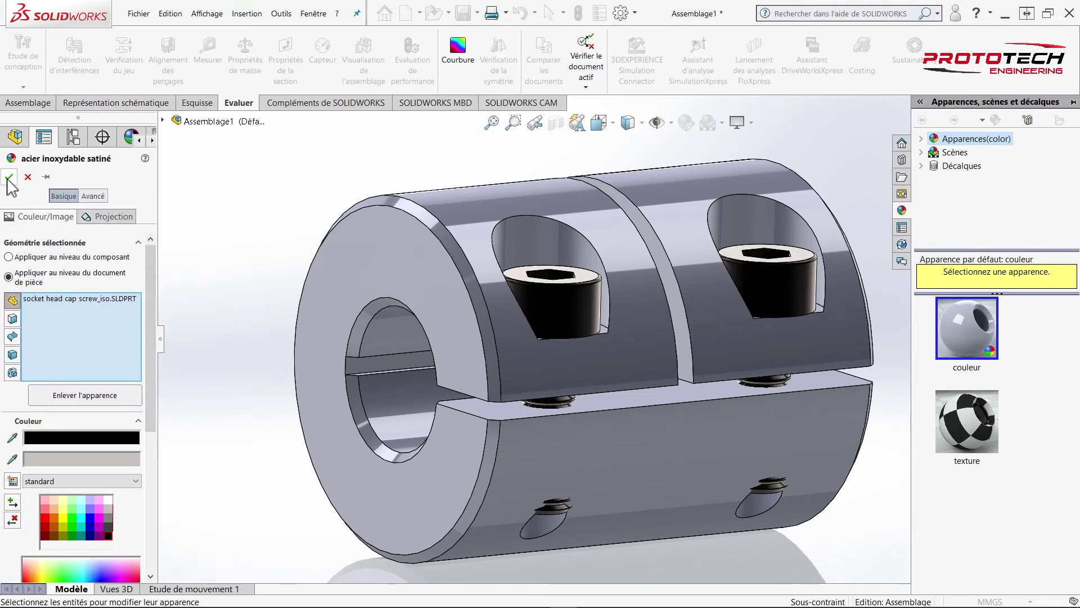
drag(12, 185, 454, 172)
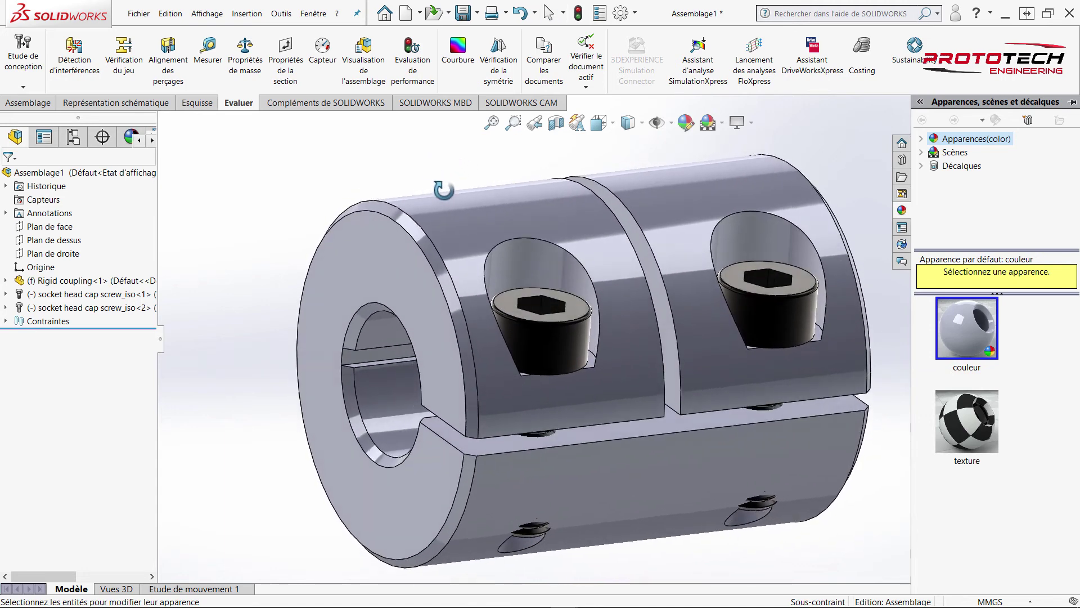
middle_click(320, 195)
- Give the Rigid coupling body a grey colour from the Couleur palette
click(200, 224)
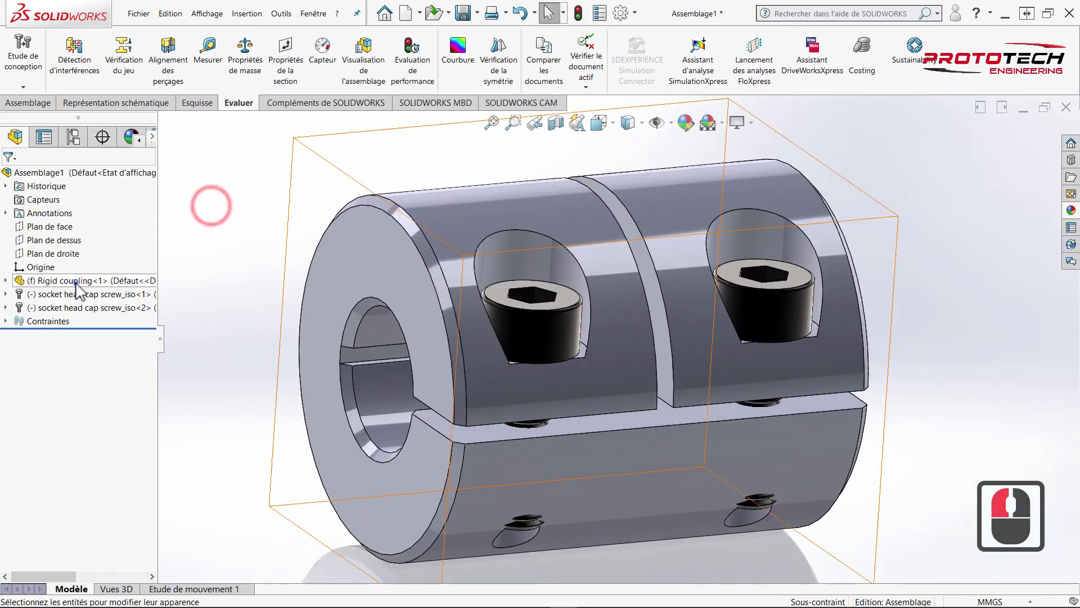
click(80, 290)
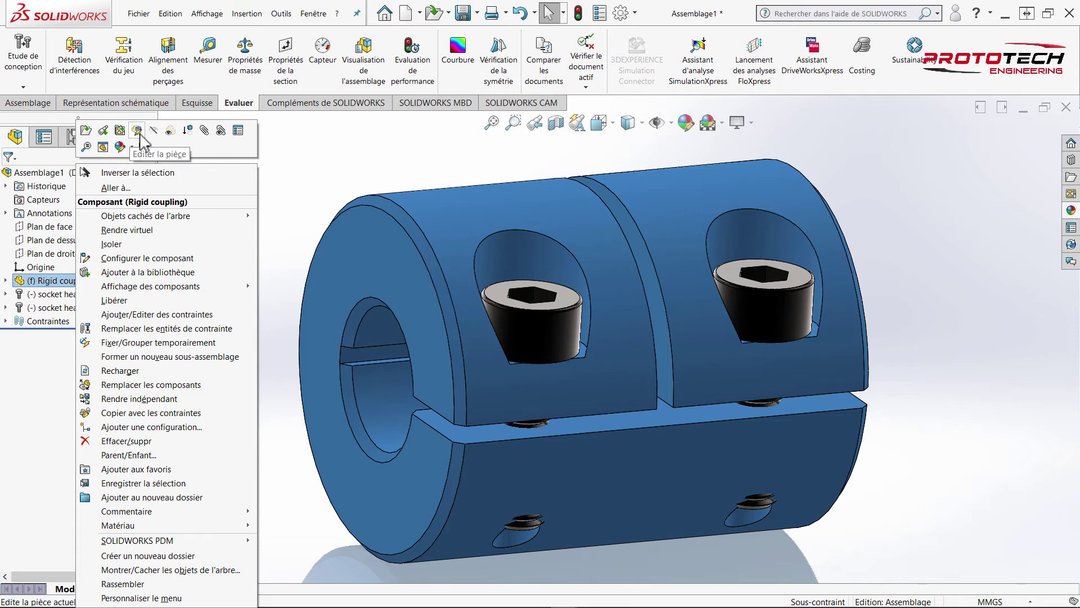
click(136, 153)
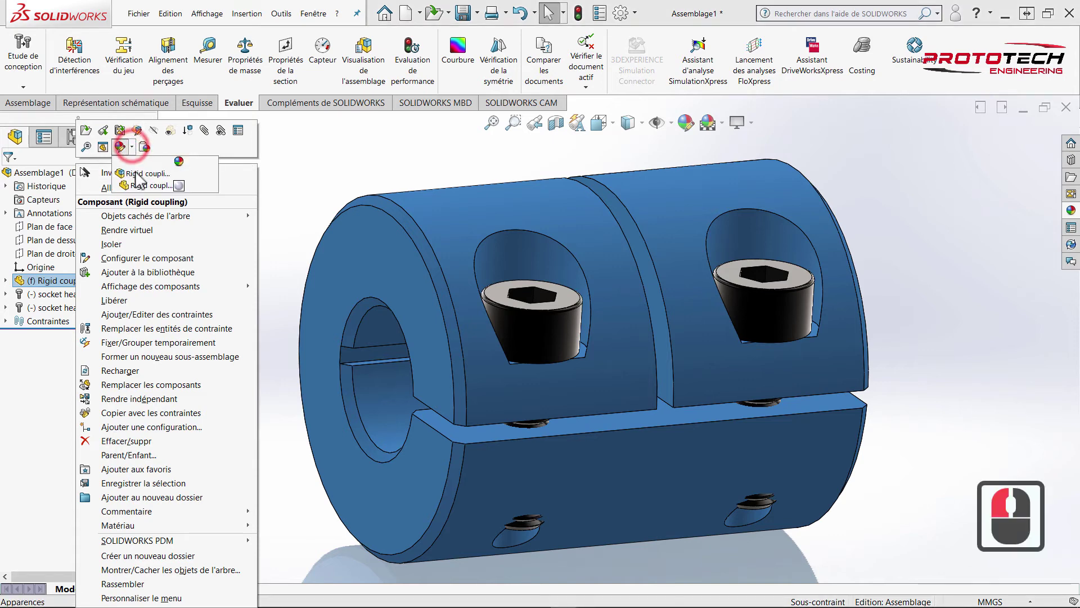
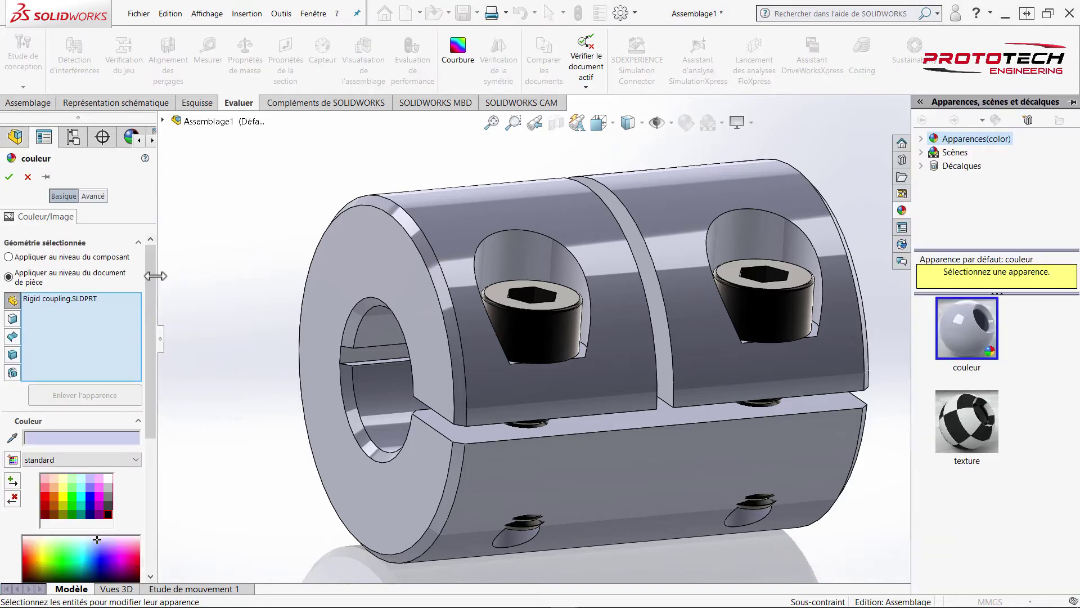
drag(113, 498, 114, 500)
click(112, 488)
click(112, 493)
click(98, 217)
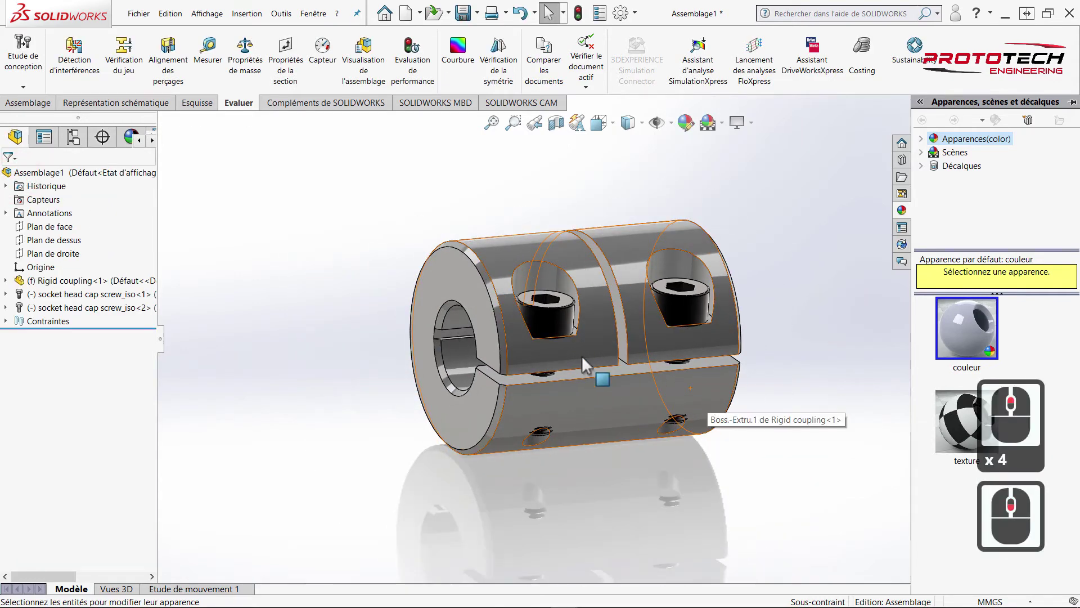
- Re-edit the coupling appearance to a lighter, nearly white silvery grey and confirm
right_click(104, 288)
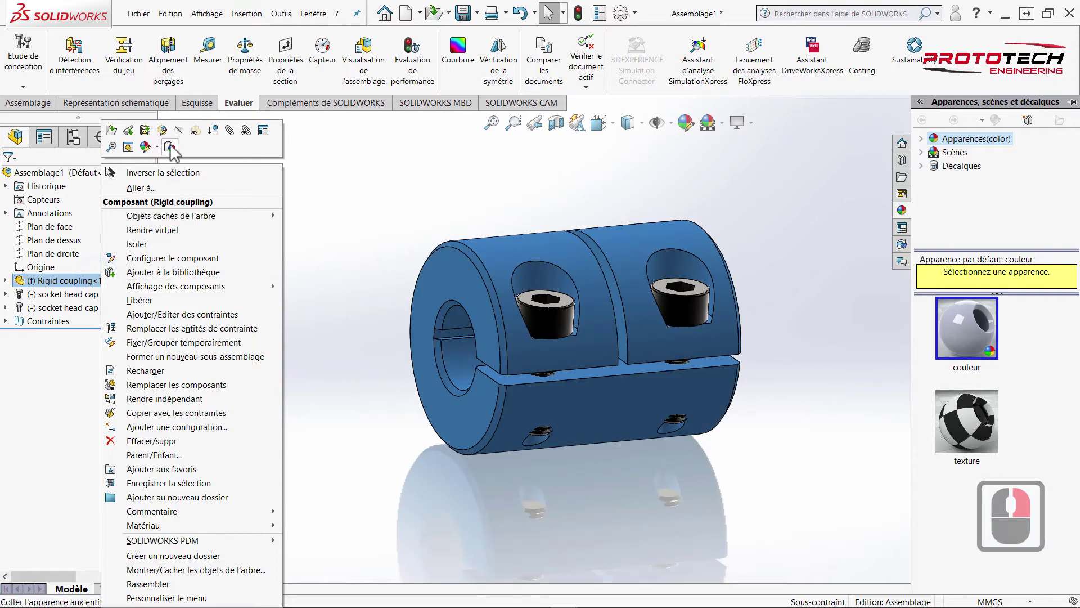
click(160, 160)
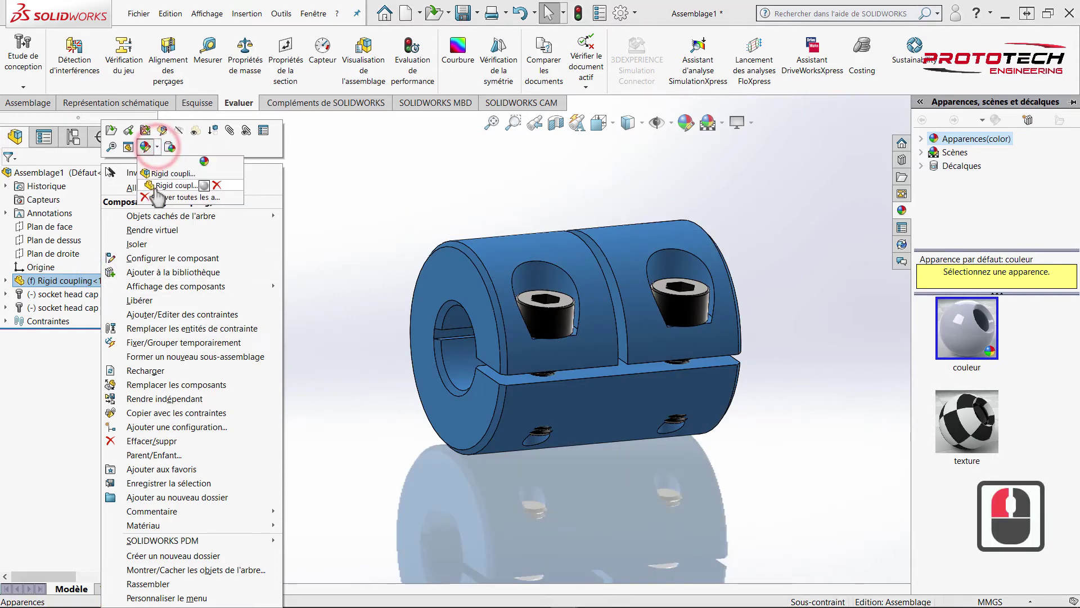
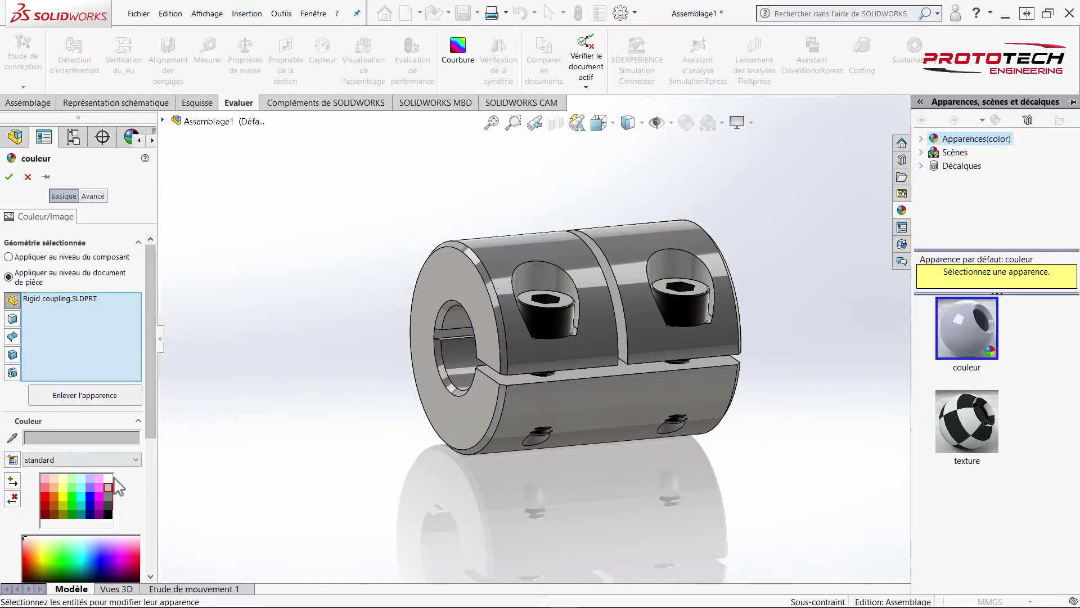
drag(116, 486, 114, 488)
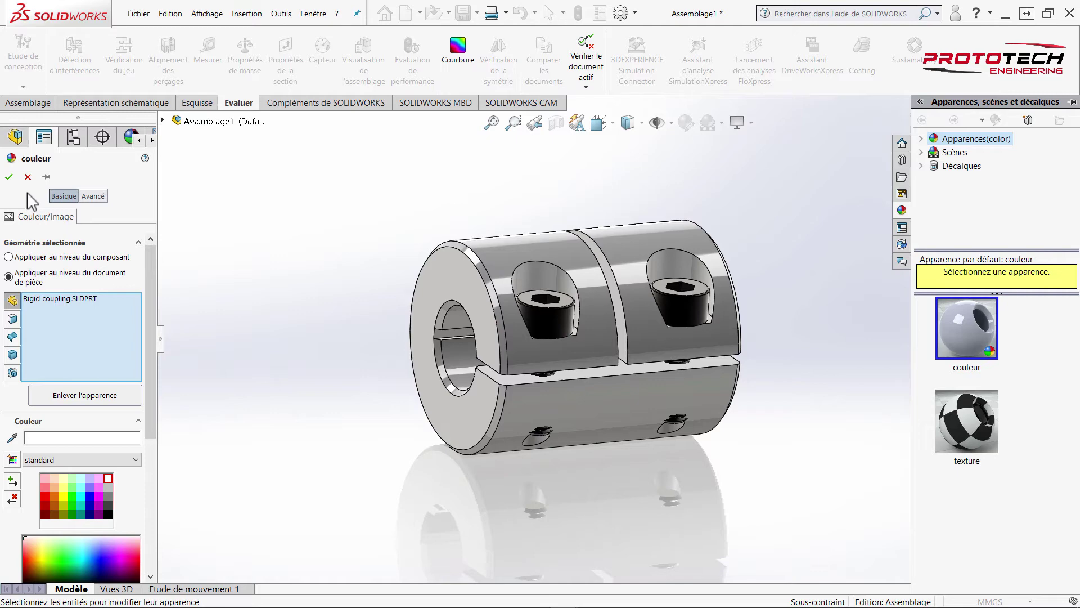
drag(40, 201, 680, 363)
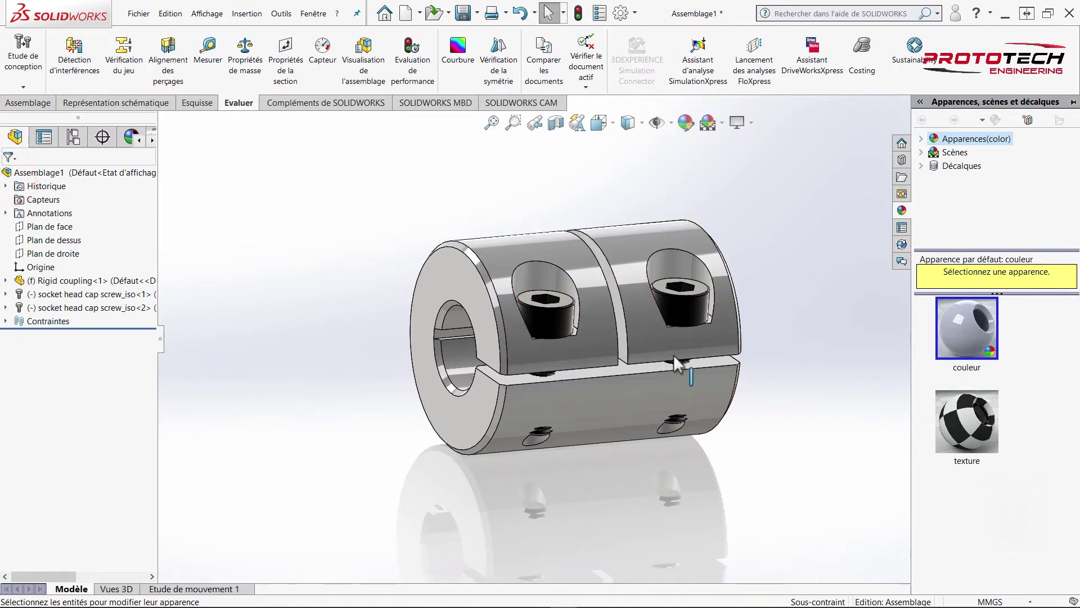
drag(681, 317, 581, 347)
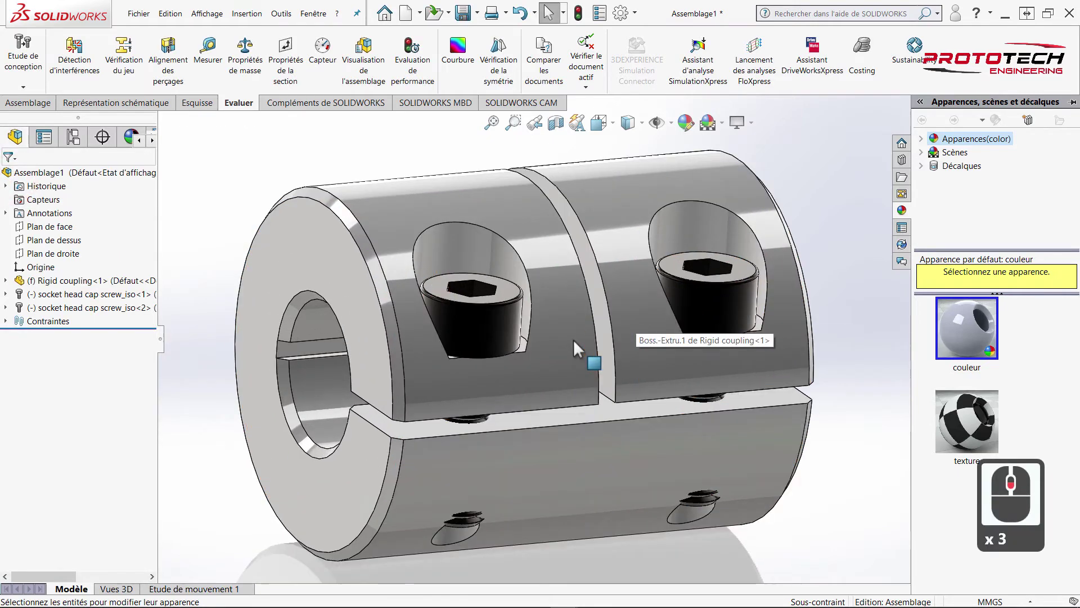
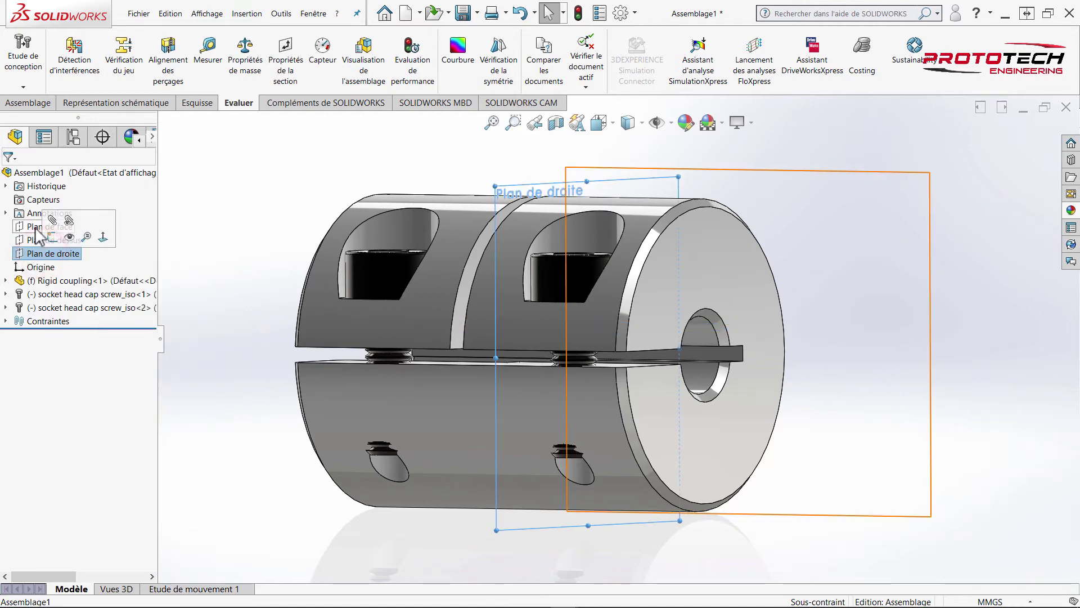
- View the assembly normal to Plan de face
click(39, 234)
right_click(40, 233)
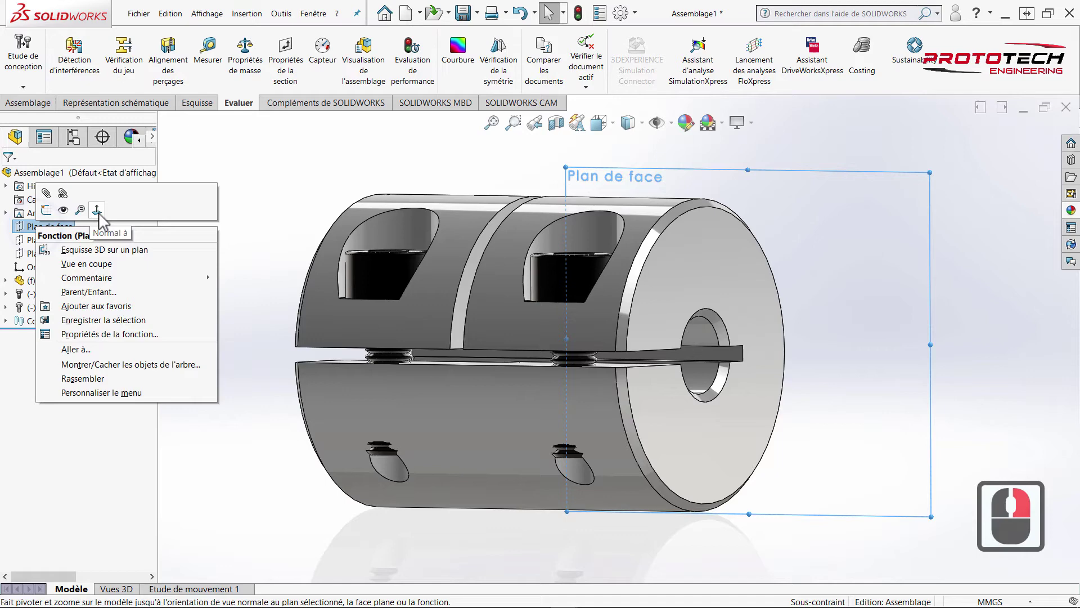
click(103, 219)
drag(212, 230, 212, 230)
- Rotate the view stepwise with the arrow keys to inspect the coupling from several sides
key(Right)
key(Right)
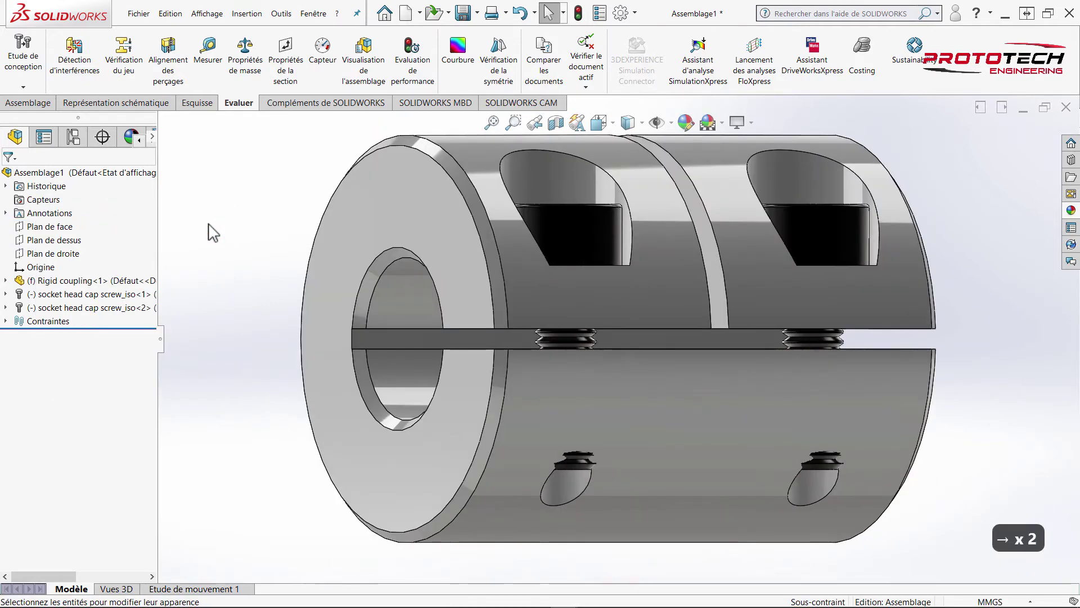
key(Right)
key(Right)
key(Right)
key(Right)
key(Right)
key(Right)
key(Right)
key(Right)
key(Right)
key(Right)
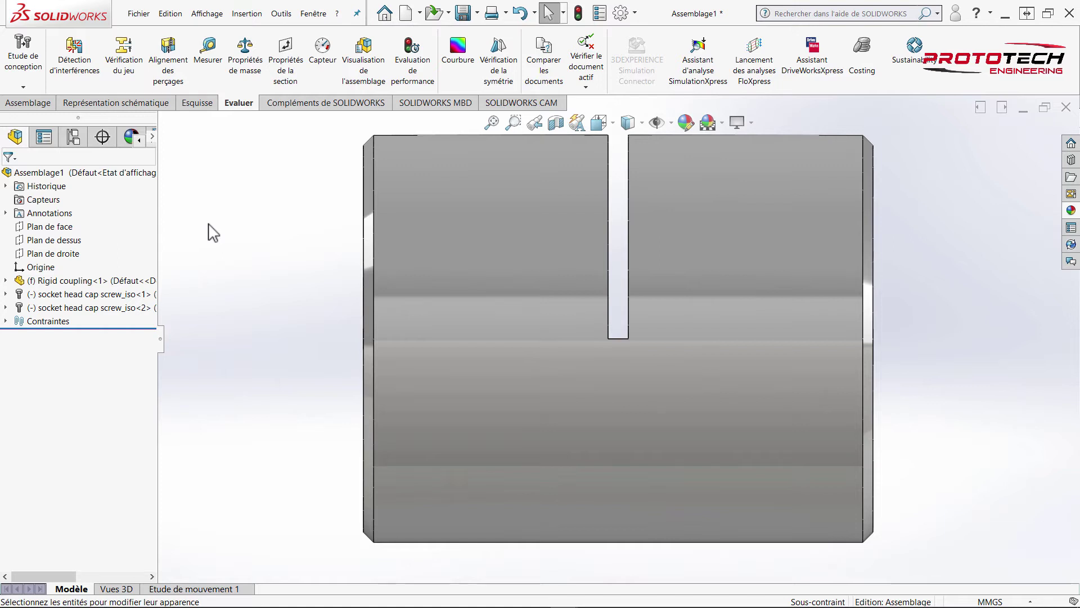
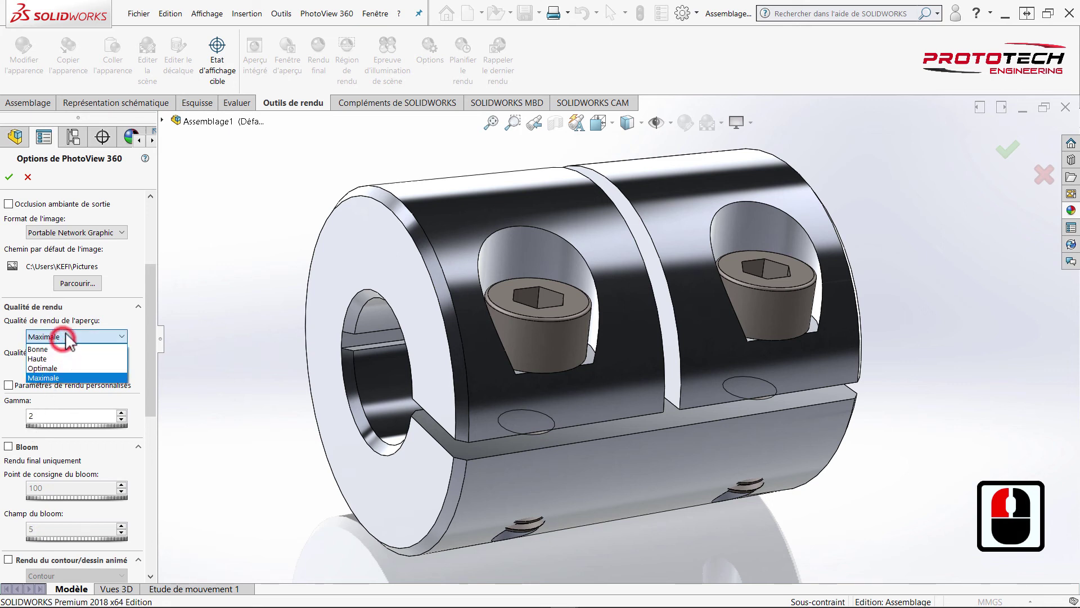
- Set preview and final render quality to maximum, apply, and show the PhotoView 360 preview window
click(58, 370)
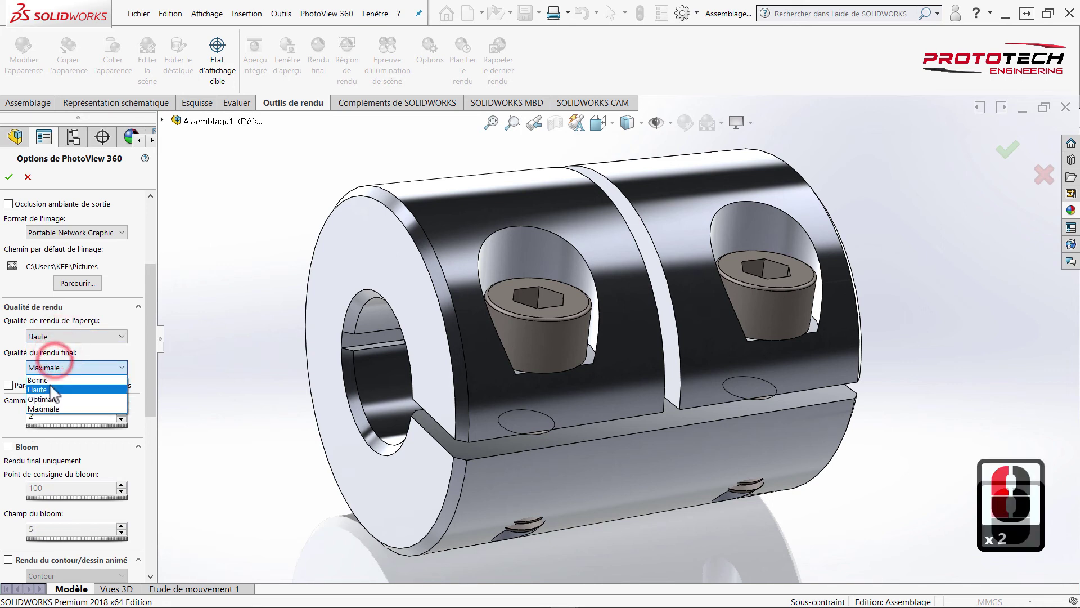
click(53, 391)
click(10, 184)
click(275, 87)
click(290, 87)
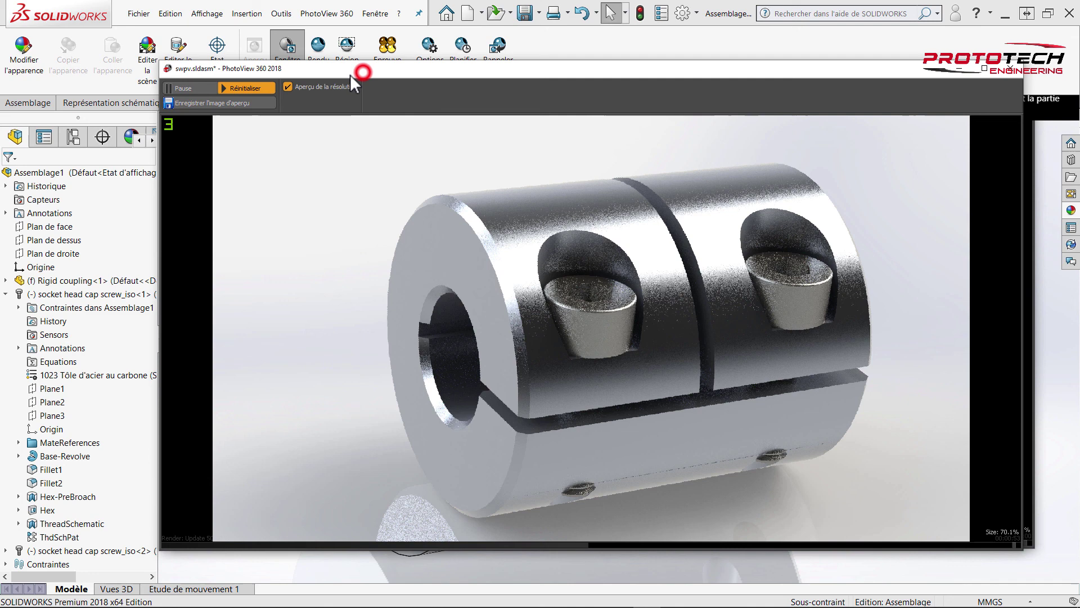
drag(353, 82, 530, 116)
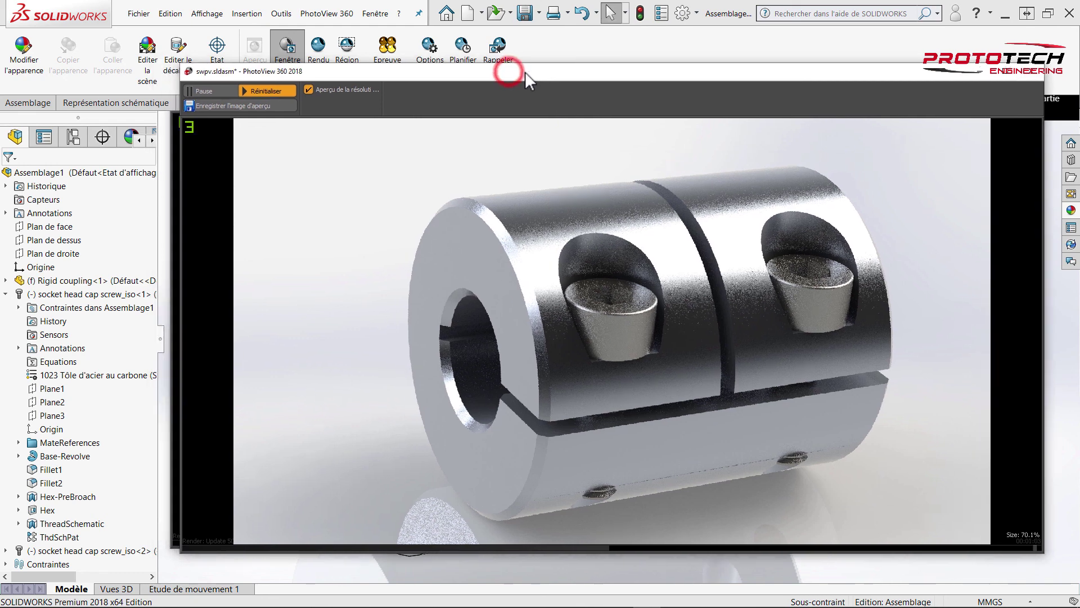
drag(513, 79, 535, 99)
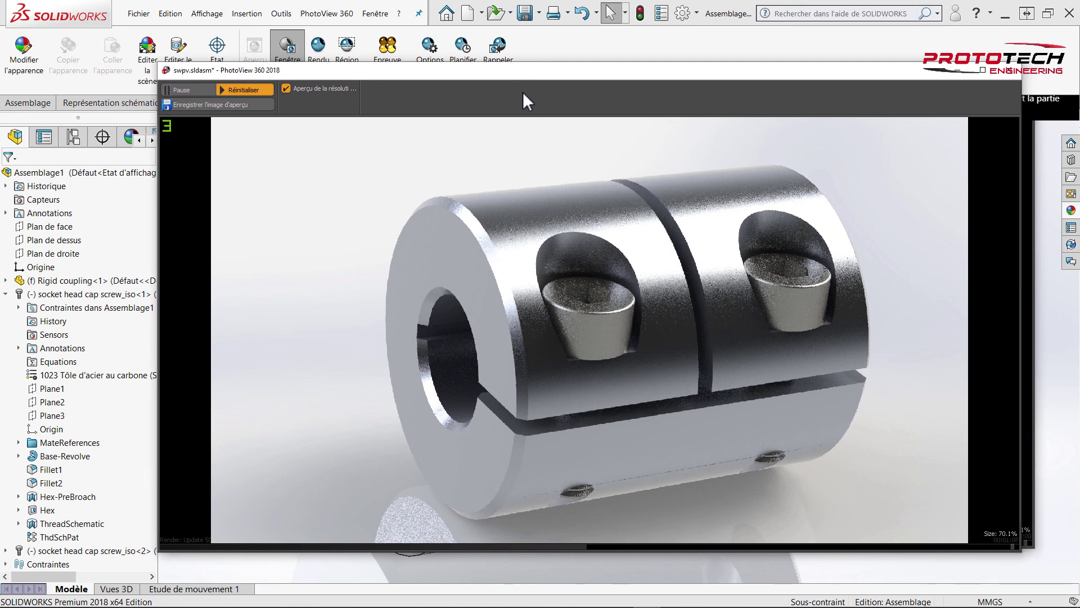